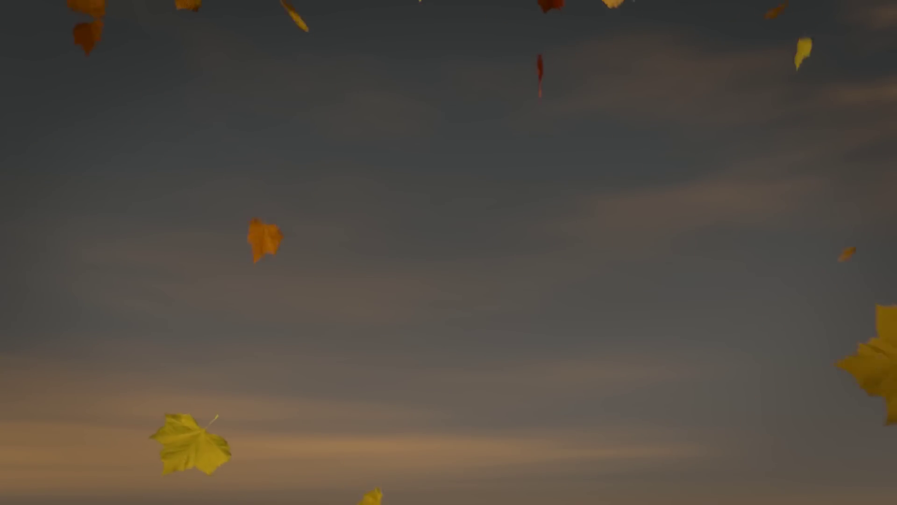
- Add a mesh plane and move it to the world centre, viewed from above
{"action": "left_click", "coordinate": [560, 238]}
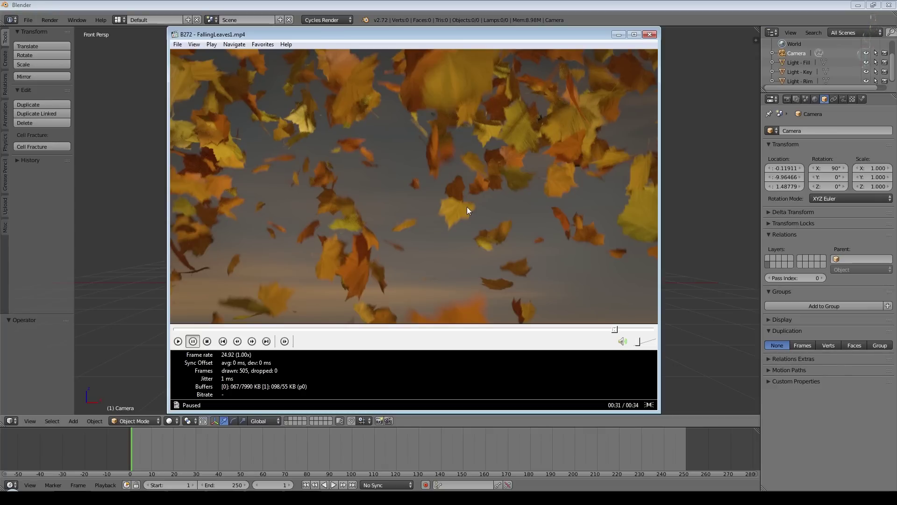
{"action": "left_click", "coordinate": [655, 37]}
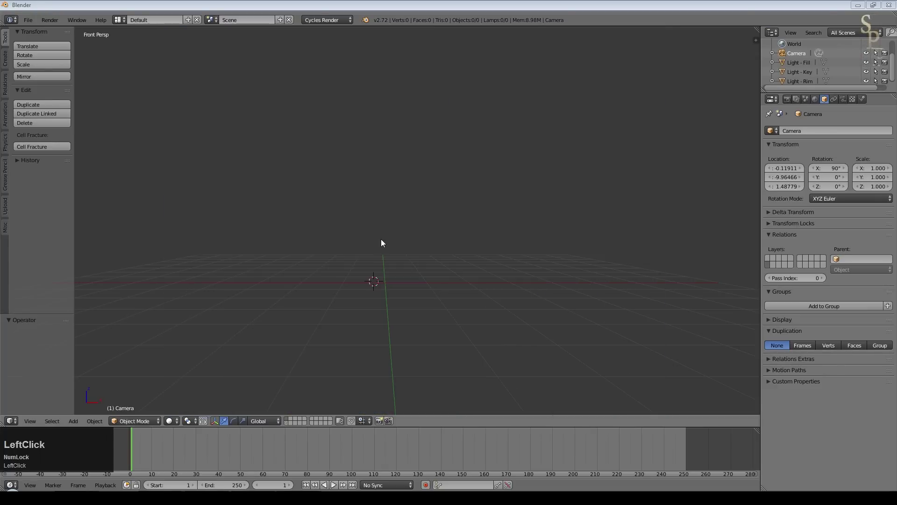
{"action": "key", "text": "n"}
{"action": "key", "text": "shift+a"}
{"action": "left_click", "coordinate": [565, 236]}
{"action": "key", "text": "KP_7"}
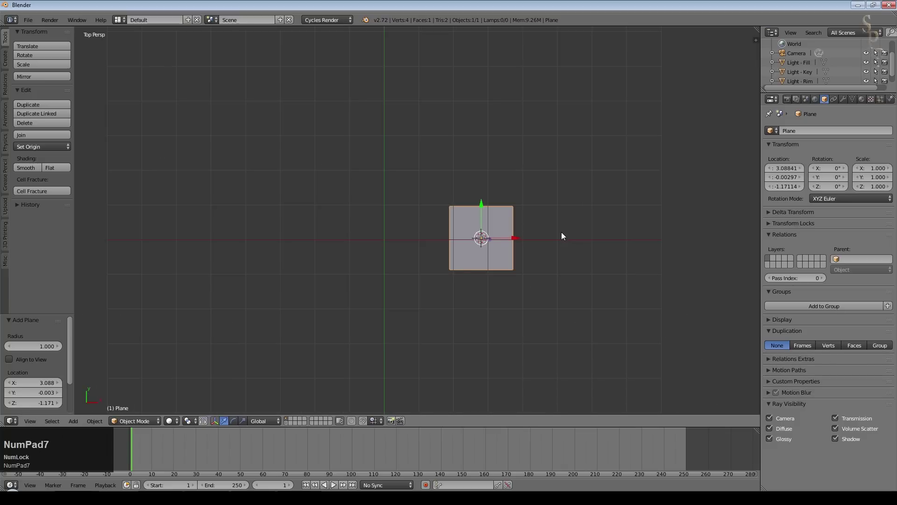
{"action": "key", "text": "g"}
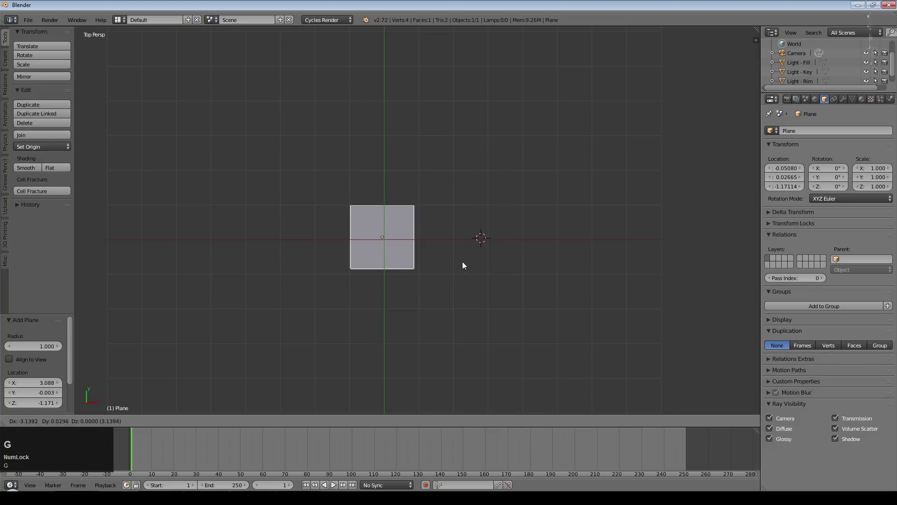
{"action": "left_click", "coordinate": [467, 267]}
{"action": "scroll", "scroll_direction": "up", "scroll_amount": 3}
- Subdivide the plane with 3 cuts into a 4×4 grid and return to object mode
{"action": "key", "text": "Tab"}
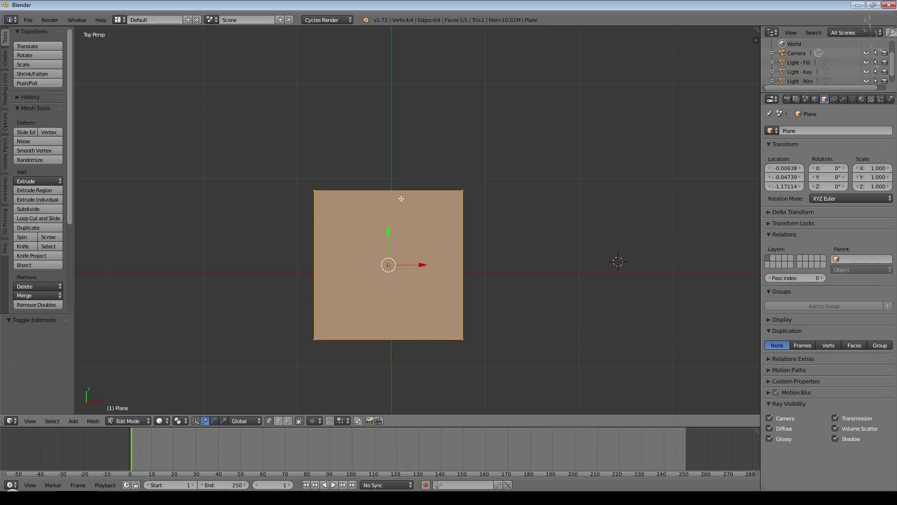
{"action": "key", "text": "w"}
{"action": "left_click", "coordinate": [397, 210]}
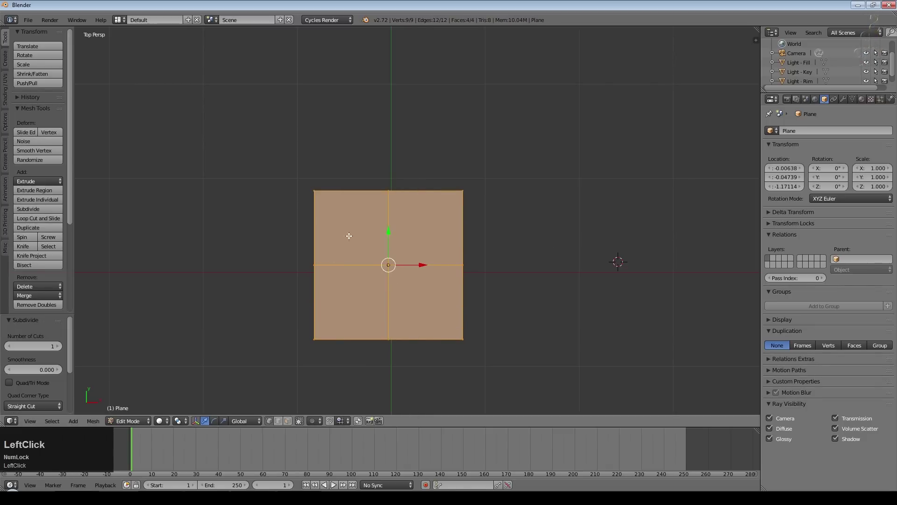
{"action": "left_click", "coordinate": [61, 348]}
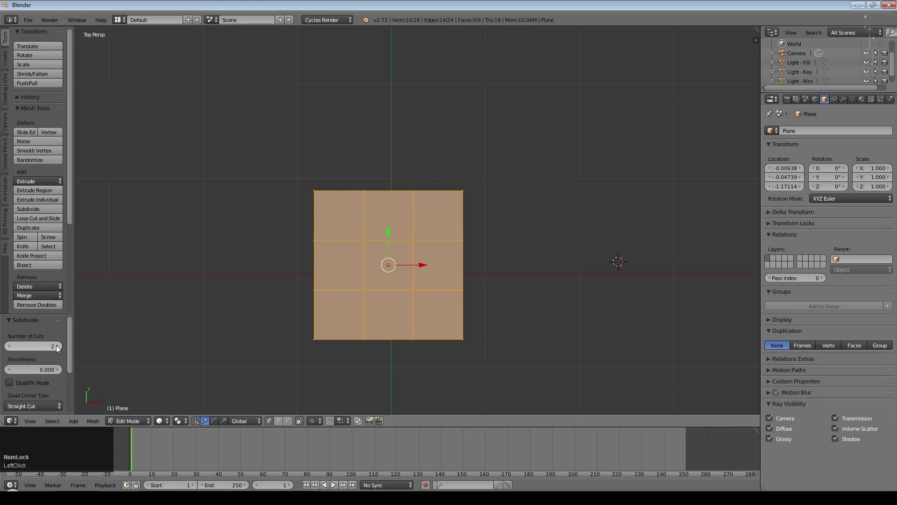
{"action": "middle_click", "coordinate": [565, 353]}
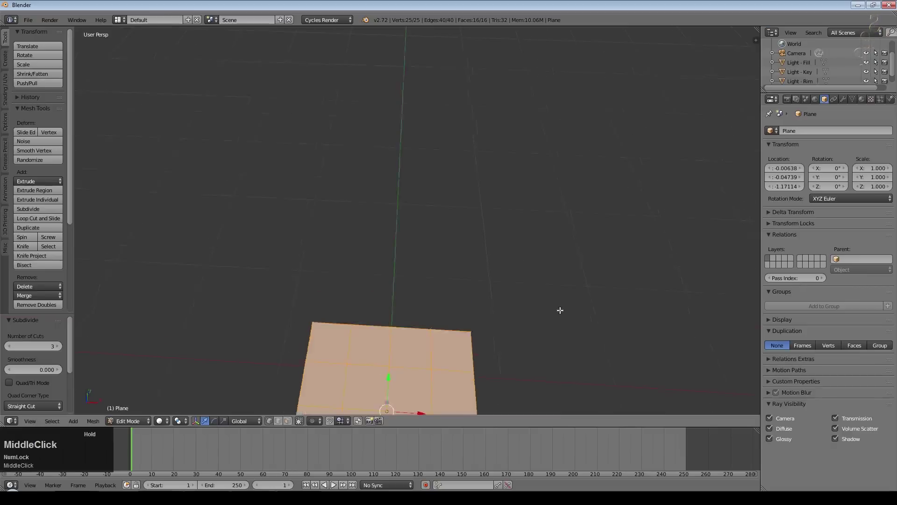
{"action": "key", "text": "KP_Decimal"}
{"action": "middle_click", "coordinate": [569, 309]}
{"action": "key", "text": "Tab"}
{"action": "scroll", "scroll_direction": "down", "scroll_amount": 3}
{"action": "key", "text": "KP_5"}
{"action": "key", "text": "KP_1"}
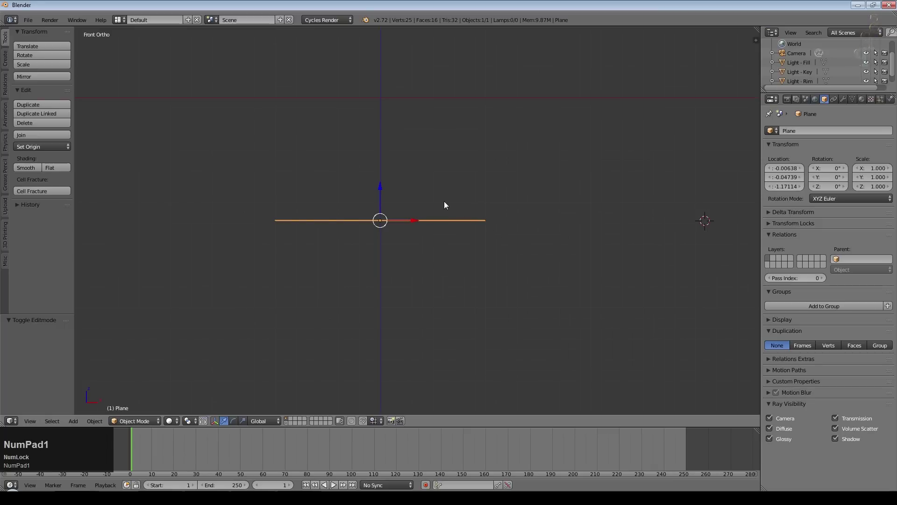
- Lift the grid plane to ground level at Z 0 and look down on it from the top
{"action": "scroll", "scroll_direction": "down", "scroll_amount": 3}
{"action": "left_click", "coordinate": [378, 189]}
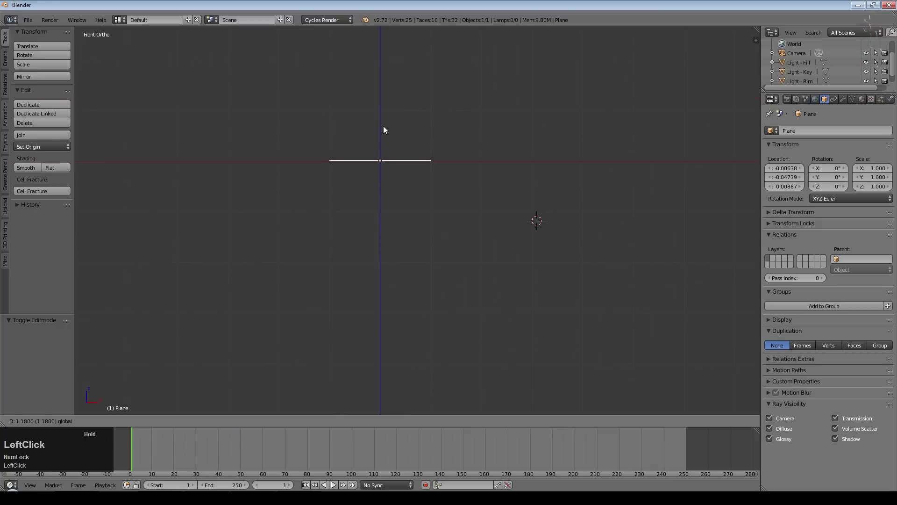
{"action": "key", "text": "KP_Decimal"}
{"action": "middle_click", "coordinate": [507, 144]}
{"action": "key", "text": "KP_7"}
- Select all of the plane's vertices and UV-unwrap them, then leave edit mode
{"action": "key", "text": "Tab"}
{"action": "key", "text": "a"}
{"action": "key", "text": "a"}
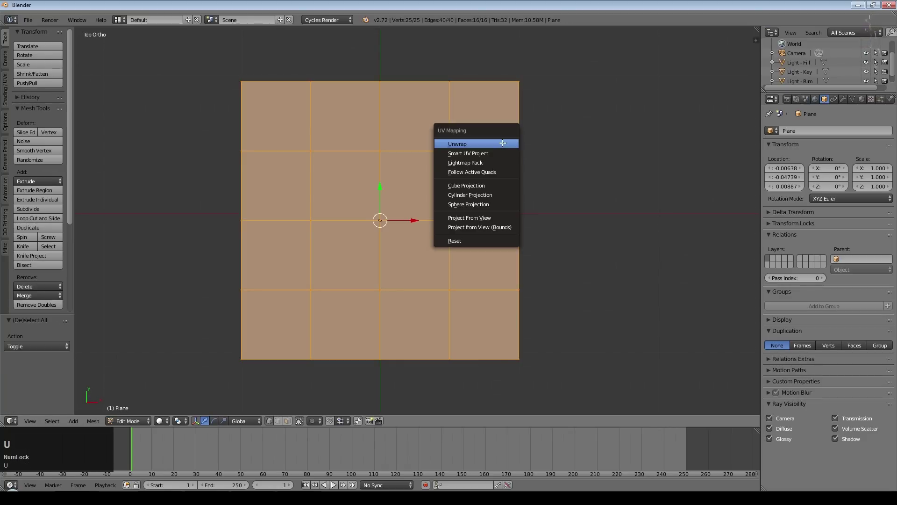
{"action": "key", "text": "u"}
{"action": "left_click", "coordinate": [497, 225]}
{"action": "key", "text": "Tab"}
- Create a new material on the plane with an Image Texture as its colour and browse for an image
{"action": "left_click", "coordinate": [865, 103]}
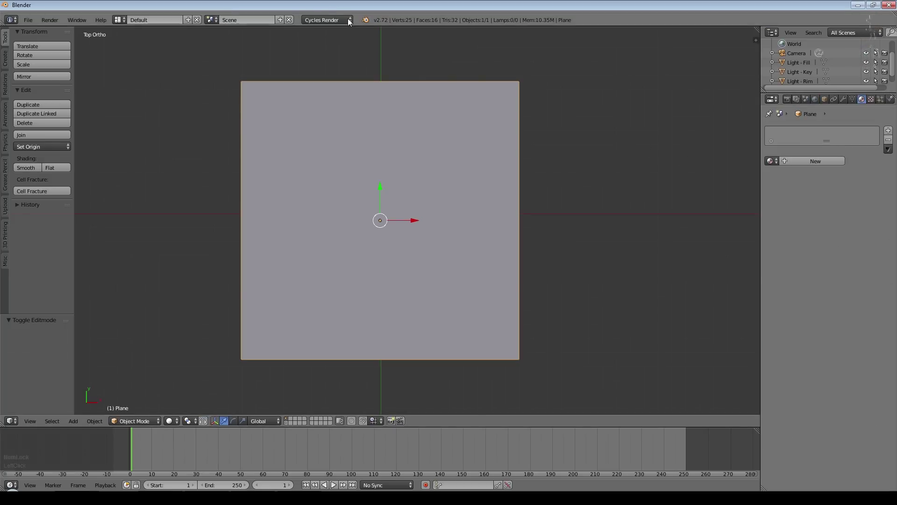
{"action": "left_click", "coordinate": [808, 162]}
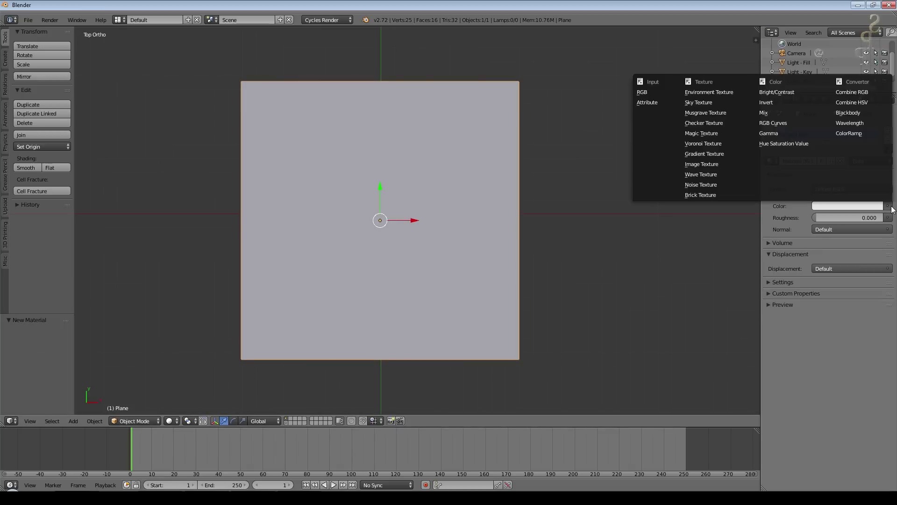
{"action": "left_click", "coordinate": [730, 162]}
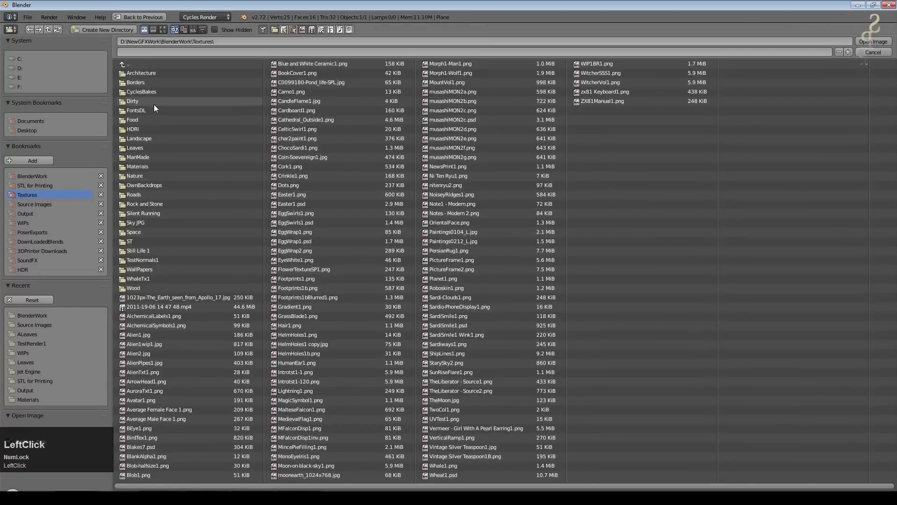
- Load Leaves0060_198_S.png from the Leaves folder as the material's colour texture
{"action": "left_click", "coordinate": [152, 149]}
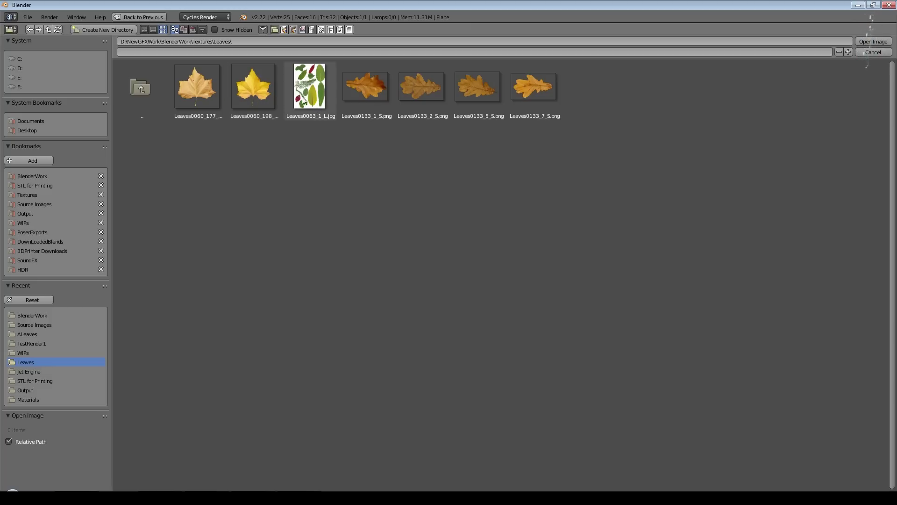
{"action": "left_click", "coordinate": [258, 103]}
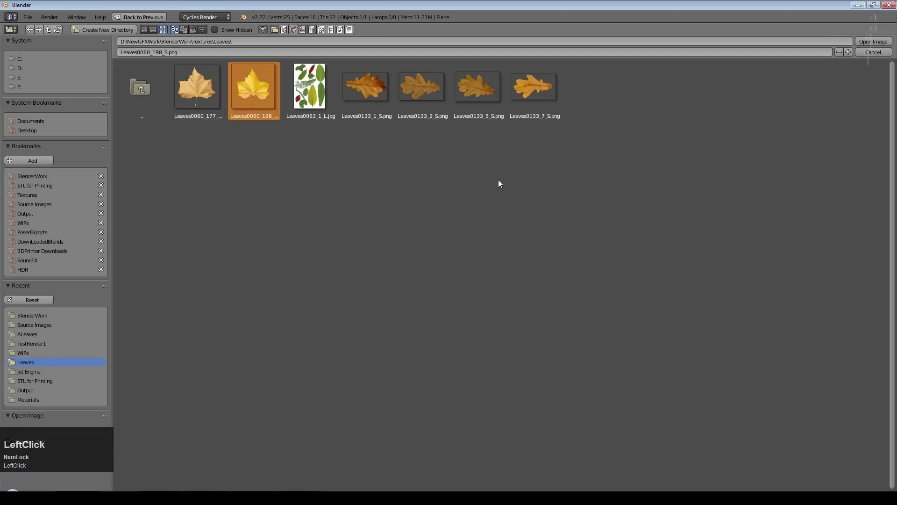
{"action": "left_click", "coordinate": [203, 107]}
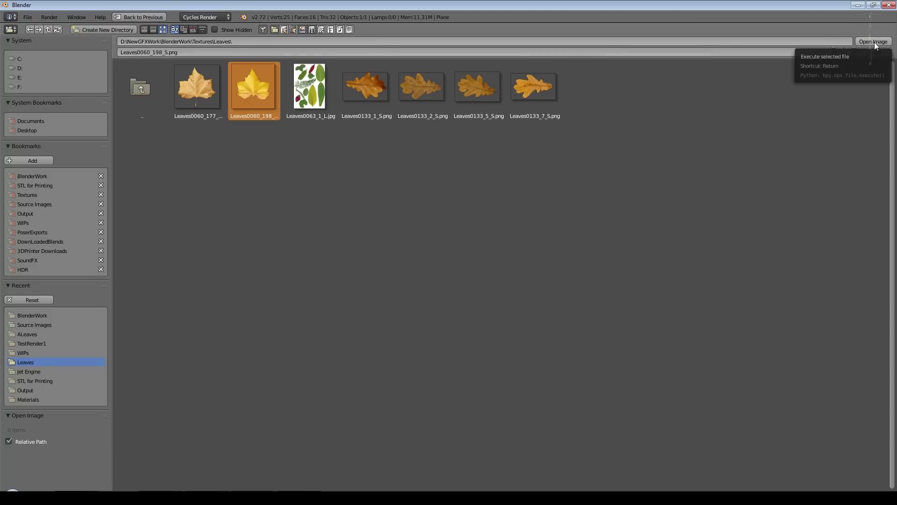
{"action": "left_click", "coordinate": [877, 46]}
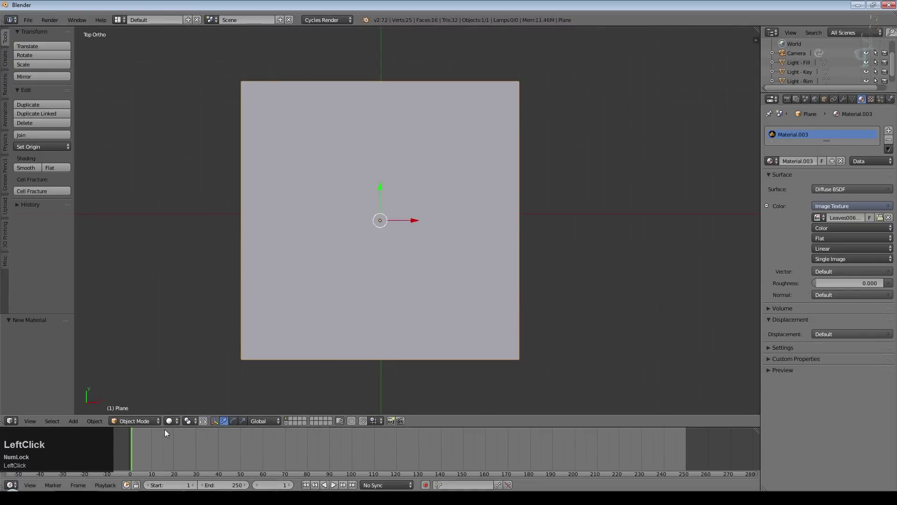
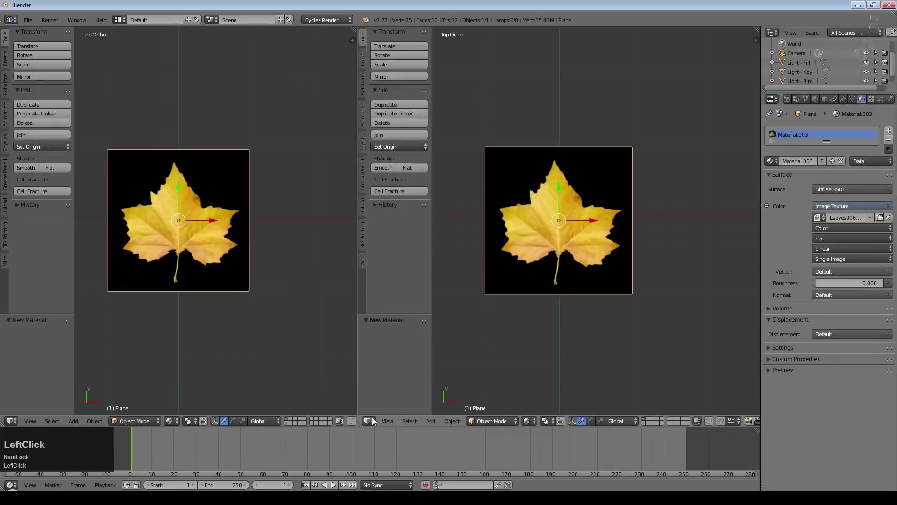
- Show the leaf image Leaves0060_198_S.png in the UV editor with the plane's grid over it
{"action": "scroll", "scroll_direction": "up", "scroll_amount": 3}
{"action": "scroll", "scroll_direction": "down", "scroll_amount": 3}
{"action": "left_click", "coordinate": [514, 425]}
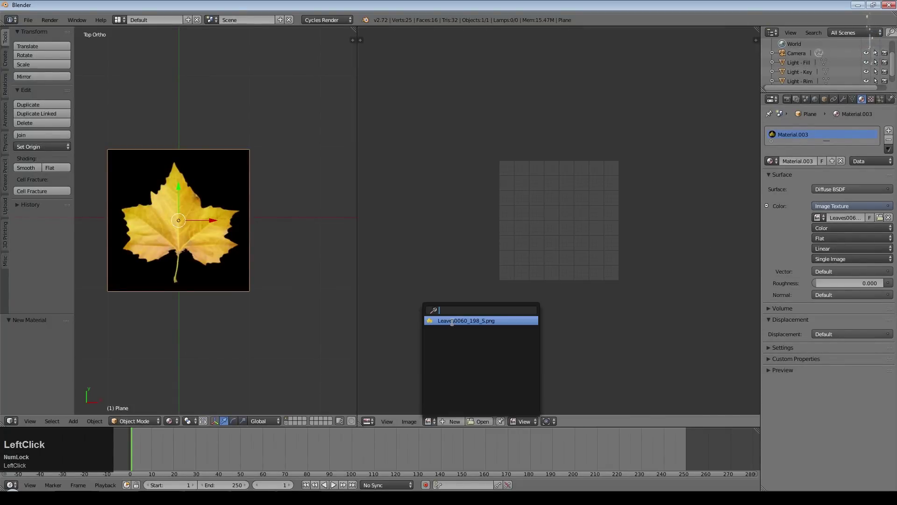
{"action": "scroll", "scroll_direction": "down", "scroll_amount": 3}
{"action": "scroll", "scroll_direction": "up", "scroll_amount": 3}
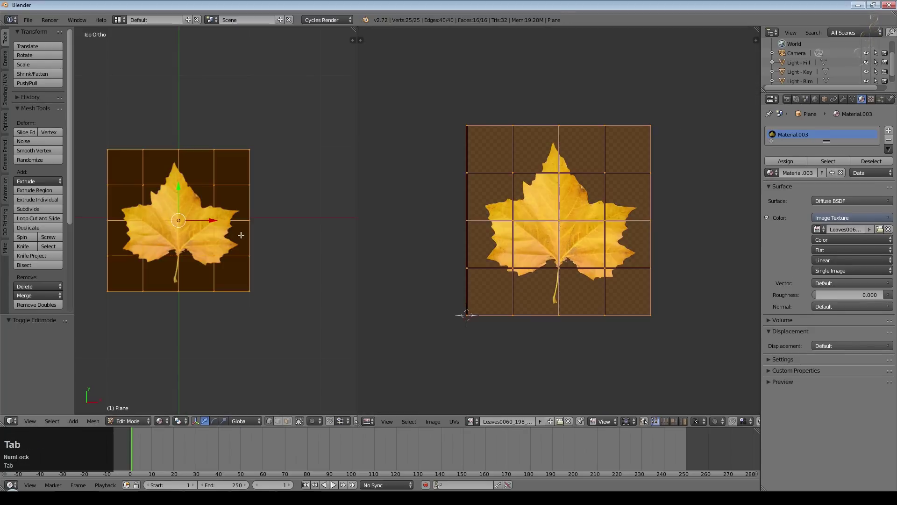
- Scale and move the plane's UV grid so it fits over the leaf in the image
{"action": "key", "text": "Tab"}
{"action": "key", "text": "s"}
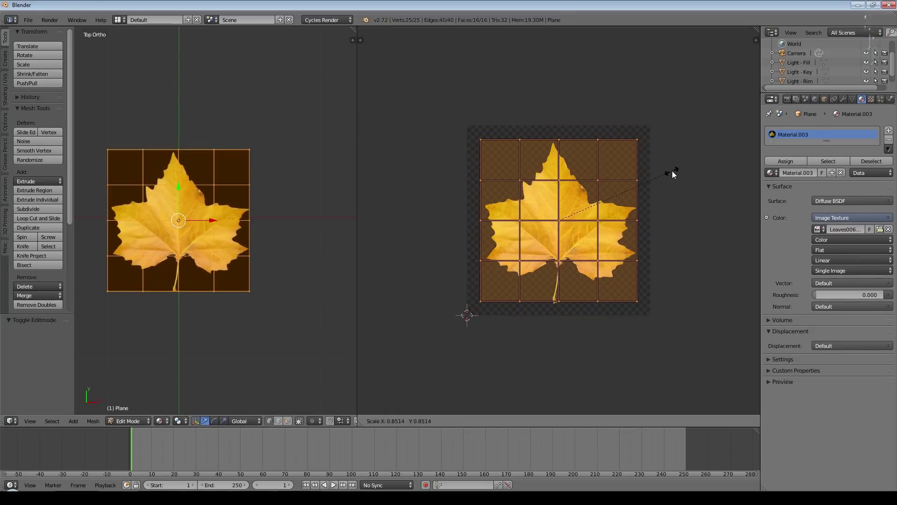
{"action": "left_click", "coordinate": [674, 173]}
{"action": "key", "text": "g"}
{"action": "double_click", "coordinate": [664, 193]}
{"action": "key", "text": "s"}
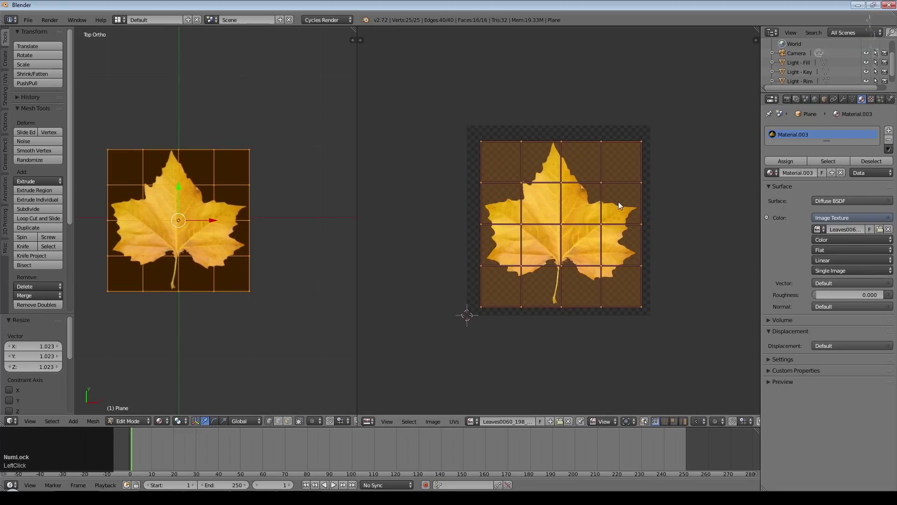
{"action": "key", "text": "g"}
{"action": "left_click", "coordinate": [619, 204]}
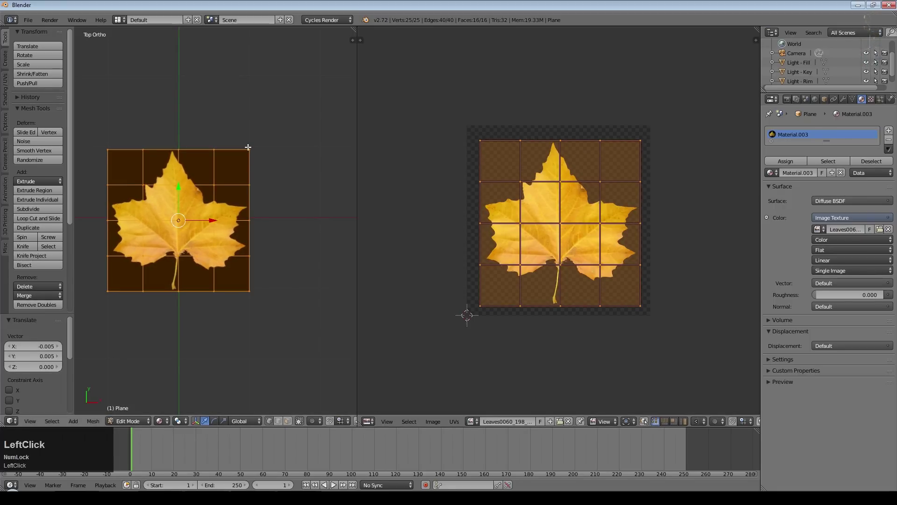
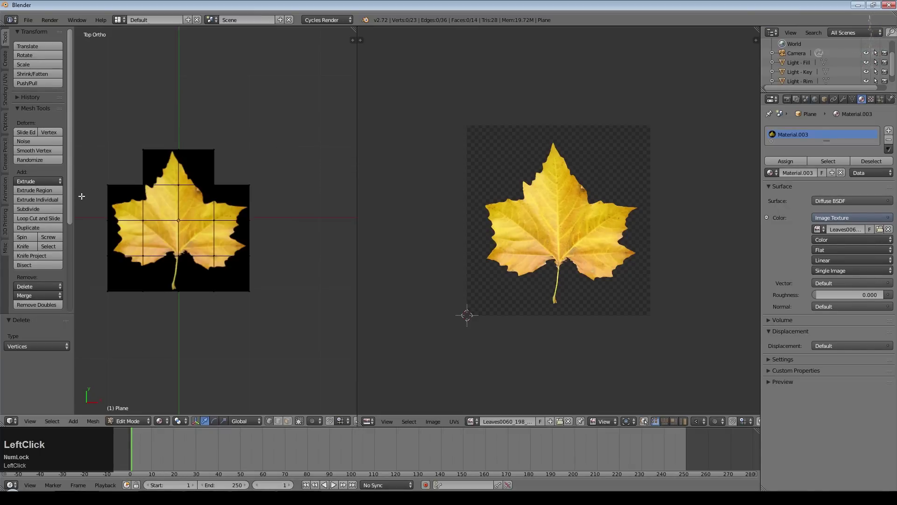
- Delete the empty top corner vertices so the mesh hugs the leaf outline
{"action": "key", "text": "Tab"}
{"action": "key", "text": "Tab"}
{"action": "right_click", "coordinate": [105, 290]}
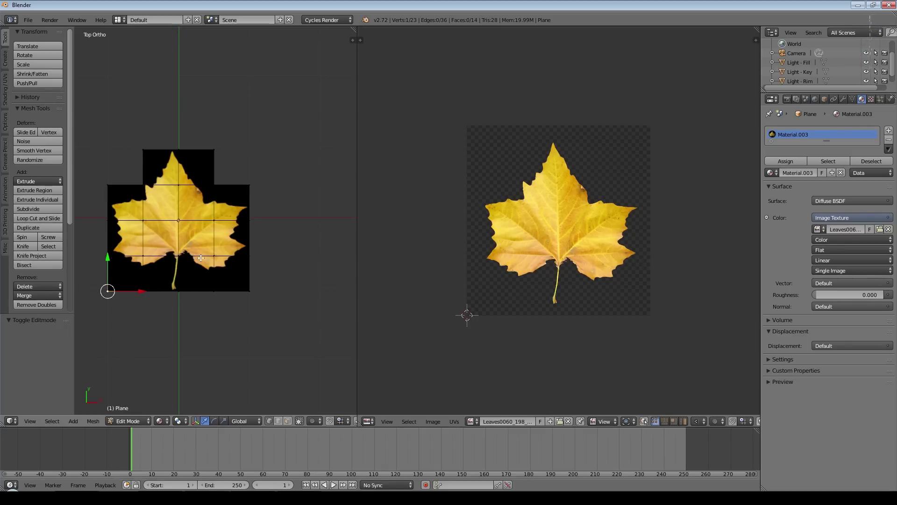
{"action": "key", "text": "Tab"}
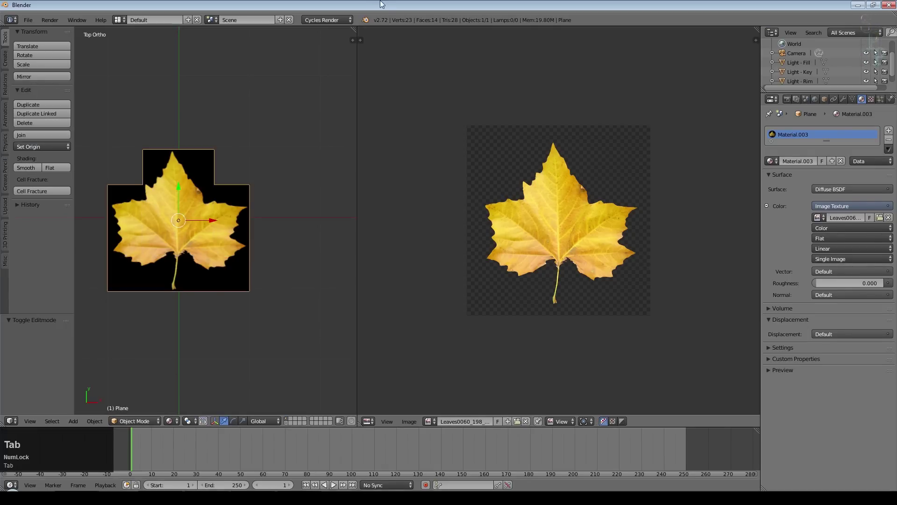
{"action": "left_click", "coordinate": [516, 237]}
- Select and move rows of vertices to trim the mesh closer to the leaf outline
{"action": "middle_click", "coordinate": [504, 237]}
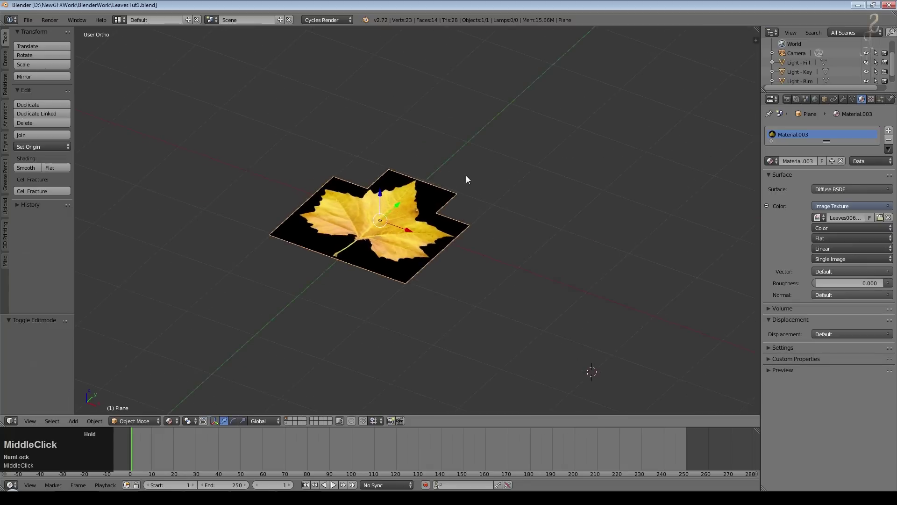
{"action": "scroll", "scroll_direction": "up", "scroll_amount": 3}
{"action": "key", "text": "Tab"}
{"action": "right_click", "coordinate": [350, 233]}
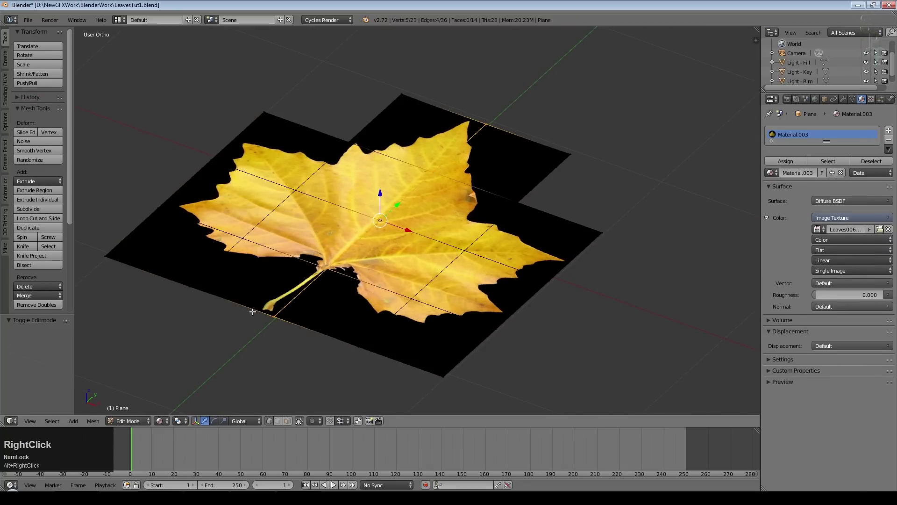
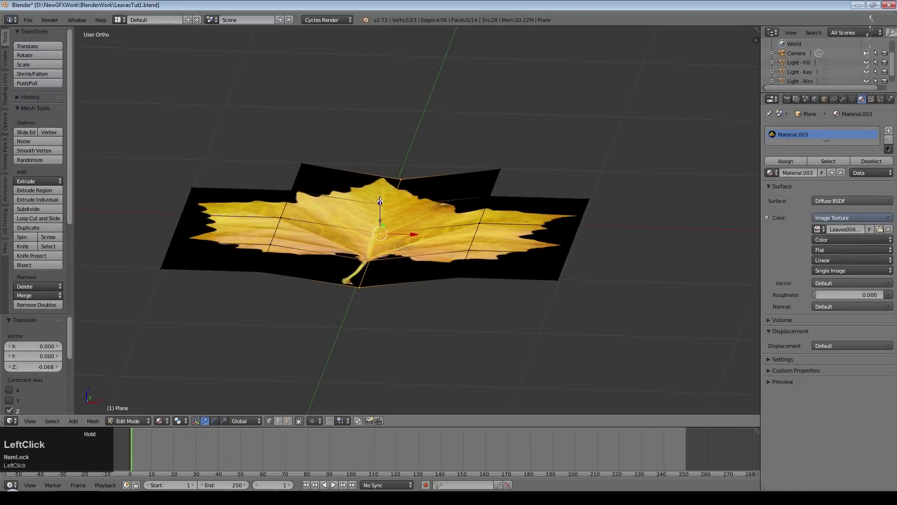
{"action": "right_click", "coordinate": [578, 234]}
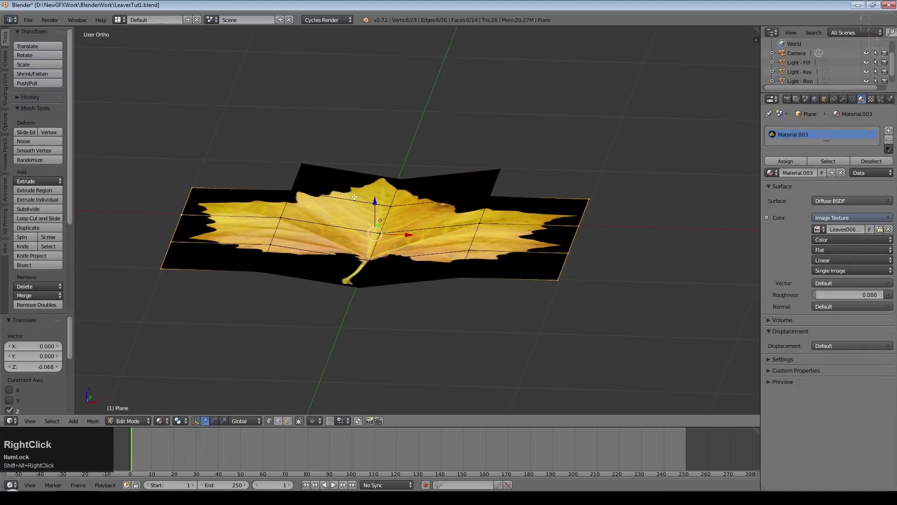
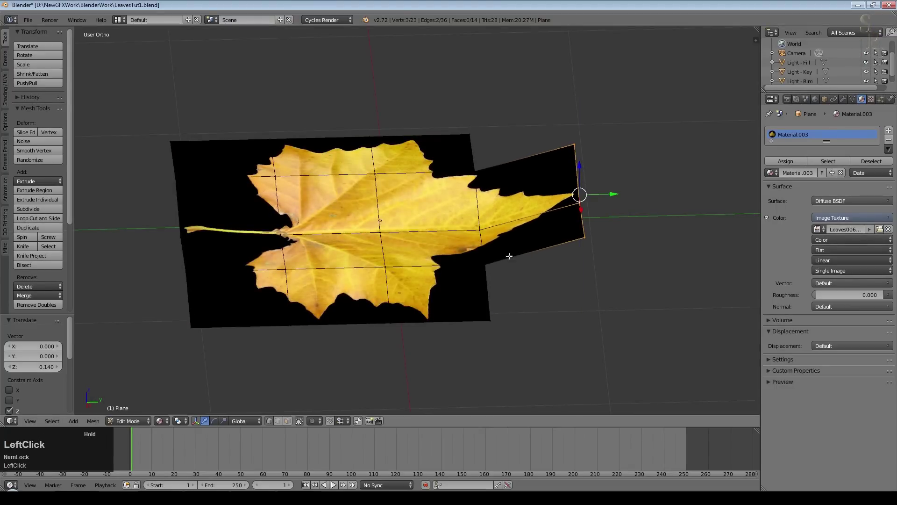
{"action": "middle_click", "coordinate": [508, 268]}
{"action": "right_click", "coordinate": [341, 257]}
{"action": "left_click", "coordinate": [342, 226]}
{"action": "middle_click", "coordinate": [450, 223]}
{"action": "right_click", "coordinate": [286, 322]}
{"action": "left_click", "coordinate": [289, 293]}
- Apply smooth shading and raise several vertices to curve the leaf surface, viewed from above
{"action": "key", "text": "Tab"}
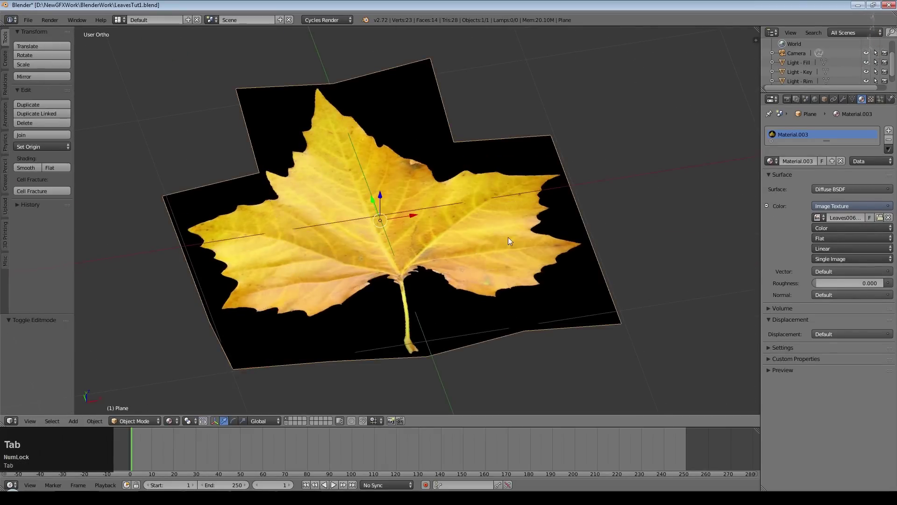
{"action": "left_click", "coordinate": [31, 171]}
{"action": "middle_click", "coordinate": [543, 186]}
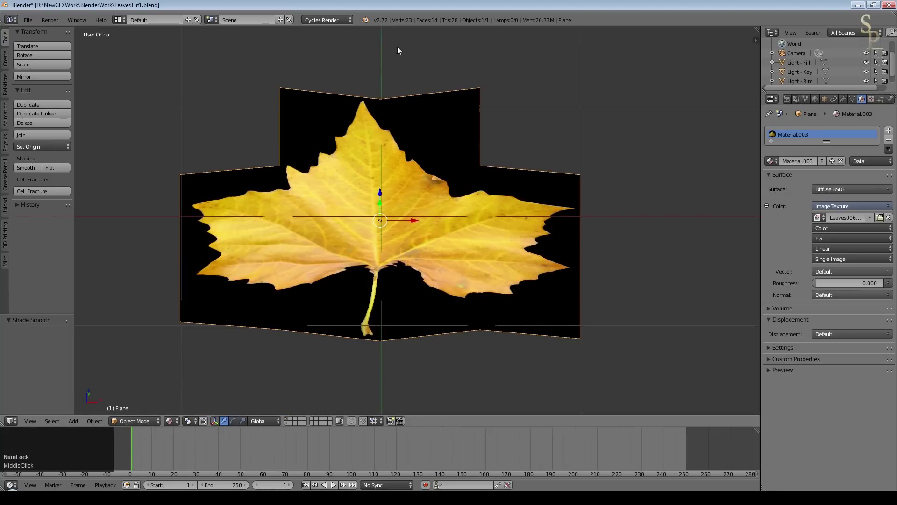
{"action": "middle_click", "coordinate": [424, 199]}
{"action": "key", "text": "Tab"}
{"action": "right_click", "coordinate": [380, 226]}
{"action": "left_click", "coordinate": [379, 205]}
{"action": "right_click", "coordinate": [390, 237]}
{"action": "left_click", "coordinate": [389, 207]}
{"action": "key", "text": "KP_7"}
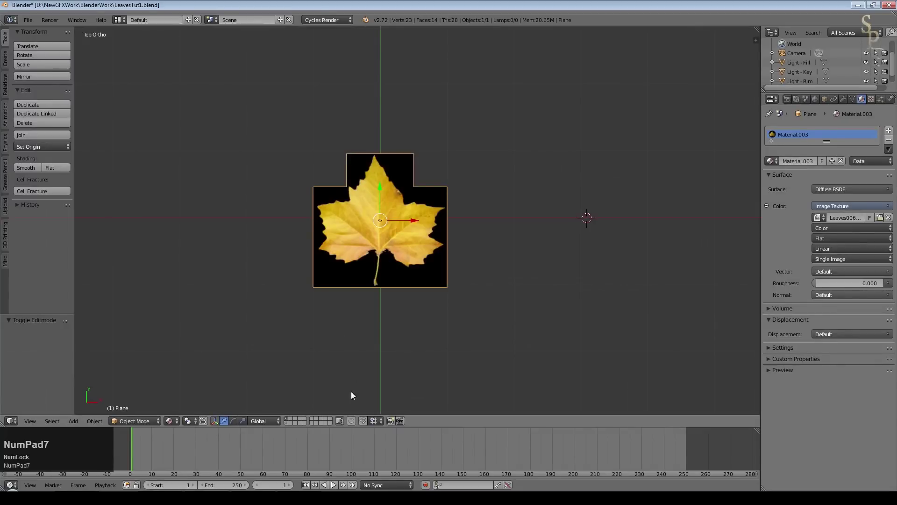
- Save the file, switch to rendered shading and give the world background a Sky Texture
{"action": "left_click", "coordinate": [288, 426]}
{"action": "key", "text": "ctrl+s"}
{"action": "left_click", "coordinate": [230, 369]}
{"action": "middle_click", "coordinate": [469, 306]}
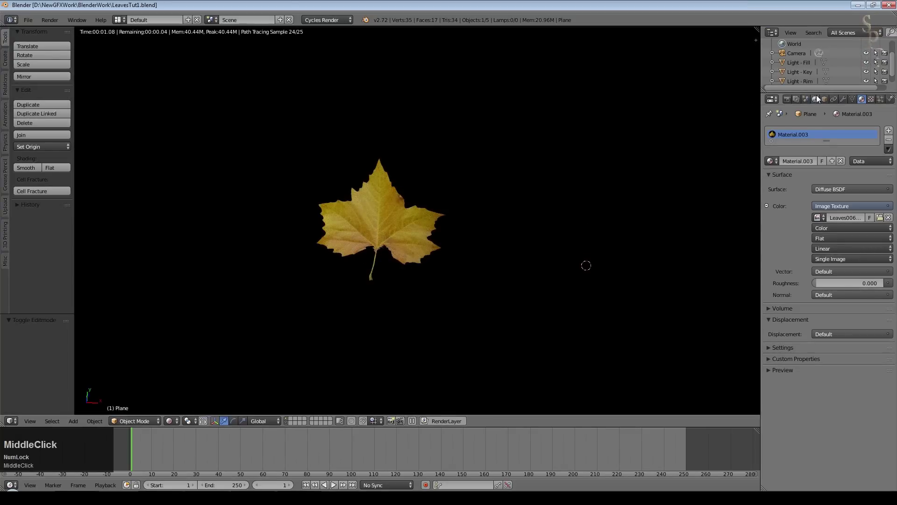
{"action": "left_click", "coordinate": [816, 102]}
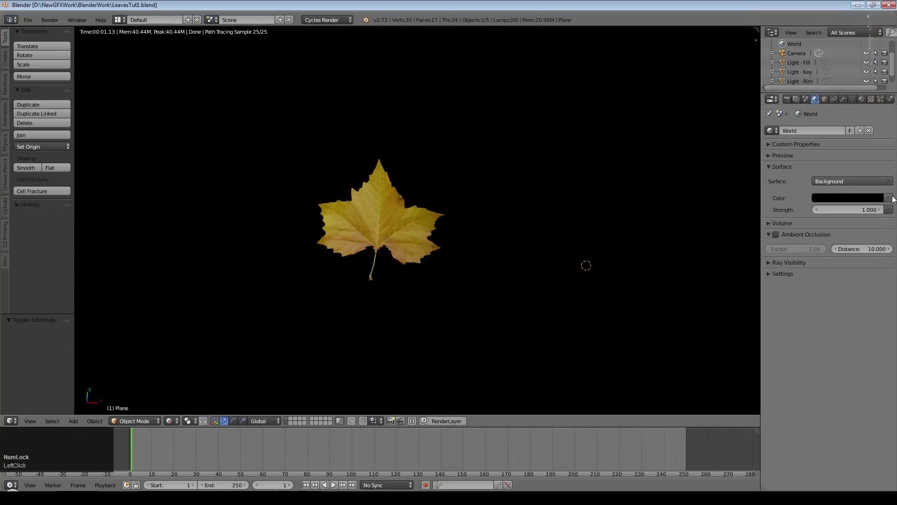
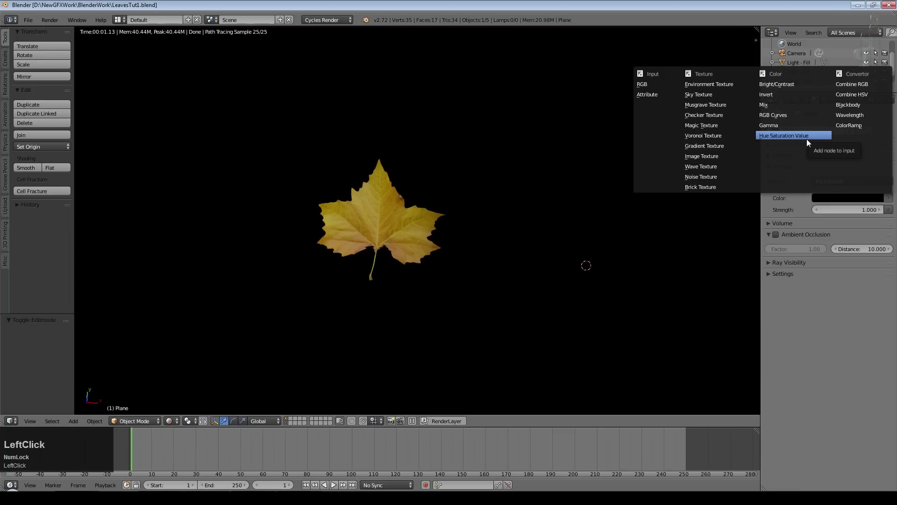
{"action": "left_click", "coordinate": [715, 99]}
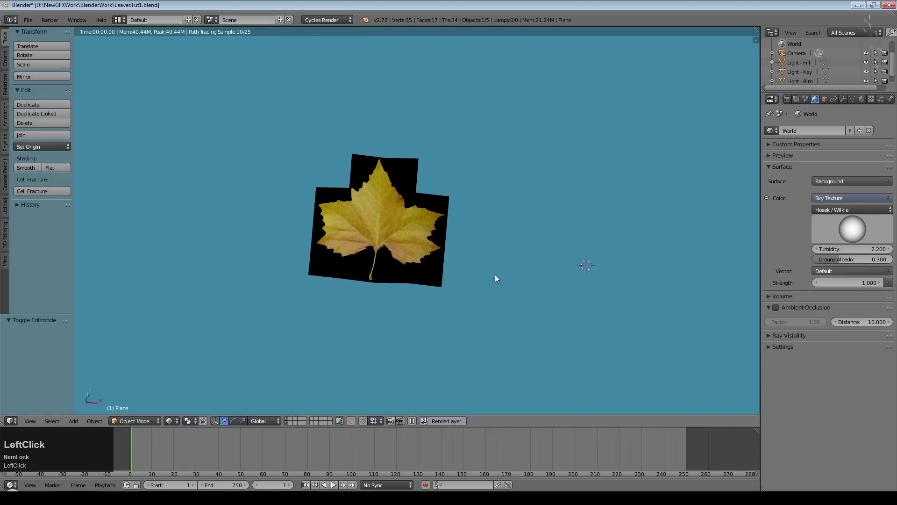
{"action": "middle_click", "coordinate": [506, 298]}
- Split the view into a Node Editor and add a Transparent BSDF with a Mix Shader to the leaf material
{"action": "scroll", "scroll_direction": "up", "scroll_amount": 3}
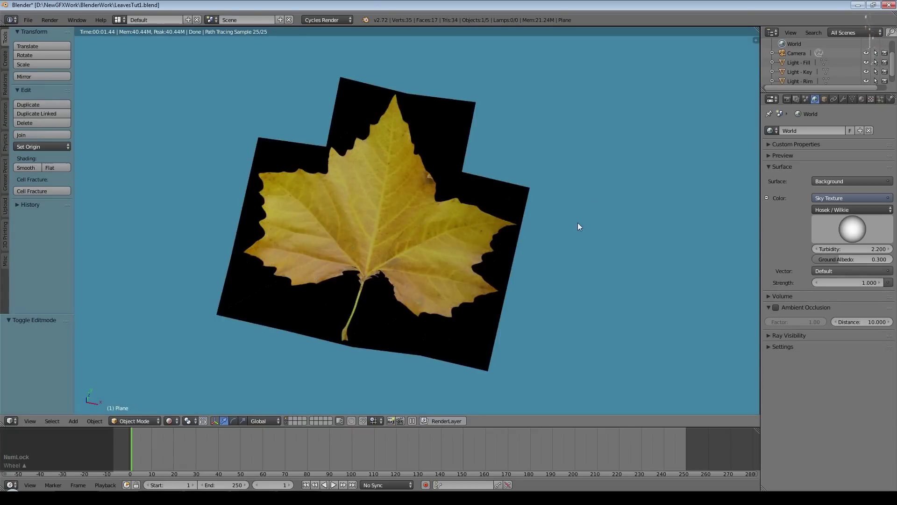
{"action": "left_click", "coordinate": [753, 56]}
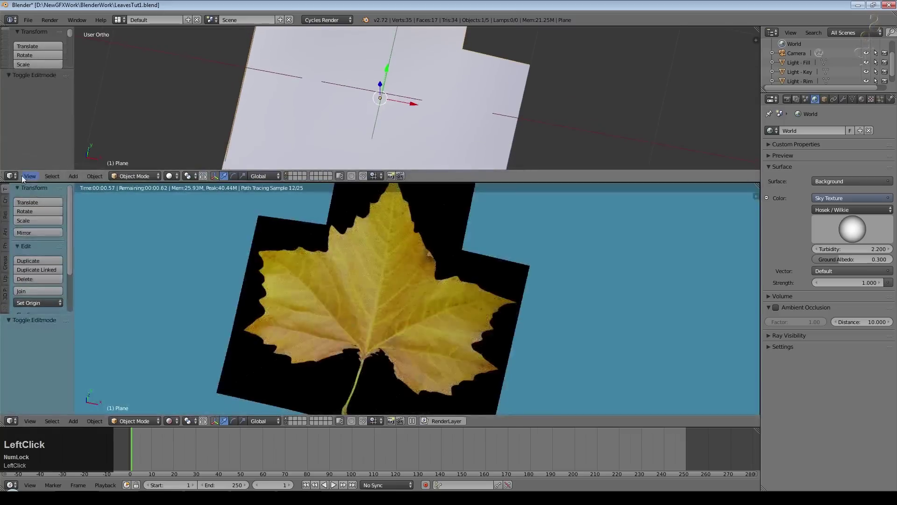
{"action": "scroll", "scroll_direction": "up", "scroll_amount": 3}
{"action": "left_click", "coordinate": [225, 90]}
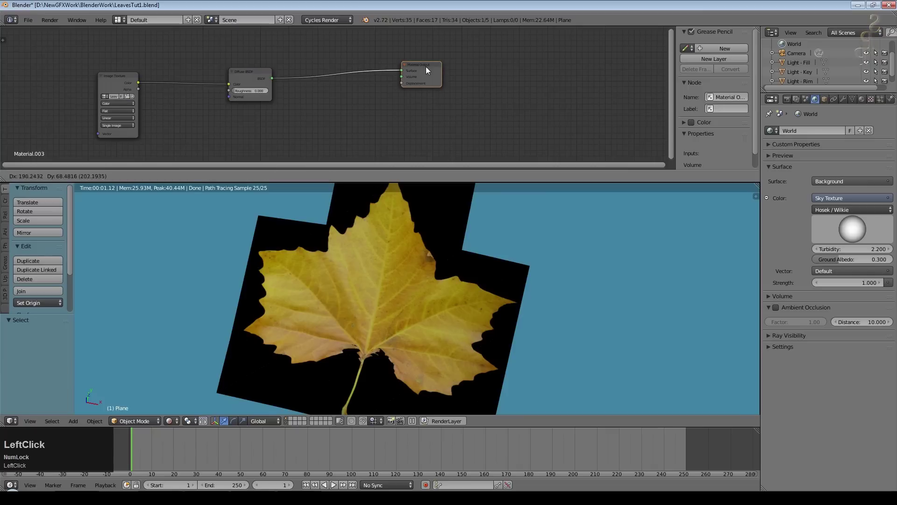
{"action": "scroll", "scroll_direction": "up", "scroll_amount": 3}
{"action": "left_click", "coordinate": [73, 179]}
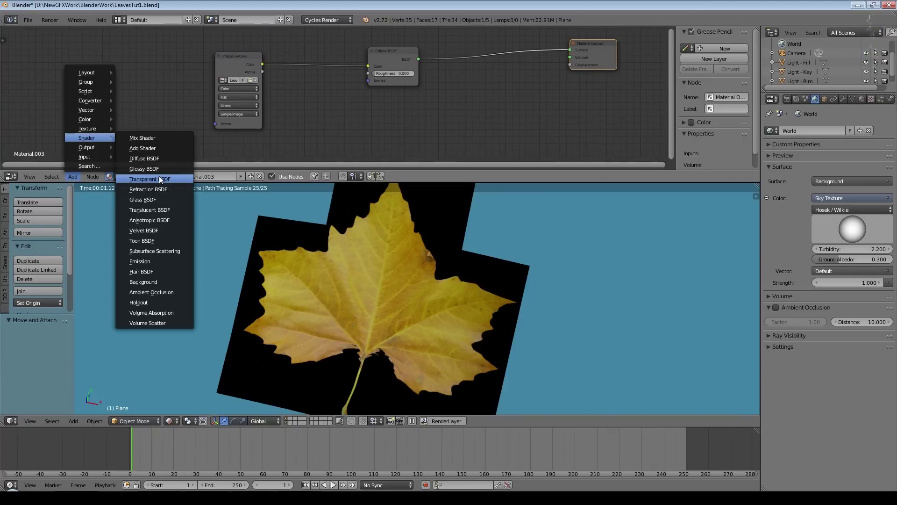
{"action": "left_click", "coordinate": [161, 178]}
{"action": "left_click", "coordinate": [390, 42]}
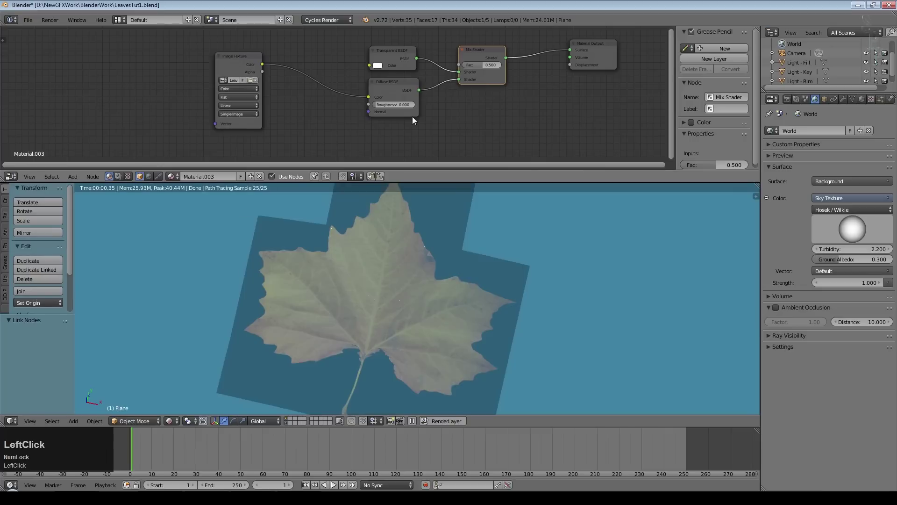
- Connect the image texture's alpha to the Mix Shader factor and check the leaf from several angles
{"action": "scroll", "scroll_direction": "down", "scroll_amount": 3}
{"action": "left_click", "coordinate": [260, 44]}
{"action": "middle_click", "coordinate": [501, 125]}
{"action": "left_click", "coordinate": [460, 102]}
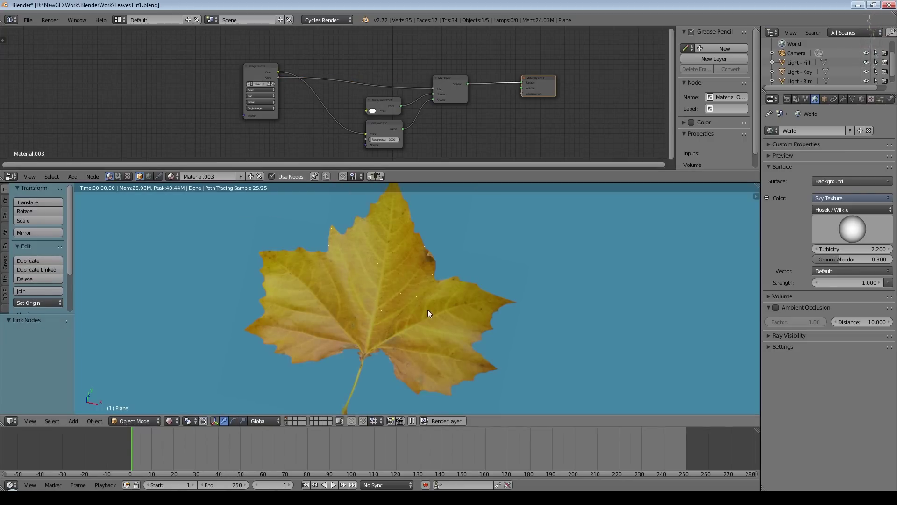
{"action": "middle_click", "coordinate": [441, 335]}
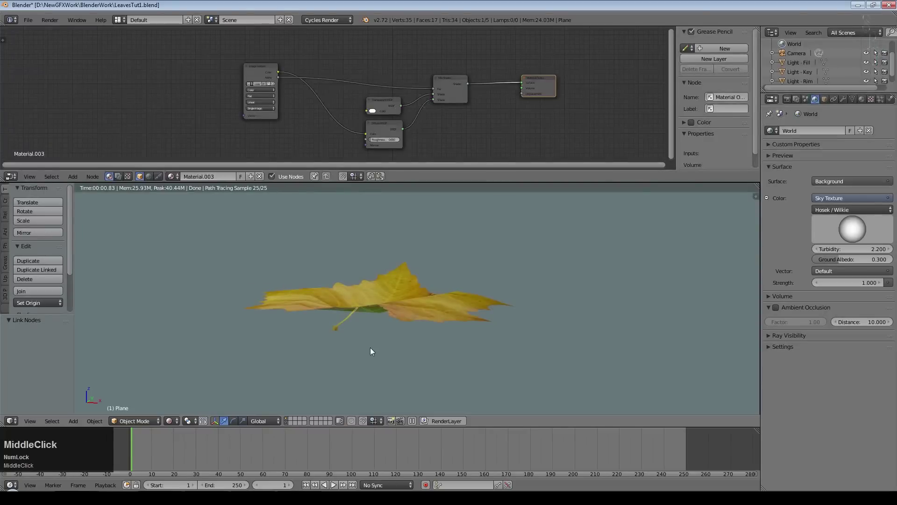
{"action": "left_click", "coordinate": [434, 102]}
{"action": "middle_click", "coordinate": [506, 237]}
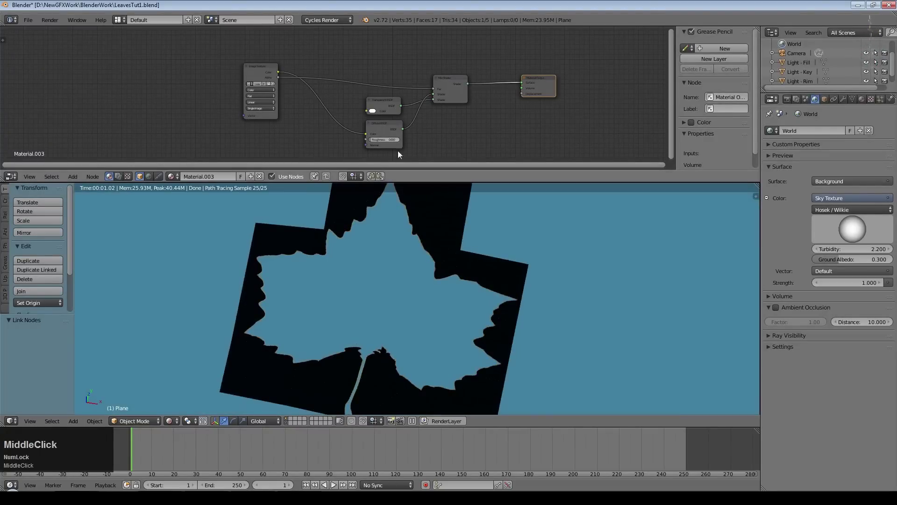
- Swap the mix shader links so the leaf shows cut out against the sky and set preview samples to 10
{"action": "left_click", "coordinate": [435, 102]}
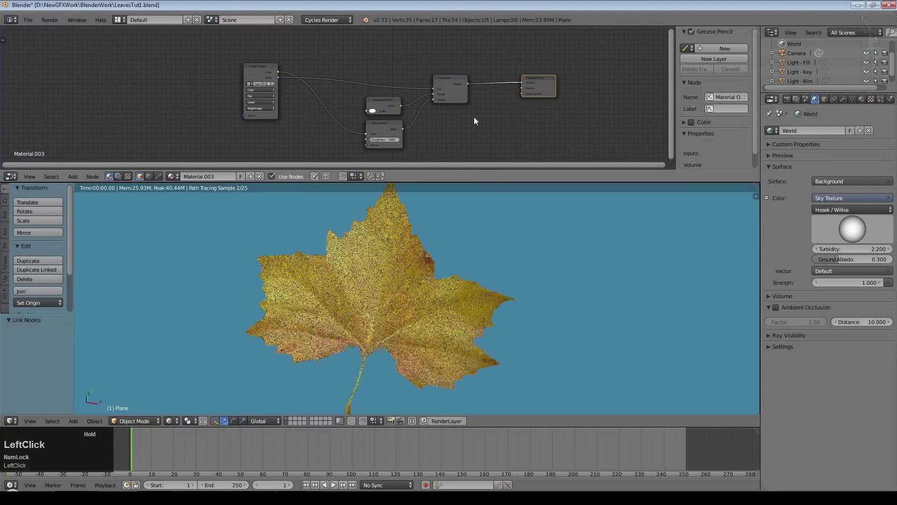
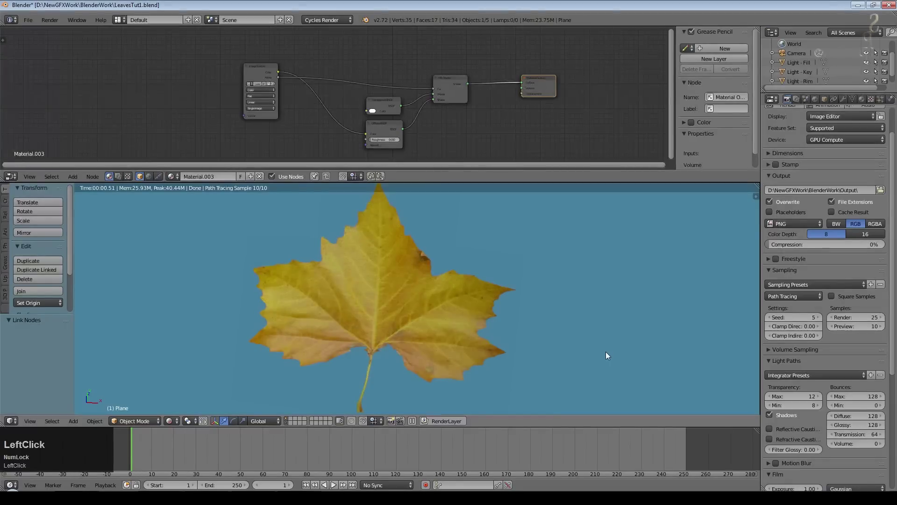
{"action": "middle_click", "coordinate": [585, 309]}
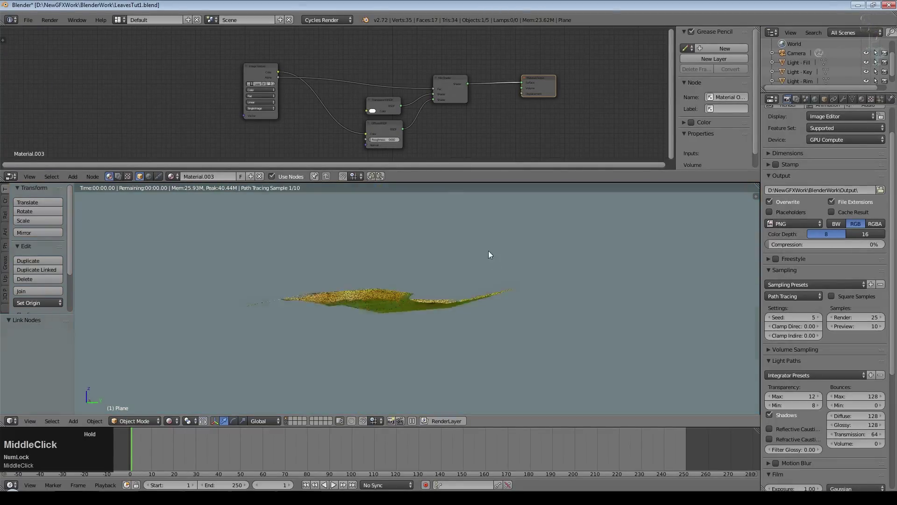
- Route the leaf image colour through the colour ramp into Material Output Displacement, with a Multiply math node in the chain
{"action": "scroll", "scroll_direction": "up", "scroll_amount": 3}
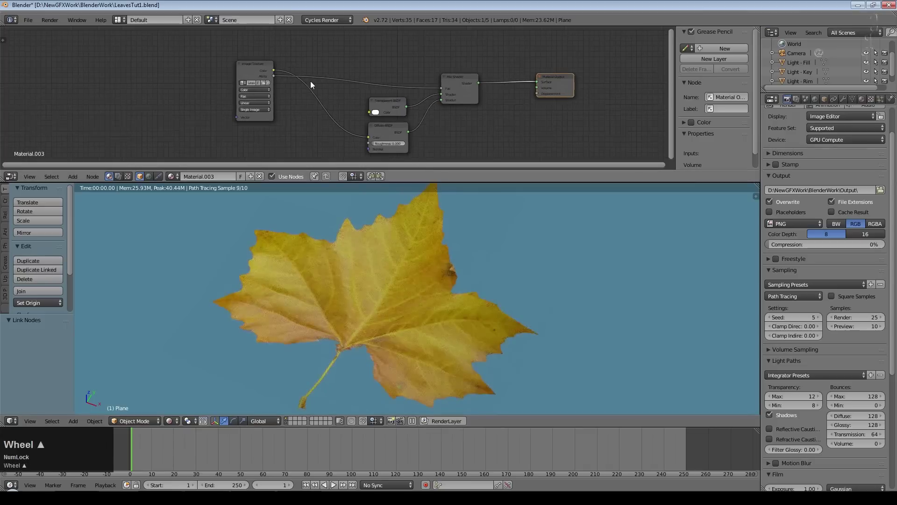
{"action": "scroll", "scroll_direction": "down", "scroll_amount": 3}
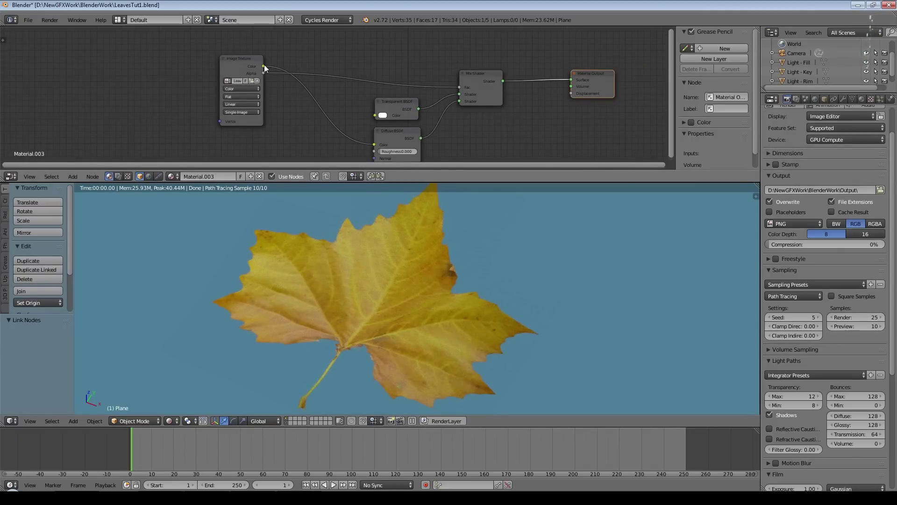
{"action": "left_click", "coordinate": [267, 68]}
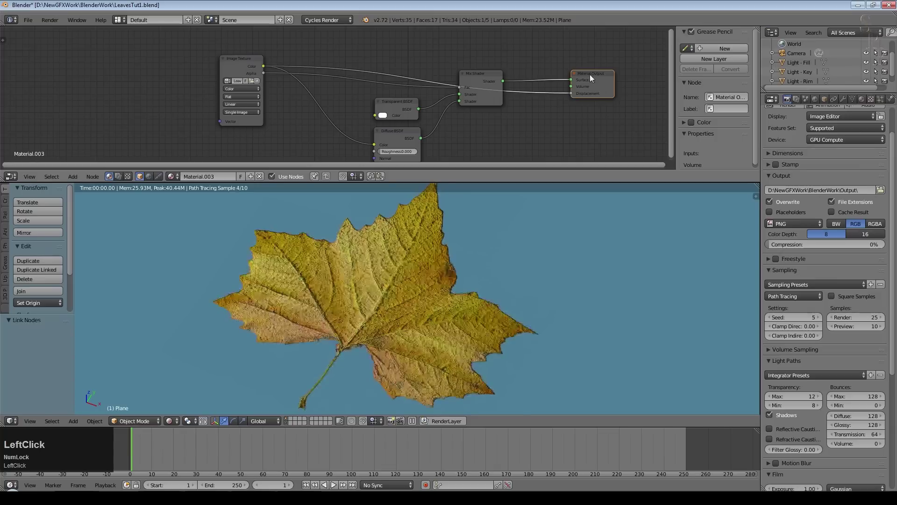
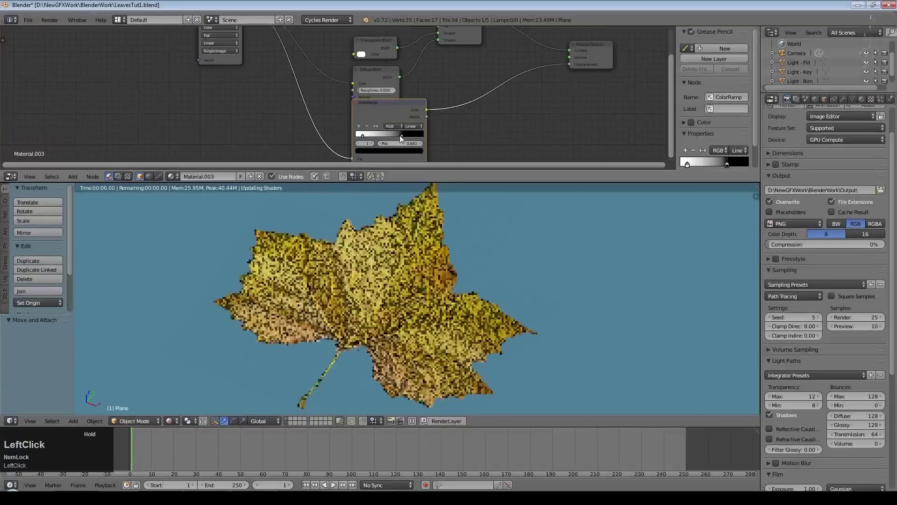
{"action": "left_click", "coordinate": [76, 180]}
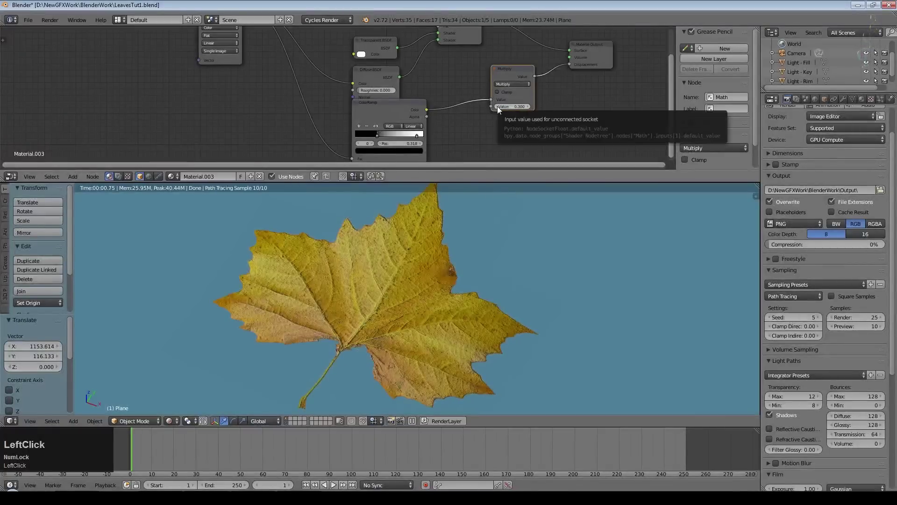
- Set the displacement Multiply node's value to 0.100 for subtle vein relief
{"action": "scroll", "scroll_direction": "up", "scroll_amount": 3}
{"action": "left_click", "coordinate": [513, 112]}
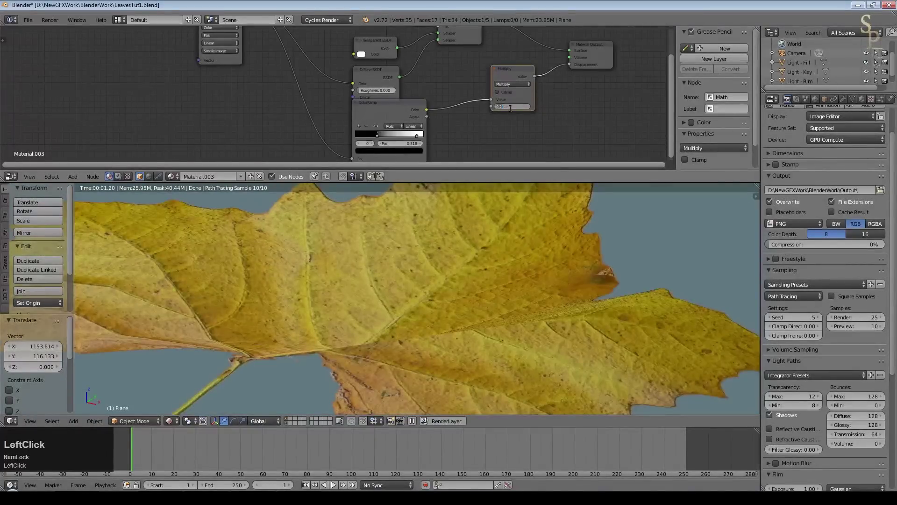
{"action": "key", "text": "KP_Subtract"}
{"action": "key", "text": "KP_Decimal"}
{"action": "key", "text": "KP_2"}
{"action": "key", "text": "KP_Enter"}
{"action": "scroll", "scroll_direction": "down", "scroll_amount": 3}
{"action": "left_click", "coordinate": [529, 108]}
{"action": "middle_click", "coordinate": [499, 203]}
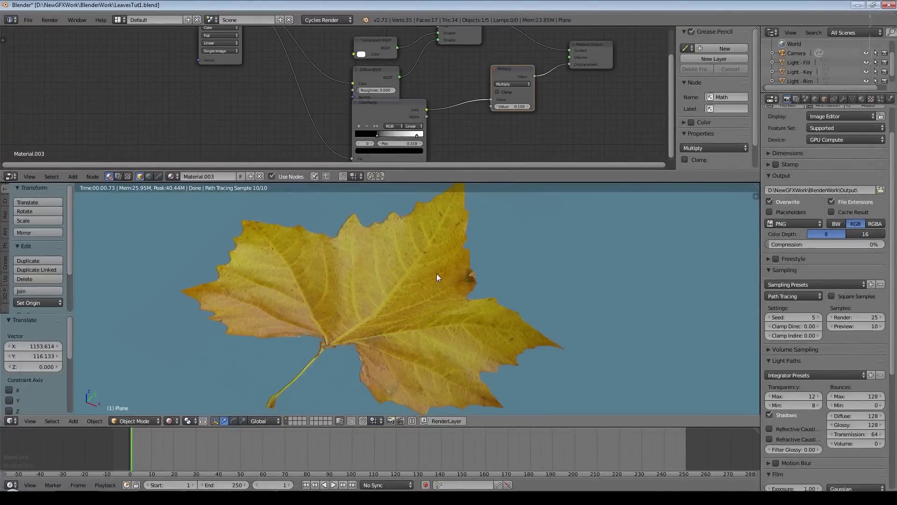
- Duplicate a Mix Shader and add a Glossy BSDF with roughness 0.2 for the sheen
{"action": "left_click", "coordinate": [186, 205]}
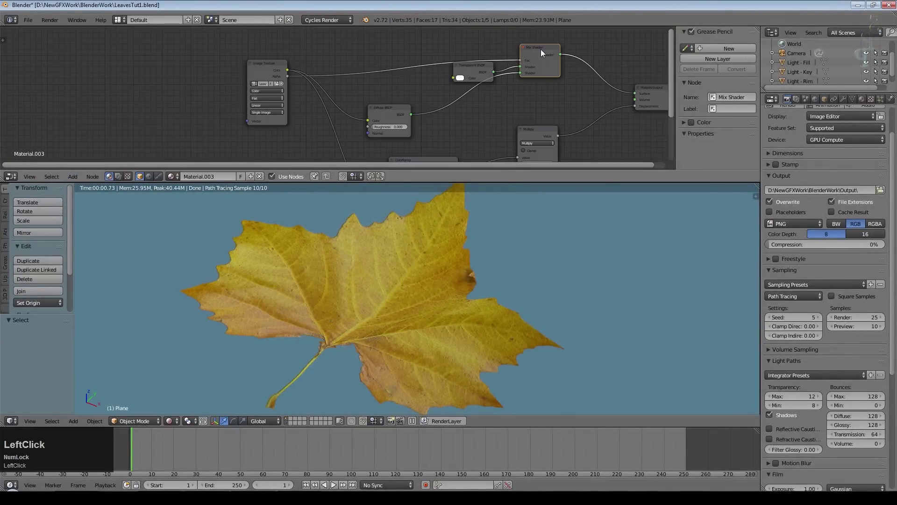
{"action": "key", "text": "shift+d"}
{"action": "left_click", "coordinate": [454, 107]}
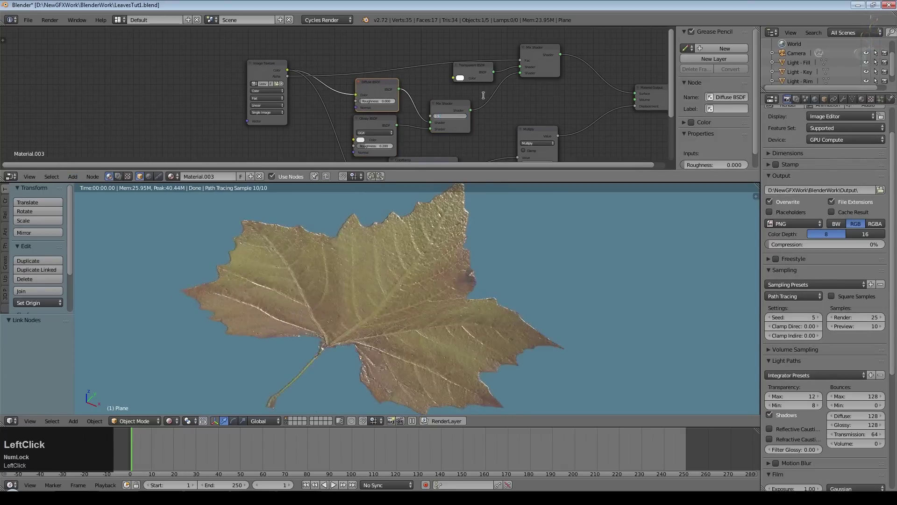
{"action": "key", "text": "KP_Decimal"}
{"action": "key", "text": "KP_0"}
{"action": "key", "text": "KP_1"}
{"action": "key", "text": "KP_Enter"}
{"action": "left_click", "coordinate": [367, 142]}
{"action": "scroll", "scroll_direction": "up", "scroll_amount": 3}
- Wire the glossy and diffuse shaders into the new mix and use Ashikhmin-Shirley distribution
{"action": "left_click", "coordinate": [421, 145]}
{"action": "left_click", "coordinate": [414, 159]}
{"action": "scroll", "scroll_direction": "down", "scroll_amount": 3}
{"action": "middle_click", "coordinate": [550, 89]}
{"action": "scroll", "scroll_direction": "up", "scroll_amount": 3}
{"action": "left_click", "coordinate": [433, 91]}
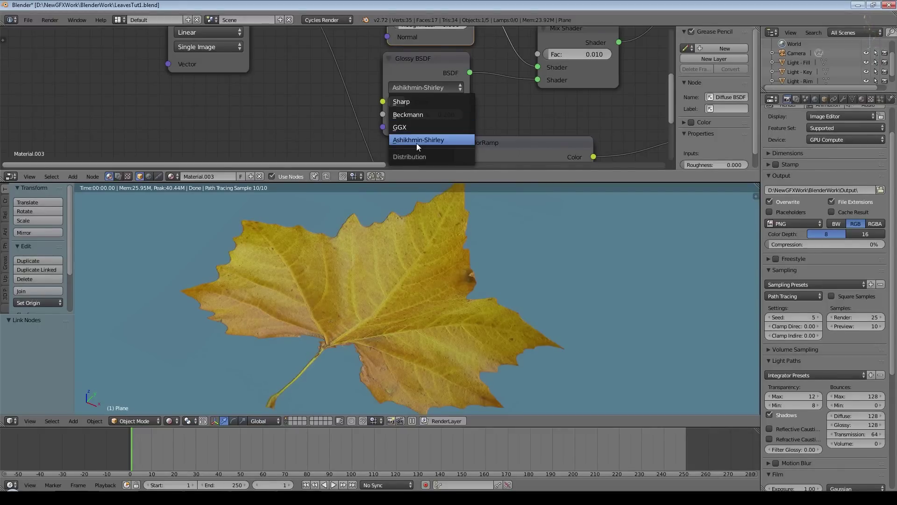
{"action": "left_click", "coordinate": [420, 145]}
- Set the glossy mix factor to 0.025
{"action": "left_click", "coordinate": [598, 57]}
{"action": "key", "text": "KP_Decimal"}
{"action": "key", "text": "KP_0"}
{"action": "key", "text": "KP_2"}
{"action": "key", "text": "KP_5"}
{"action": "key", "text": "KP_Enter"}
{"action": "middle_click", "coordinate": [460, 270]}
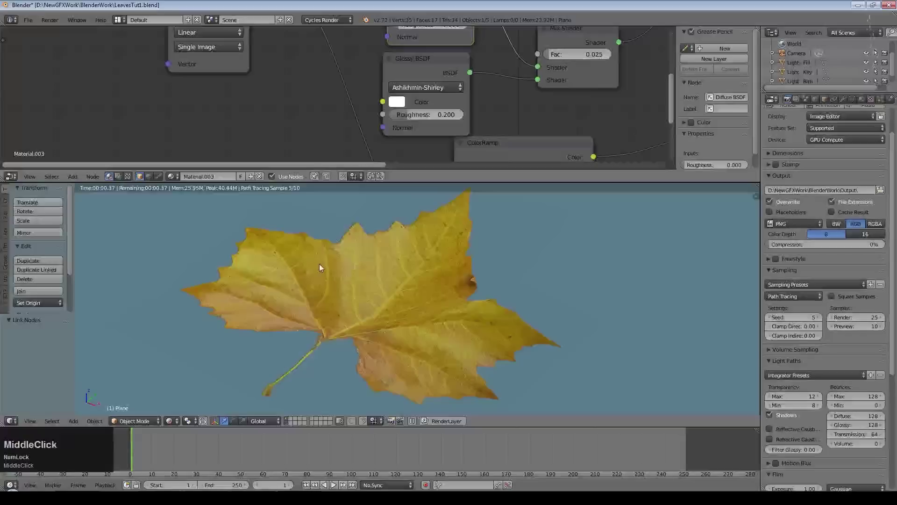
{"action": "scroll", "scroll_direction": "down", "scroll_amount": 3}
{"action": "middle_click", "coordinate": [408, 370]}
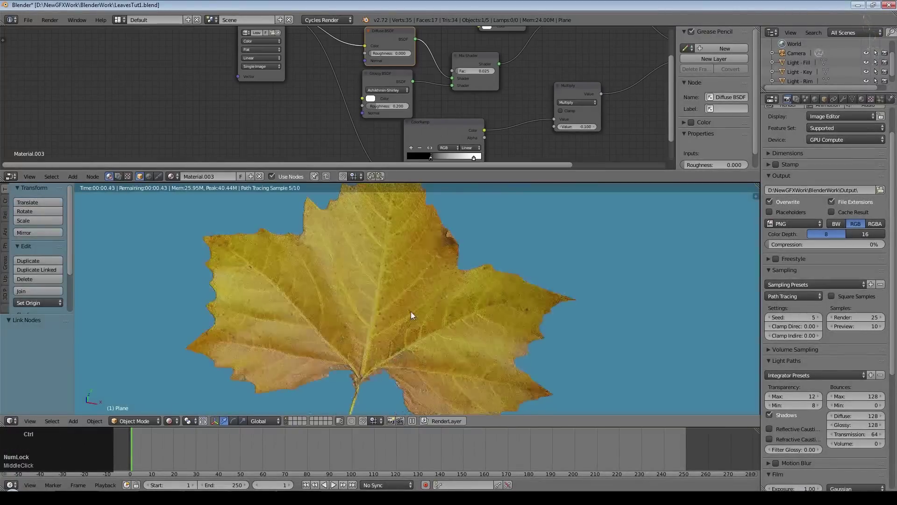
- Save the file and add an Object Info node to the leaf material
{"action": "key", "text": "ctrl+s"}
{"action": "left_click", "coordinate": [412, 314]}
{"action": "scroll", "scroll_direction": "down", "scroll_amount": 3}
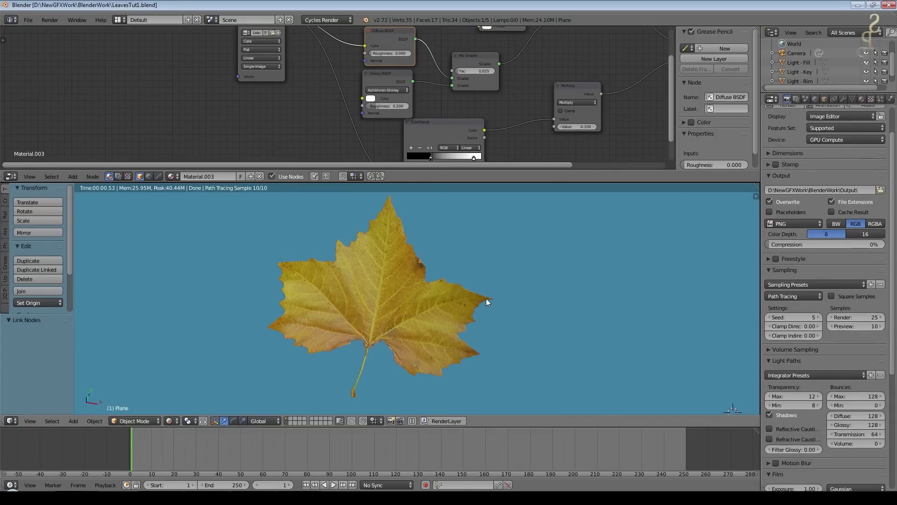
{"action": "scroll", "scroll_direction": "down", "scroll_amount": 3}
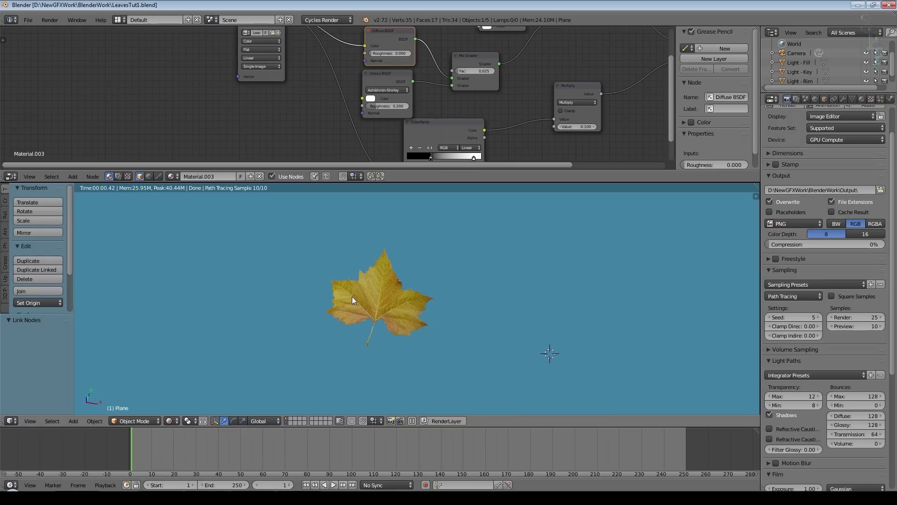
{"action": "scroll", "scroll_direction": "down", "scroll_amount": 3}
{"action": "scroll", "scroll_direction": "up", "scroll_amount": 3}
{"action": "left_click", "coordinate": [73, 181]}
{"action": "left_click", "coordinate": [148, 264]}
{"action": "scroll", "scroll_direction": "down", "scroll_amount": 3}
{"action": "scroll", "scroll_direction": "up", "scroll_amount": 3}
{"action": "key", "text": "g"}
{"action": "left_click", "coordinate": [313, 61]}
{"action": "scroll", "scroll_direction": "up", "scroll_amount": 3}
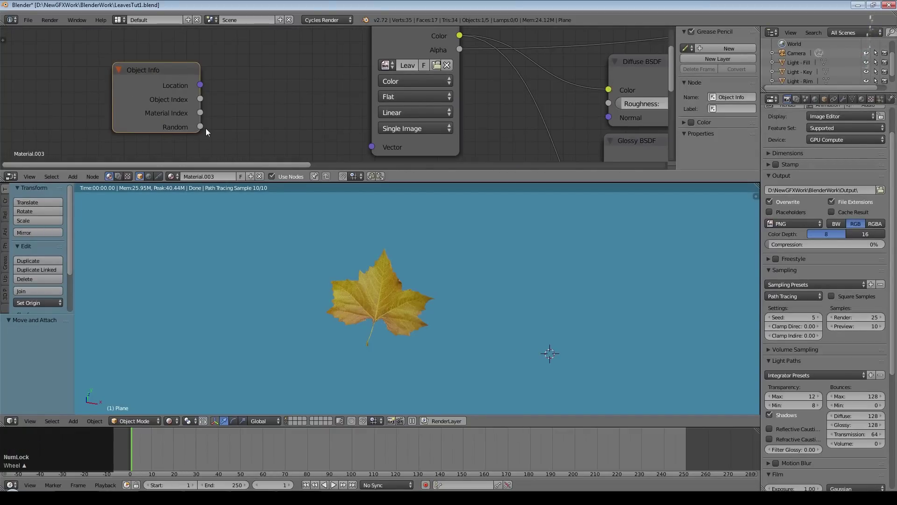
{"action": "scroll", "scroll_direction": "down", "scroll_amount": 3}
- Insert a Mix node after the leaf Image Texture with blending set to Color
{"action": "left_click", "coordinate": [235, 81]}
{"action": "left_click", "coordinate": [73, 181]}
{"action": "left_click", "coordinate": [150, 122]}
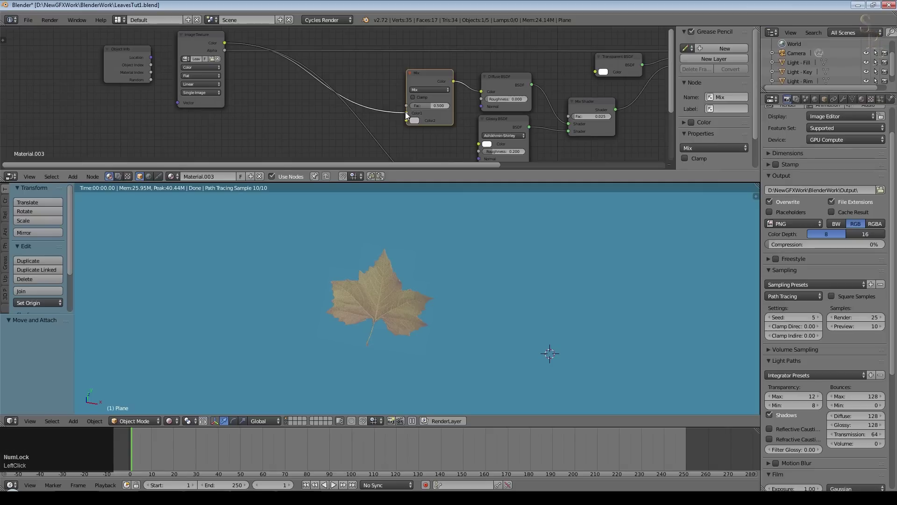
{"action": "left_click", "coordinate": [436, 80]}
{"action": "scroll", "scroll_direction": "down", "scroll_amount": 3}
{"action": "middle_click", "coordinate": [408, 119]}
{"action": "left_click", "coordinate": [254, 52]}
{"action": "scroll", "scroll_direction": "up", "scroll_amount": 3}
- Set the mix's Color2 to orange-red and drive its Fac from Object Info Random
{"action": "left_click", "coordinate": [408, 97]}
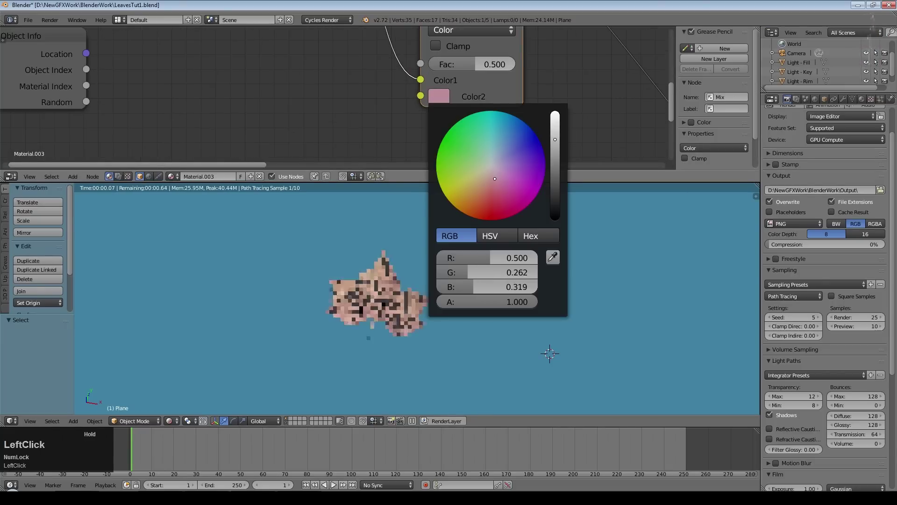
{"action": "scroll", "scroll_direction": "up", "scroll_amount": 3}
{"action": "left_click", "coordinate": [476, 71]}
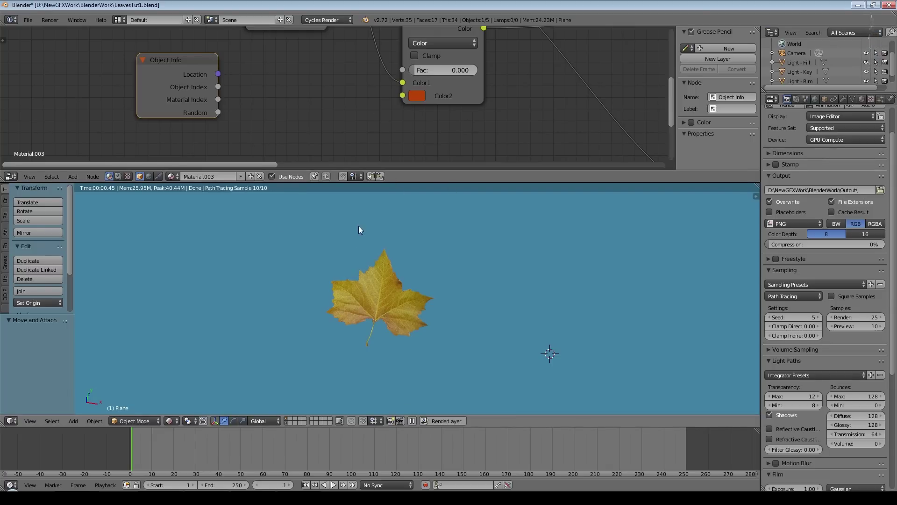
{"action": "scroll", "scroll_direction": "up", "scroll_amount": 3}
{"action": "scroll", "scroll_direction": "down", "scroll_amount": 3}
{"action": "left_click", "coordinate": [220, 114]}
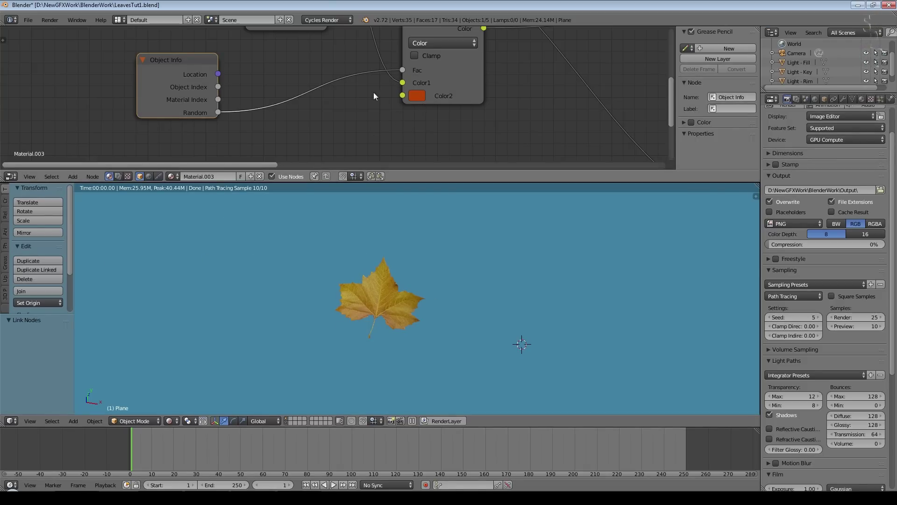
{"action": "left_click", "coordinate": [76, 180]}
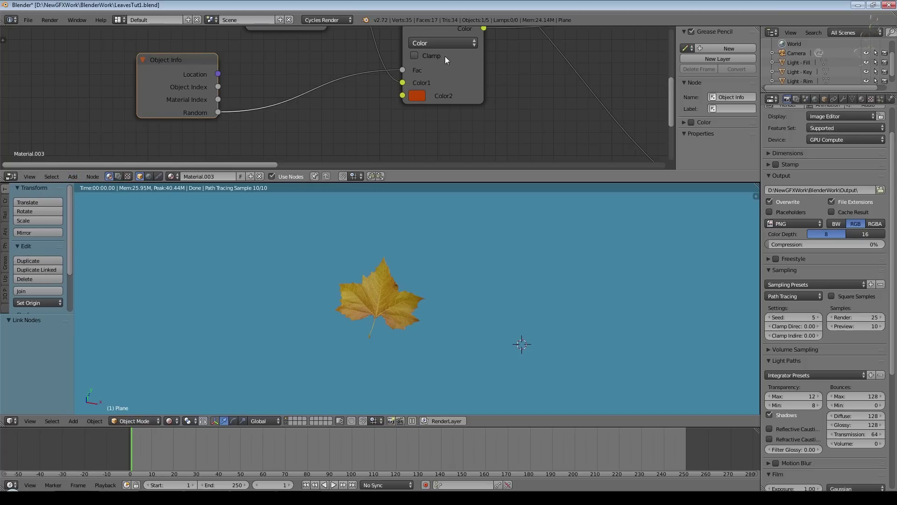
{"action": "left_click", "coordinate": [449, 59]}
{"action": "scroll", "scroll_direction": "down", "scroll_amount": 3}
{"action": "left_click", "coordinate": [241, 83]}
{"action": "scroll", "scroll_direction": "down", "scroll_amount": 3}
- Show Material shading from top view and duplicate the leaf plane as Plane.001 beside the original
{"action": "left_click", "coordinate": [432, 342]}
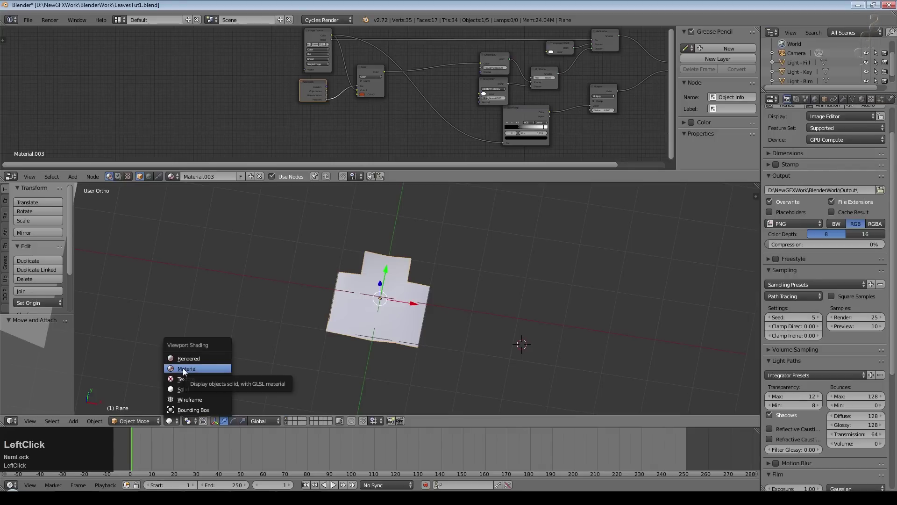
{"action": "left_click", "coordinate": [414, 356]}
{"action": "middle_click", "coordinate": [423, 348]}
{"action": "key", "text": "ctrl+s"}
{"action": "left_click", "coordinate": [429, 343]}
{"action": "scroll", "scroll_direction": "down", "scroll_amount": 3}
{"action": "key", "text": "shift+d"}
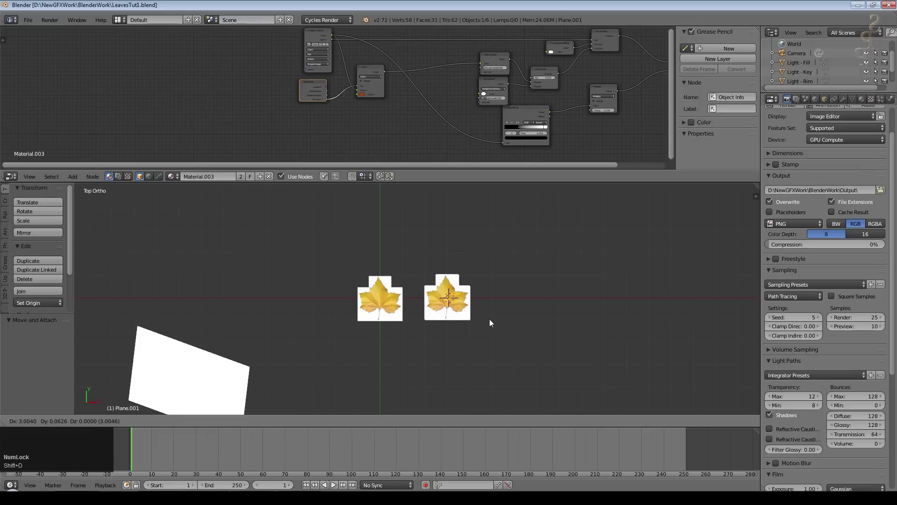
{"action": "left_click", "coordinate": [491, 321]}
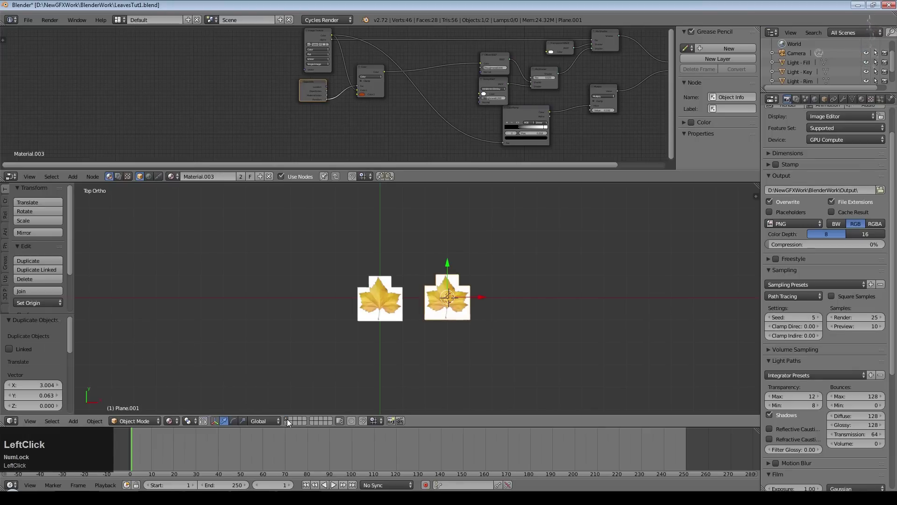
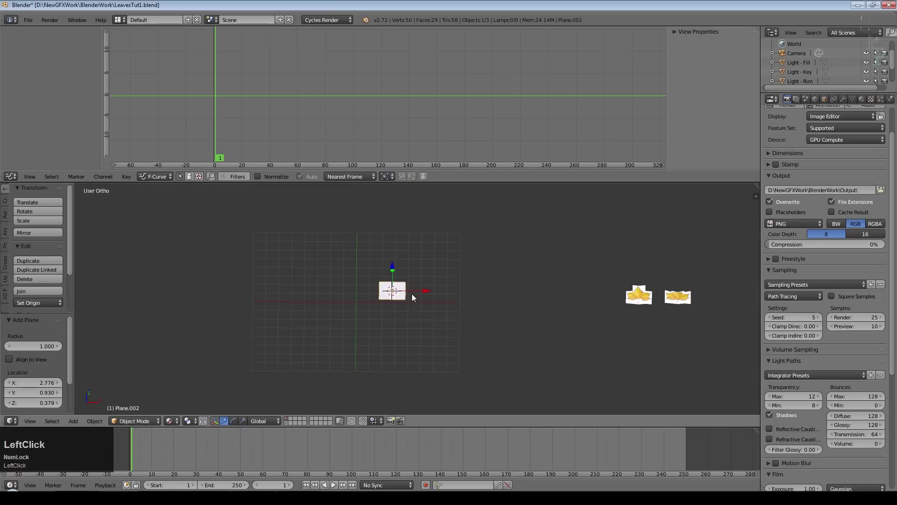
- Scale the new plane up greatly
{"action": "key", "text": "KP_7"}
{"action": "key", "text": "s"}
{"action": "left_click", "coordinate": [627, 364]}
{"action": "scroll", "scroll_direction": "down", "scroll_amount": 3}
{"action": "left_click", "coordinate": [290, 429]}
{"action": "middle_click", "coordinate": [395, 390]}
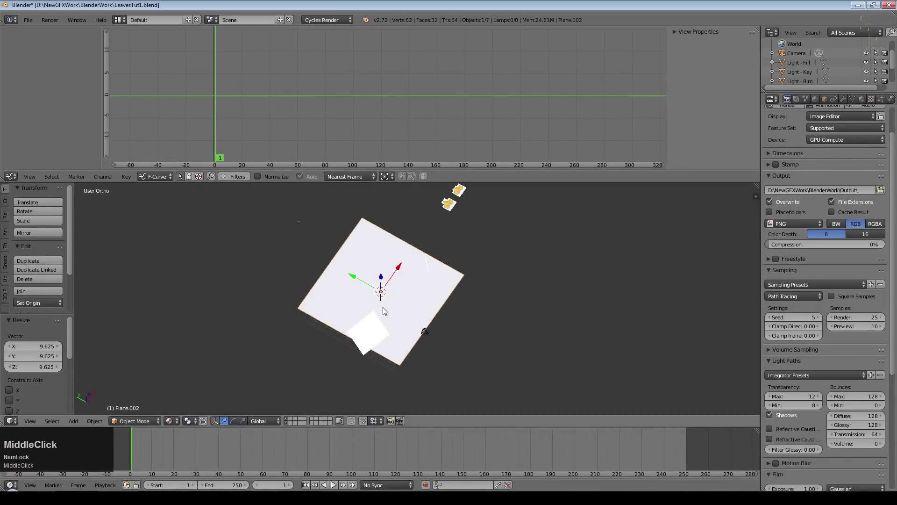
- Delete the unwanted small object and raise the large plane above the camera's framing
{"action": "right_click", "coordinate": [370, 332]}
{"action": "left_click", "coordinate": [355, 359]}
{"action": "right_click", "coordinate": [389, 322]}
{"action": "middle_click", "coordinate": [451, 334]}
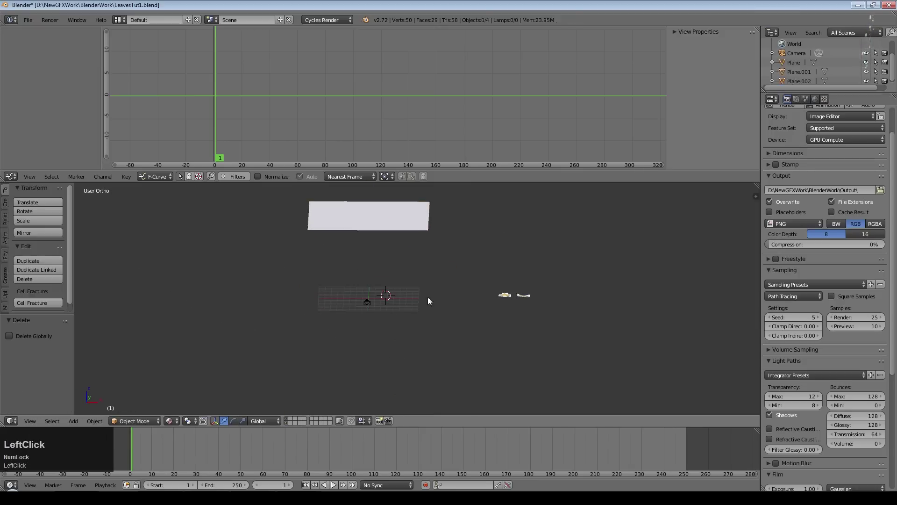
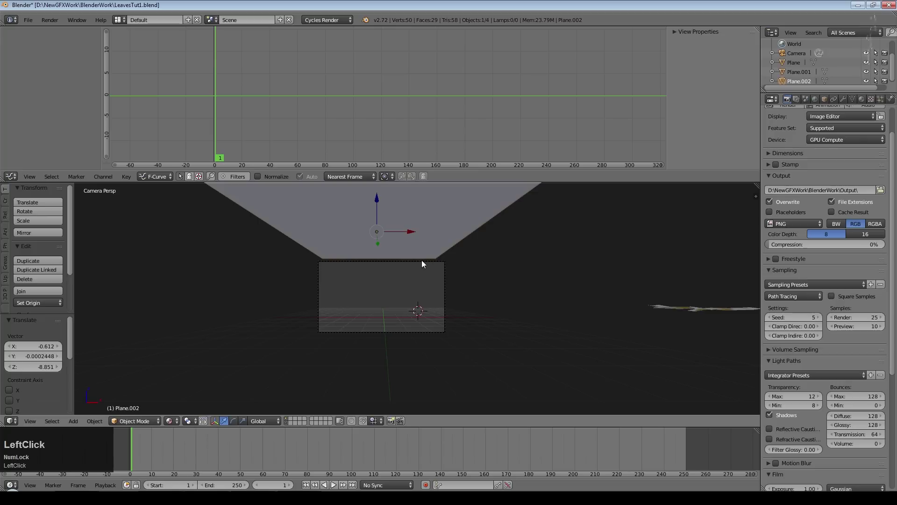
{"action": "key", "text": "s"}
{"action": "key", "text": "x"}
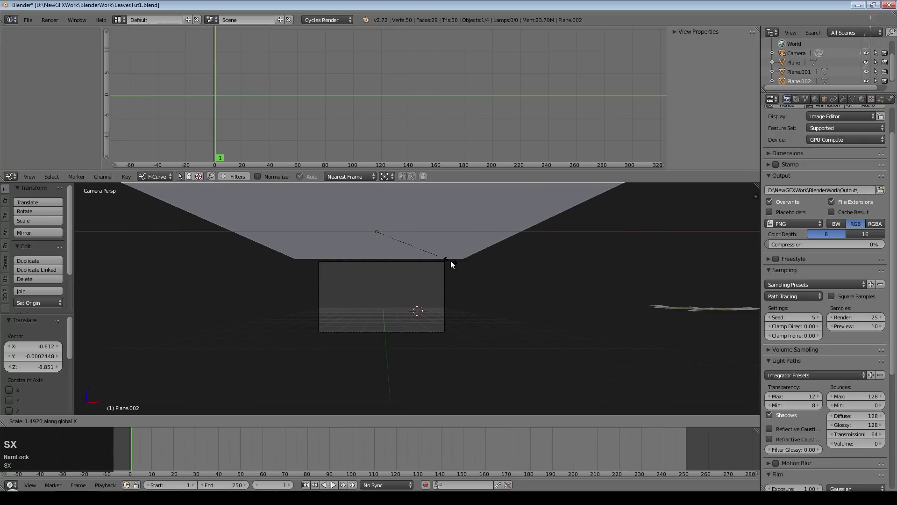
{"action": "left_click", "coordinate": [449, 263]}
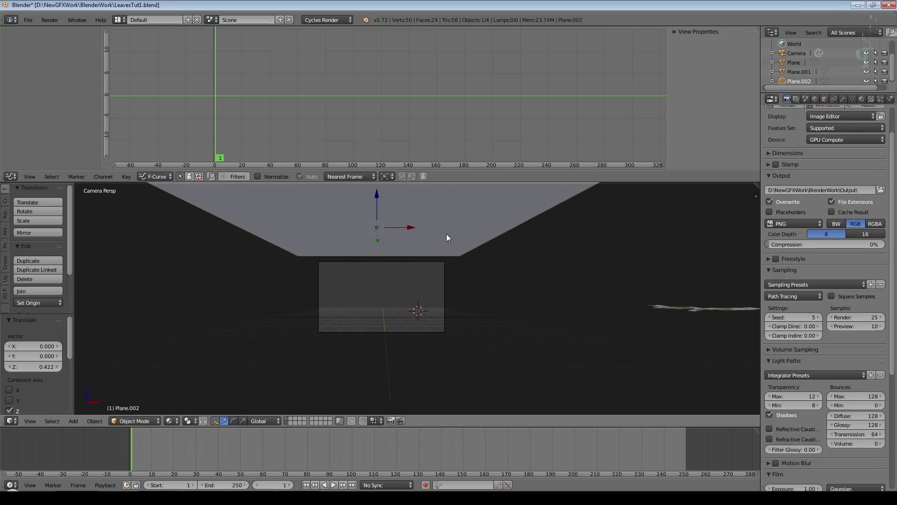
{"action": "middle_click", "coordinate": [306, 351]}
- Group the two selected leaves into a new group named LeafGroup
{"action": "scroll", "scroll_direction": "down", "scroll_amount": 3}
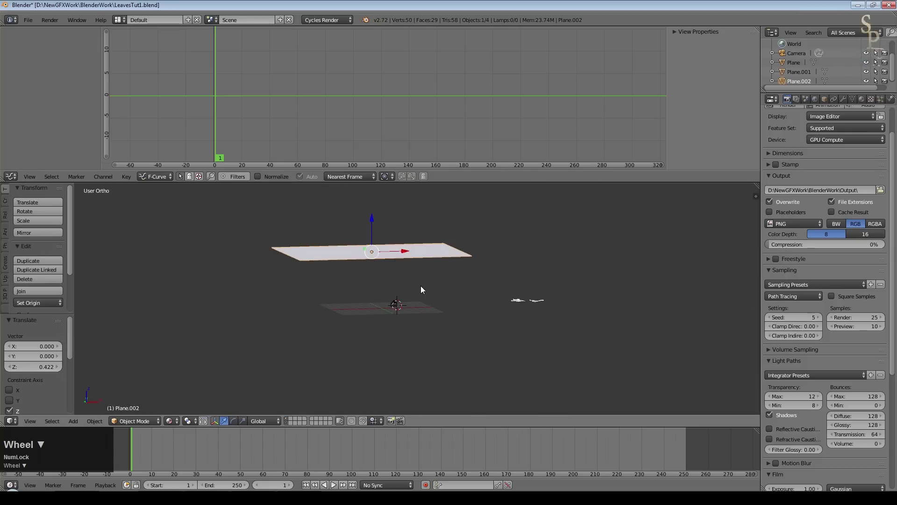
{"action": "scroll", "scroll_direction": "up", "scroll_amount": 3}
{"action": "left_click", "coordinate": [831, 147]}
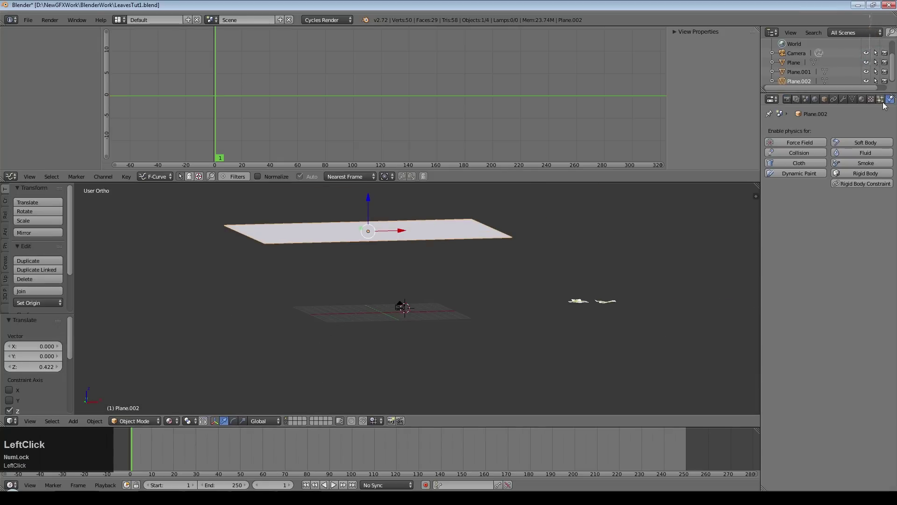
{"action": "left_click", "coordinate": [885, 102]}
{"action": "right_click", "coordinate": [581, 306]}
{"action": "right_click", "coordinate": [613, 302]}
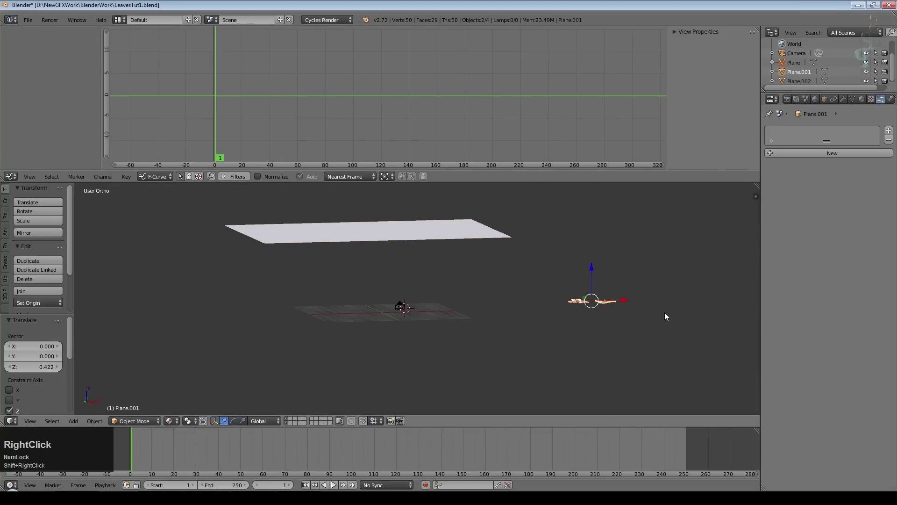
{"action": "key", "text": "ctrl+g"}
{"action": "left_click", "coordinate": [44, 353]}
{"action": "key", "text": "Home"}
{"action": "key", "text": "shift+l"}
{"action": "key", "text": "e"}
{"action": "type", "text": "eaf"}
{"action": "key", "text": "Return"}
{"action": "scroll", "scroll_direction": "down", "scroll_amount": 3}
- Rename the two leaf planes Leaf1 and Leaf2 in the Object properties
{"action": "right_click", "coordinate": [376, 255]}
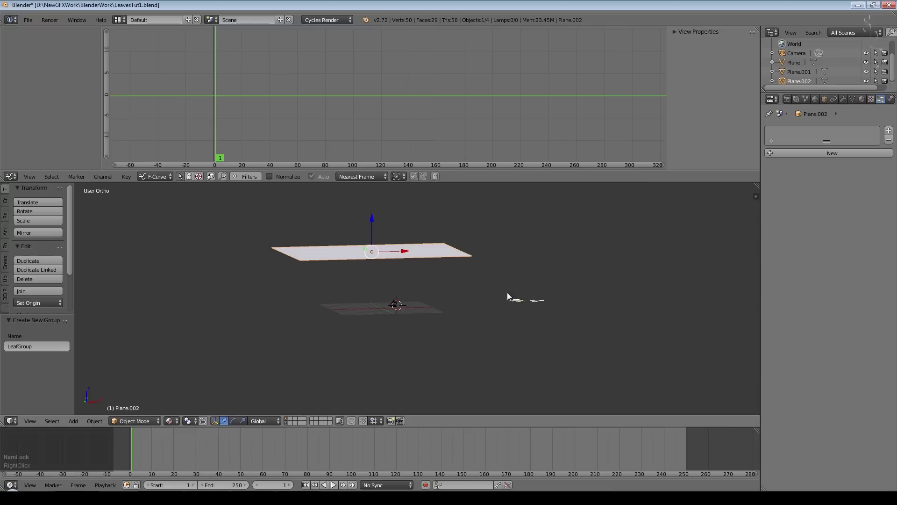
{"action": "middle_click", "coordinate": [451, 301]}
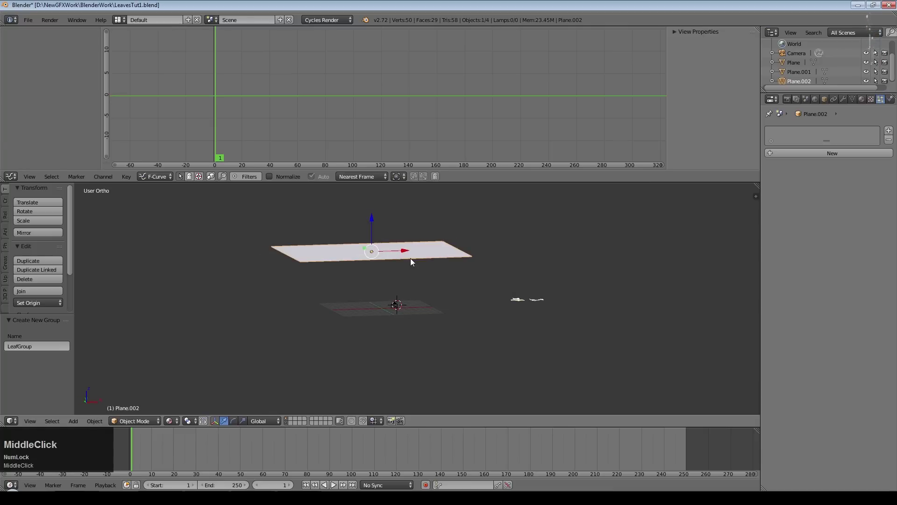
{"action": "right_click", "coordinate": [854, 115]}
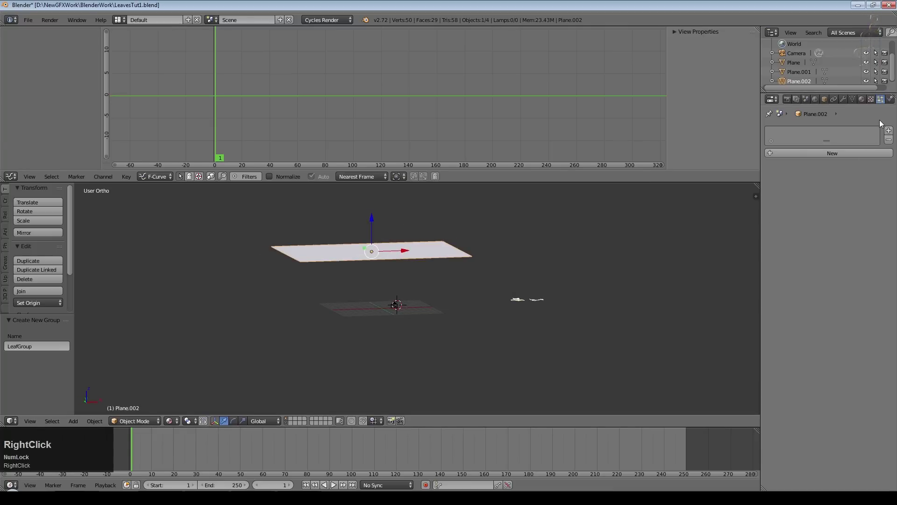
{"action": "left_click", "coordinate": [828, 101]}
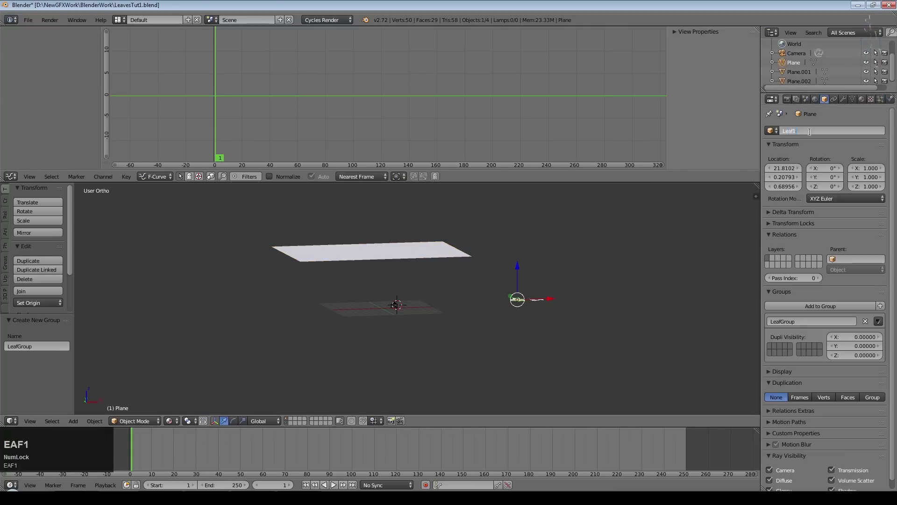
{"action": "right_click", "coordinate": [539, 302]}
{"action": "left_click", "coordinate": [809, 142]}
{"action": "key", "text": "shift+l"}
{"action": "key", "text": "Return"}
{"action": "right_click", "coordinate": [579, 218]}
{"action": "left_click", "coordinate": [882, 103]}
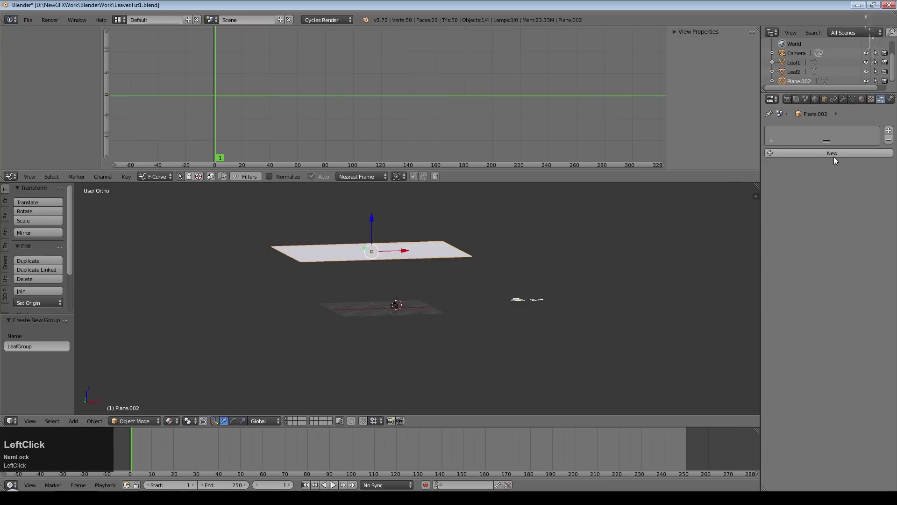
- Add a particle system to Plane.002 with its settings named Low
{"action": "left_click", "coordinate": [835, 156]}
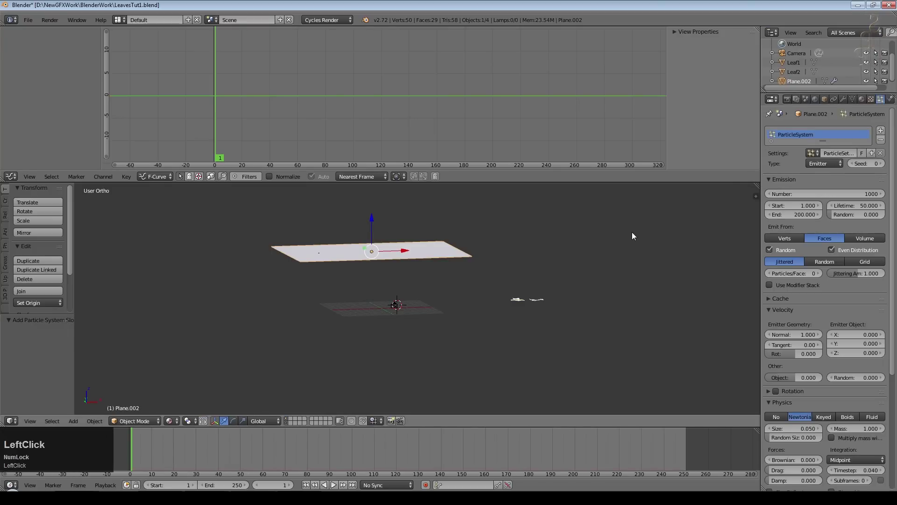
{"action": "key", "text": "Return"}
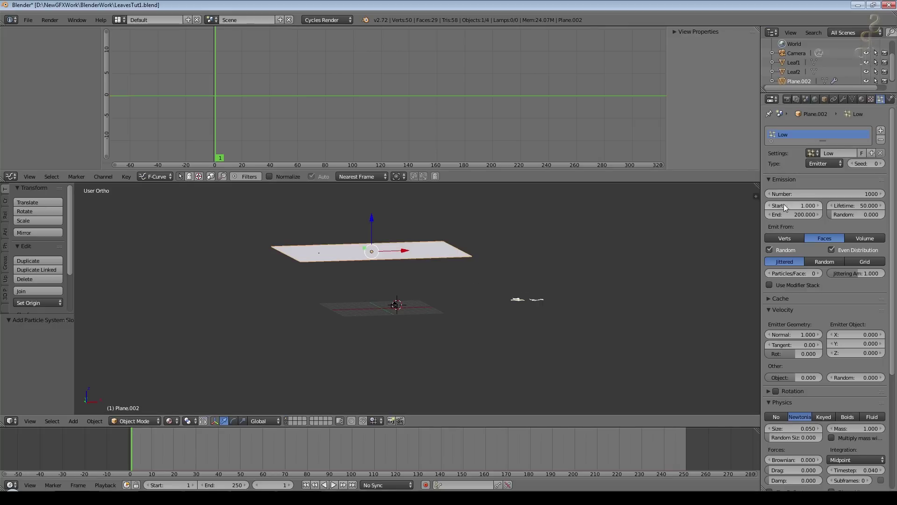
{"action": "scroll", "scroll_direction": "down", "scroll_amount": 3}
{"action": "left_click", "coordinate": [772, 371]}
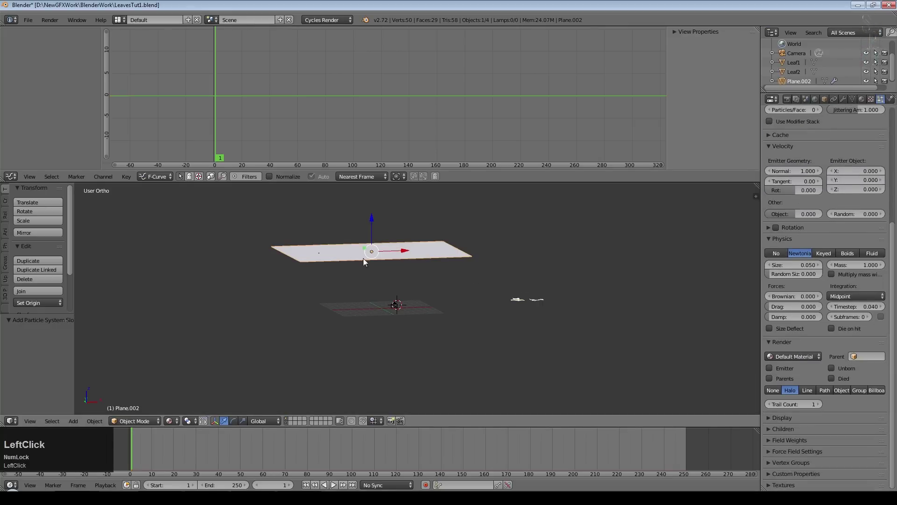
{"action": "key", "text": "shift+a"}
- Add a Sun lamp, place it above the scene and rotate it to an angle
{"action": "left_click", "coordinate": [478, 423]}
{"action": "middle_click", "coordinate": [601, 303]}
{"action": "key", "text": "r"}
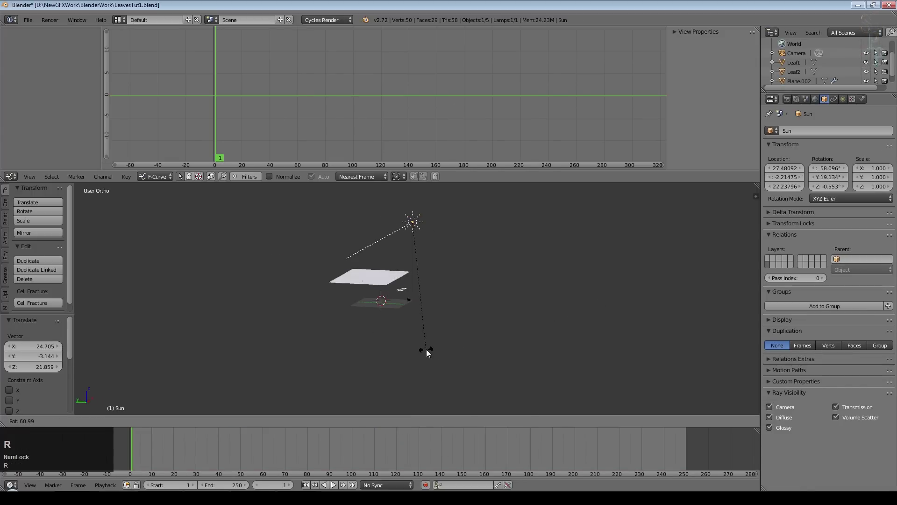
{"action": "left_click", "coordinate": [431, 353]}
{"action": "key", "text": "g"}
{"action": "left_click", "coordinate": [472, 262]}
{"action": "key", "text": "r"}
{"action": "left_click", "coordinate": [522, 305]}
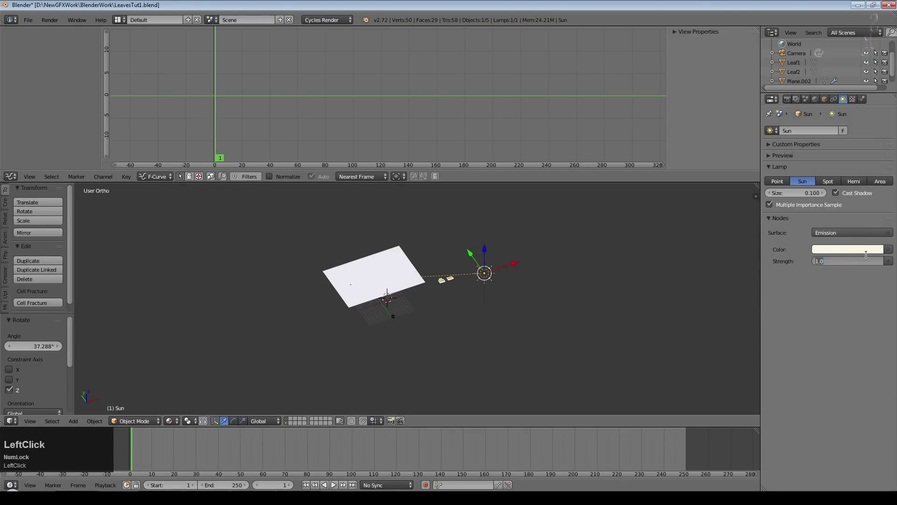
- Set the Sun's strength to 3.0 and size to 0.1, then view through the camera
{"action": "key", "text": "KP_3"}
{"action": "key", "text": "KP_Enter"}
{"action": "left_click", "coordinate": [798, 196]}
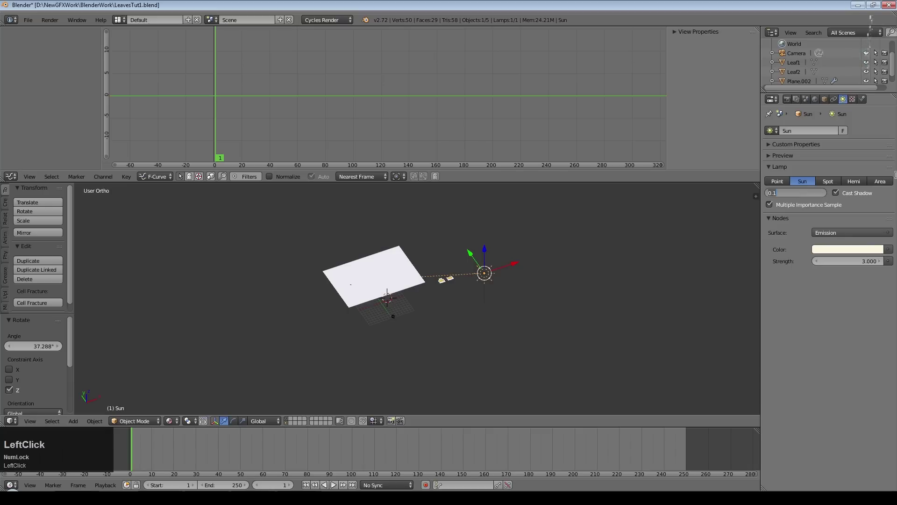
{"action": "key", "text": "KP_Decimal"}
{"action": "key", "text": "KP_0"}
{"action": "key", "text": "KP_1"}
{"action": "key", "text": "KP_Enter"}
{"action": "key", "text": "KP_0"}
{"action": "key", "text": "r"}
{"action": "key", "text": "x"}
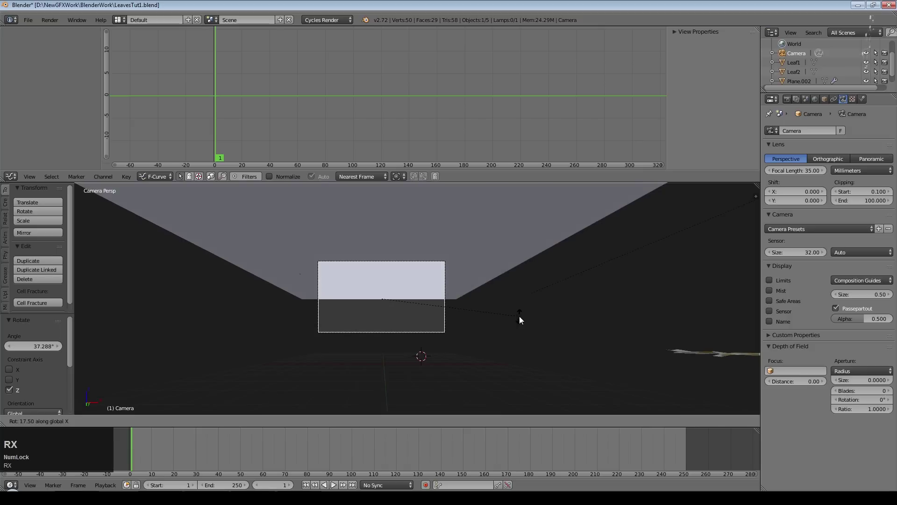
- Select the large emitter plane and preview its particle animation in the viewport
{"action": "left_click", "coordinate": [521, 320]}
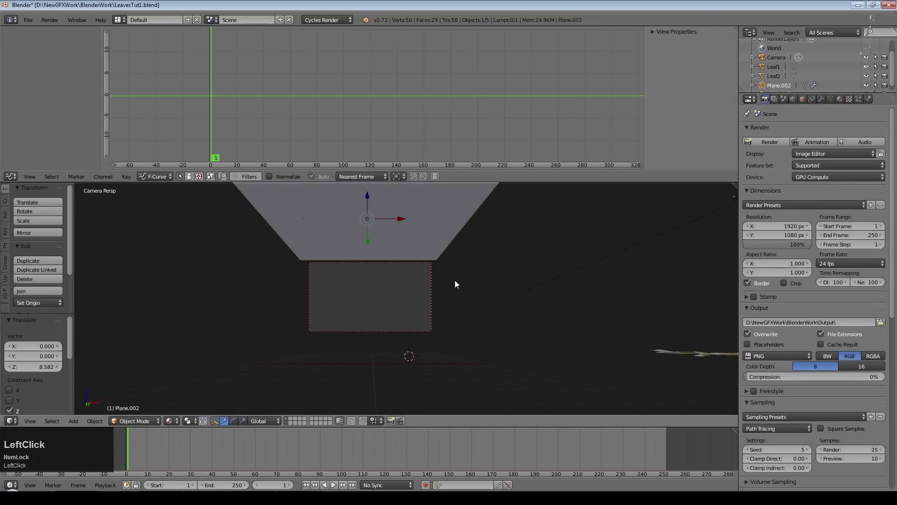
{"action": "scroll", "scroll_direction": "up", "scroll_amount": 3}
{"action": "left_click", "coordinate": [571, 284]}
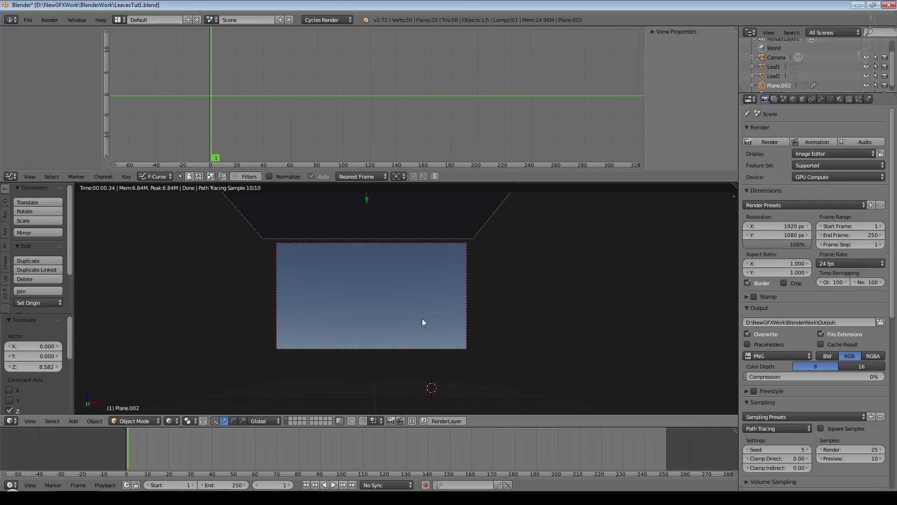
{"action": "left_click", "coordinate": [335, 485]}
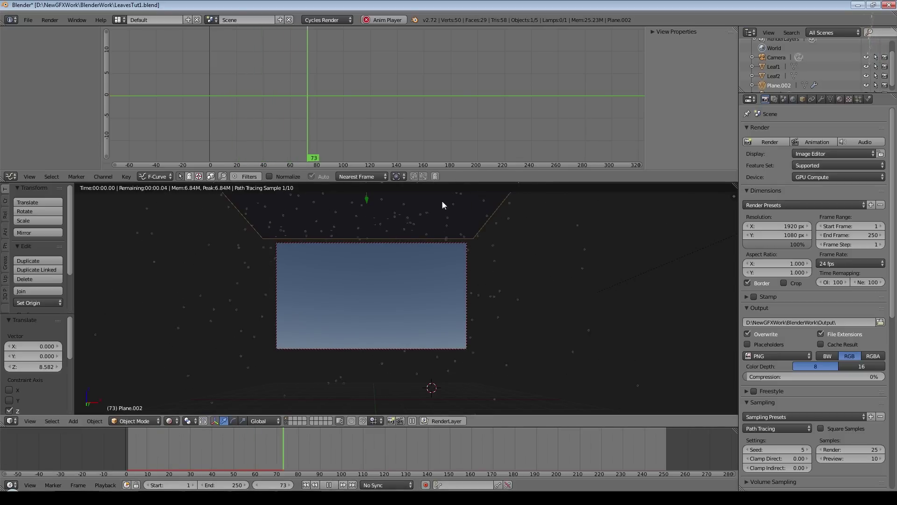
{"action": "left_click", "coordinate": [331, 484]}
{"action": "middle_click", "coordinate": [334, 329]}
{"action": "scroll", "scroll_direction": "down", "scroll_amount": 3}
{"action": "scroll", "scroll_direction": "up", "scroll_amount": 3}
- Render the particles as a Group using LeafGroup with Pick Random, size 1.0 and random size 0.385
{"action": "left_click", "coordinate": [861, 103]}
{"action": "scroll", "scroll_direction": "down", "scroll_amount": 3}
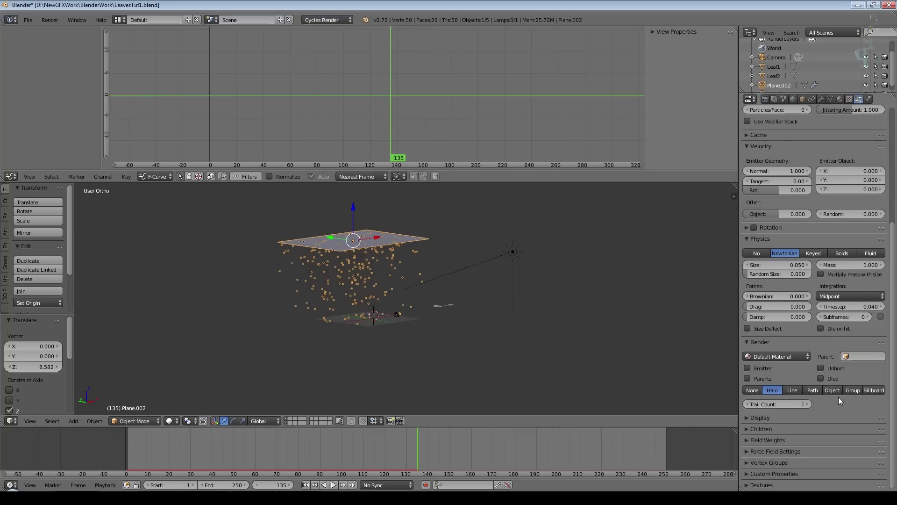
{"action": "left_click", "coordinate": [856, 395]}
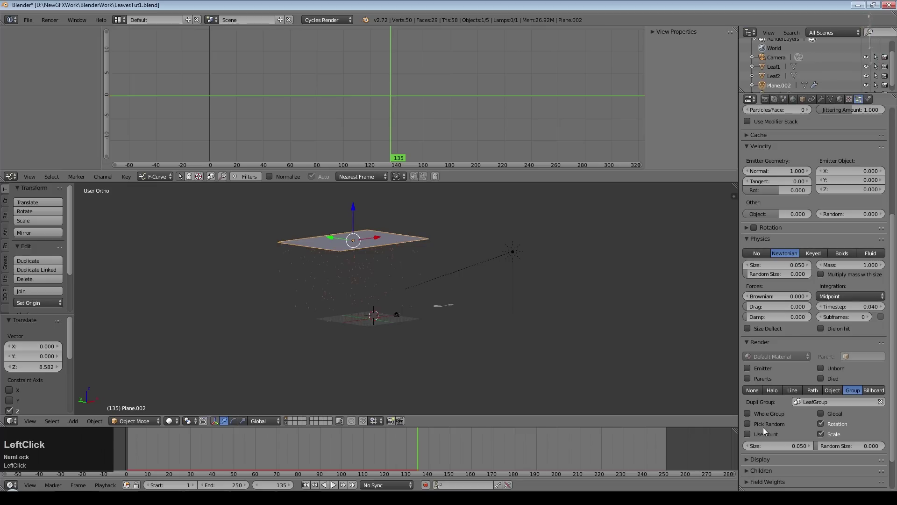
{"action": "left_click", "coordinate": [821, 448]}
{"action": "scroll", "scroll_direction": "up", "scroll_amount": 3}
{"action": "key", "text": "KP_0"}
- Play the falling leaves, then render a still preview frame from the camera
{"action": "left_click", "coordinate": [764, 448]}
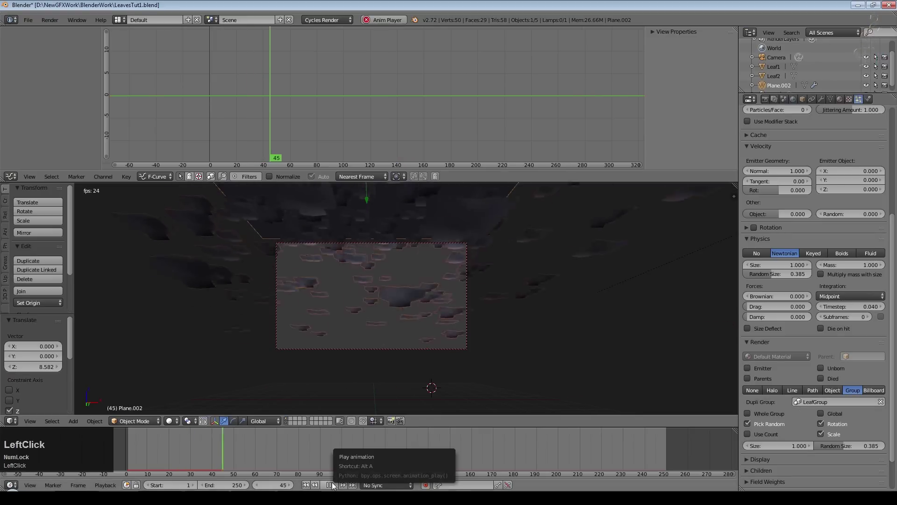
{"action": "left_click", "coordinate": [333, 486]}
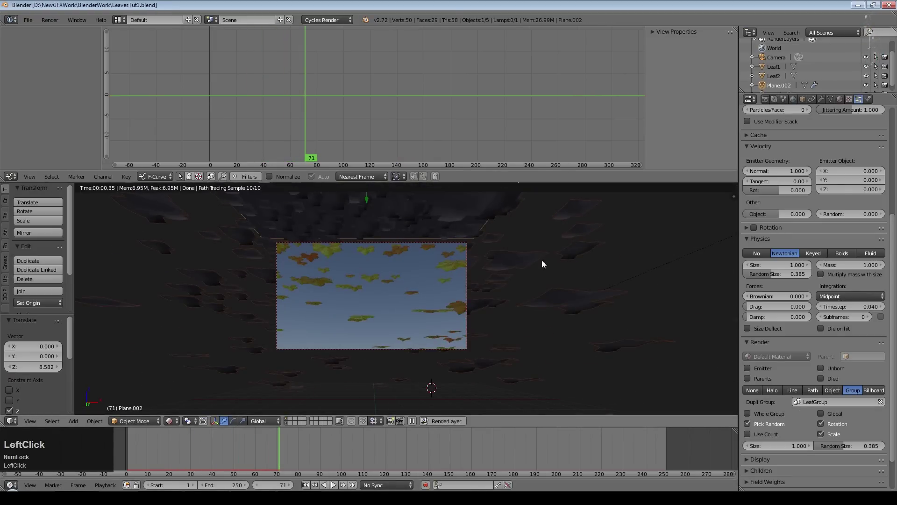
{"action": "key", "text": "KP_5"}
{"action": "key", "text": "KP_Enter"}
{"action": "scroll", "scroll_direction": "down", "scroll_amount": 3}
{"action": "left_click", "coordinate": [10, 176]}
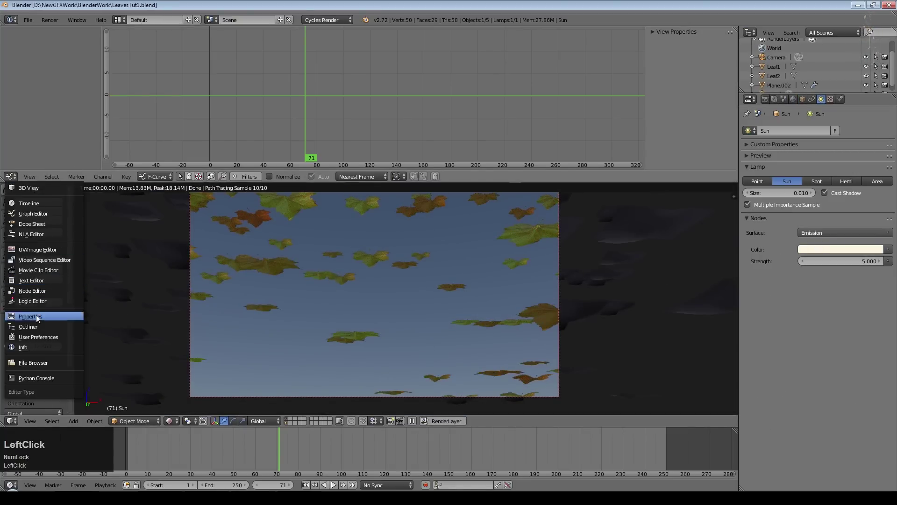
- Show the leaf material's node tree in the Node Editor and select its Mix Shader
{"action": "key", "text": "KP_0"}
{"action": "left_click", "coordinate": [459, 215]}
{"action": "middle_click", "coordinate": [338, 240]}
{"action": "scroll", "scroll_direction": "up", "scroll_amount": 3}
{"action": "left_click", "coordinate": [173, 423]}
{"action": "scroll", "scroll_direction": "down", "scroll_amount": 3}
{"action": "left_click", "coordinate": [281, 58]}
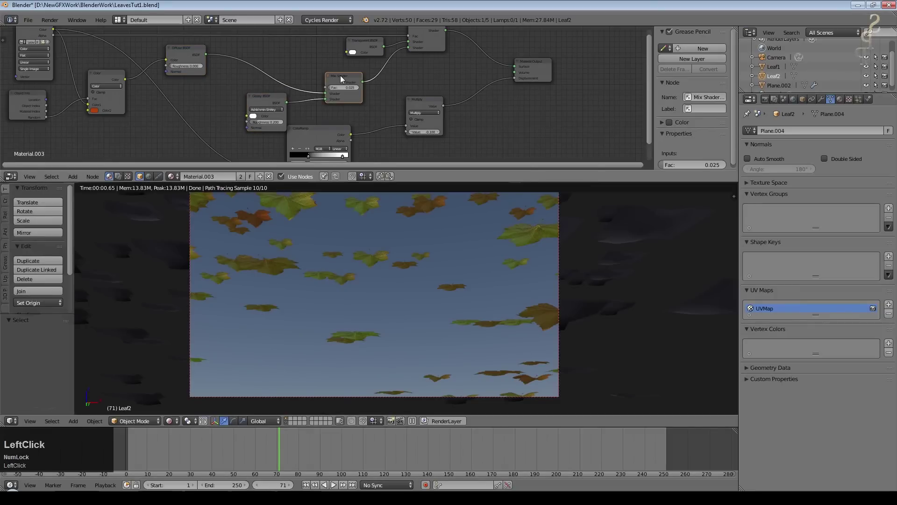
- Add a Translucent BSDF combined via Add Shader and feed it into the Mix Shader
{"action": "key", "text": "shift+d"}
{"action": "left_click", "coordinate": [249, 59]}
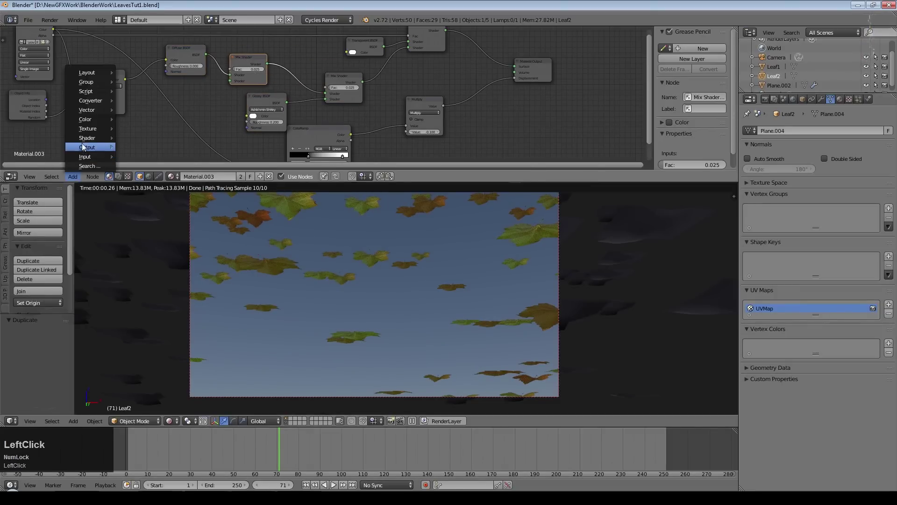
{"action": "left_click", "coordinate": [159, 211]}
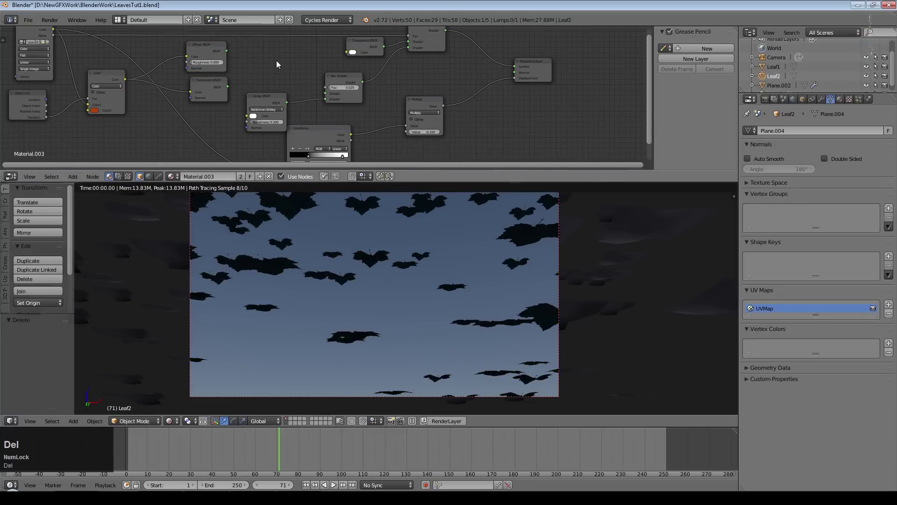
{"action": "left_click", "coordinate": [73, 181]}
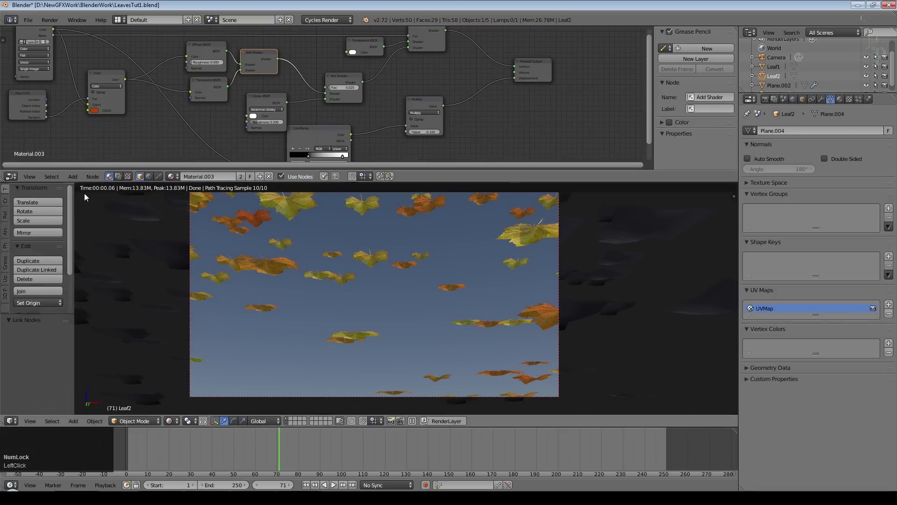
{"action": "left_click", "coordinate": [141, 161]}
- Insert a Gamma node at 1.6 to brighten the leaf colour, then reselect the emitter
{"action": "left_click", "coordinate": [141, 170]}
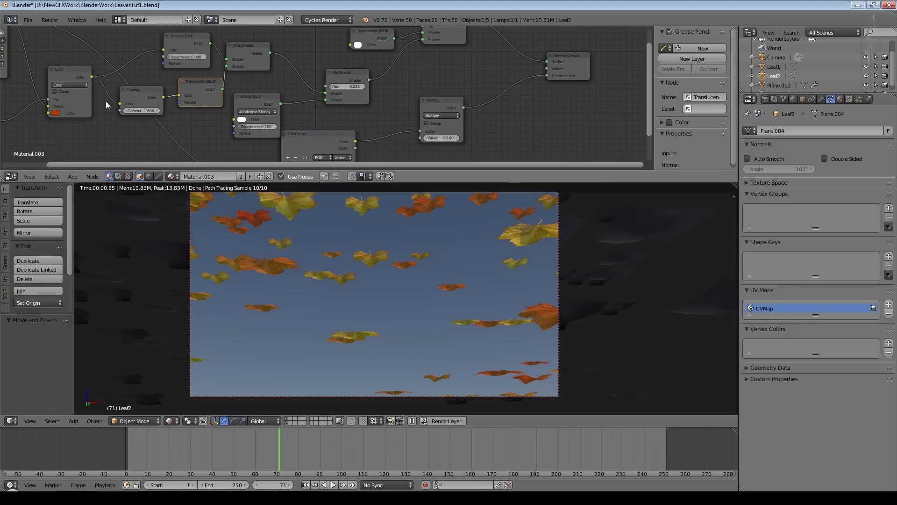
{"action": "scroll", "scroll_direction": "up", "scroll_amount": 3}
{"action": "scroll", "scroll_direction": "down", "scroll_amount": 3}
{"action": "right_click", "coordinate": [356, 314]}
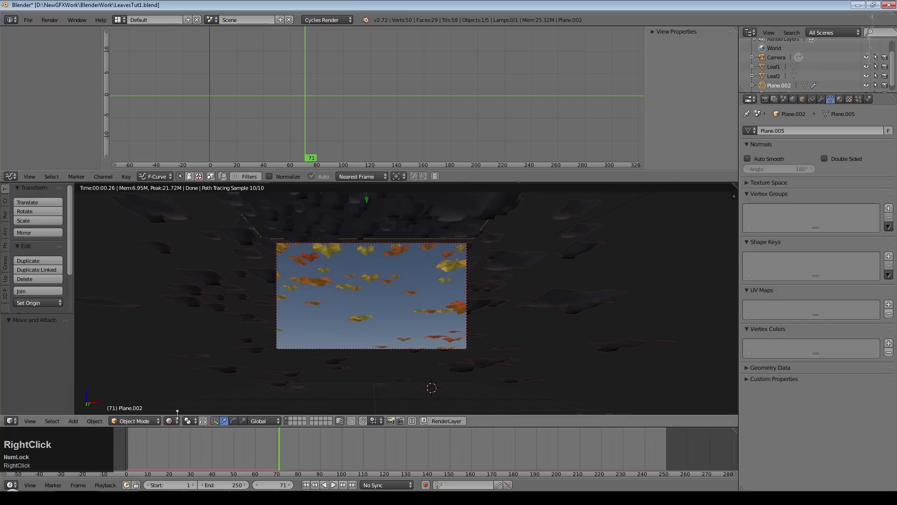
- Enable particle rotation with Initial Orientation set to Normal and randomized phase
{"action": "left_click", "coordinate": [173, 422]}
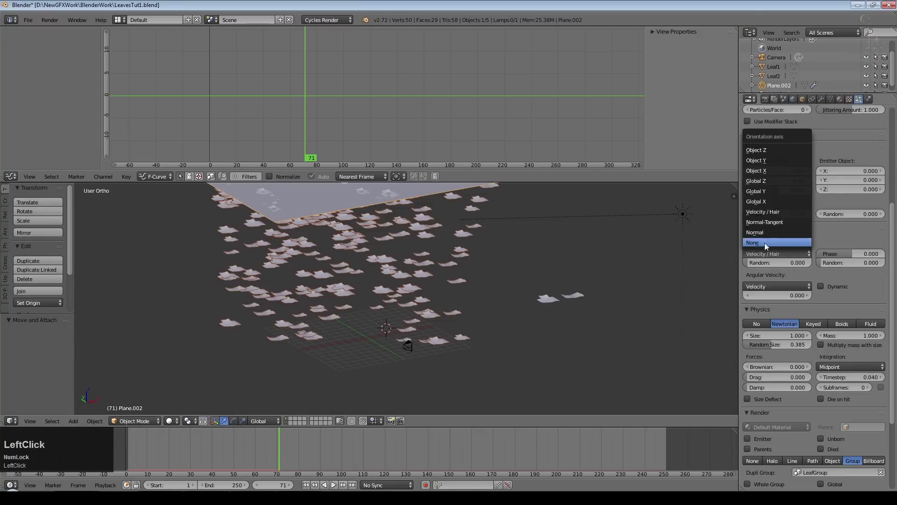
{"action": "left_click", "coordinate": [773, 235]}
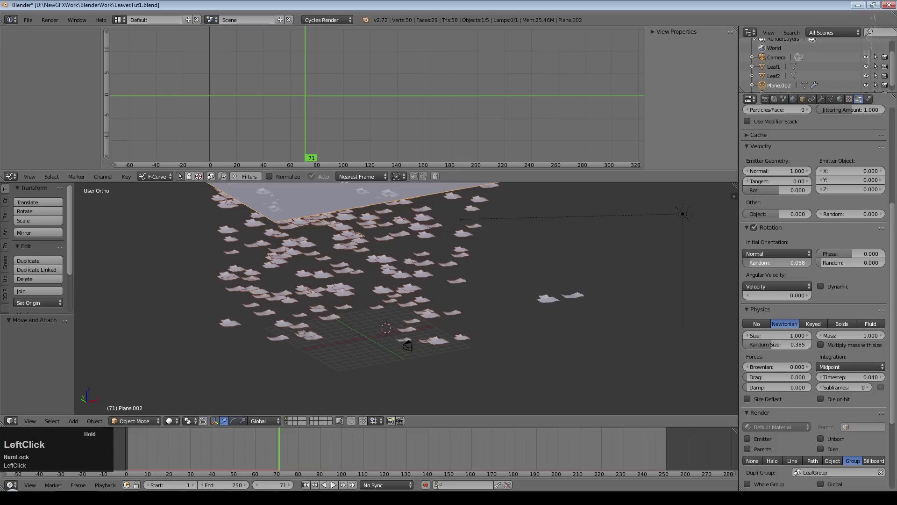
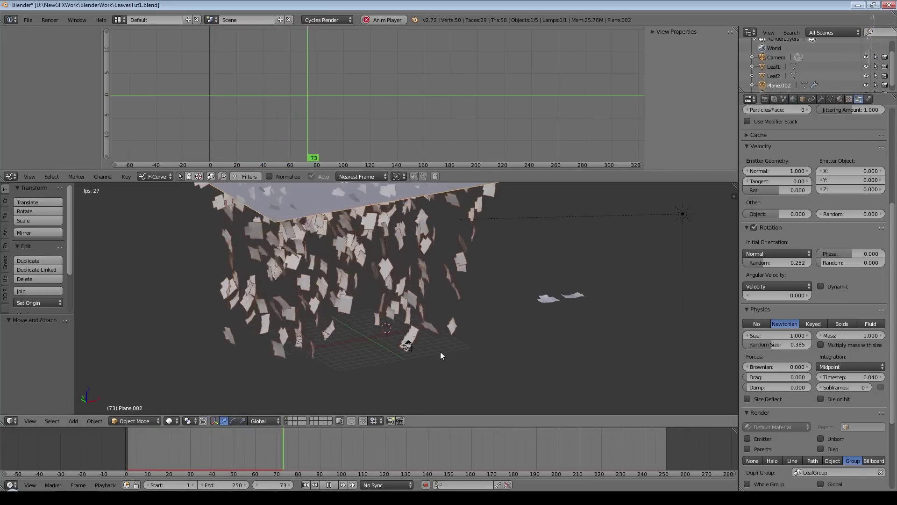
{"action": "middle_click", "coordinate": [449, 346]}
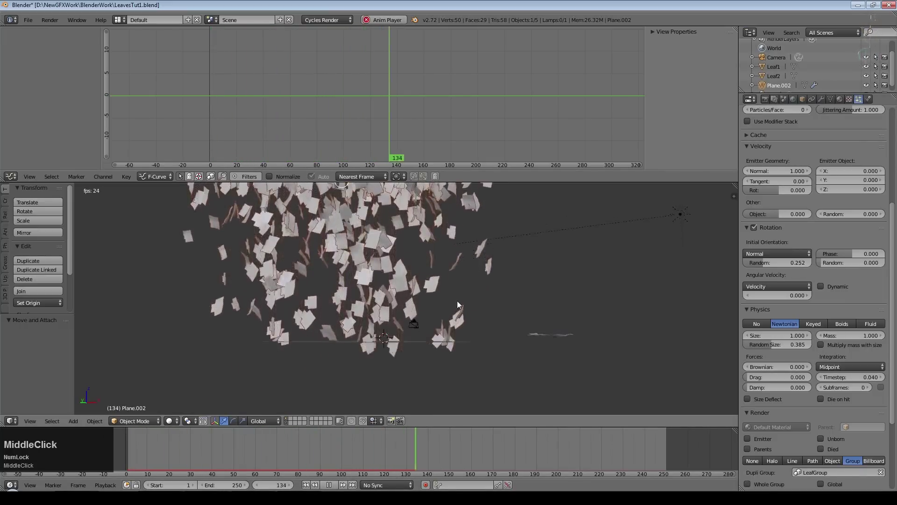
{"action": "left_click", "coordinate": [825, 265]}
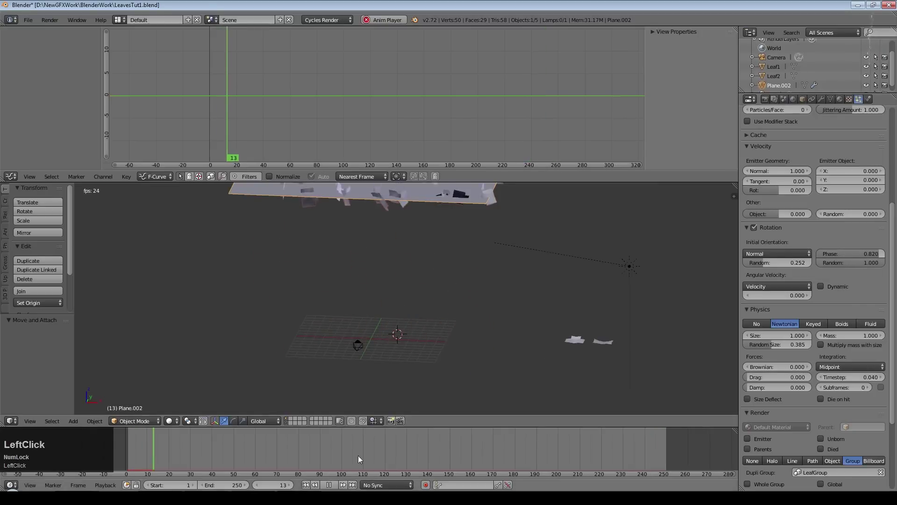
{"action": "scroll", "scroll_direction": "up", "scroll_amount": 3}
{"action": "scroll", "scroll_direction": "down", "scroll_amount": 3}
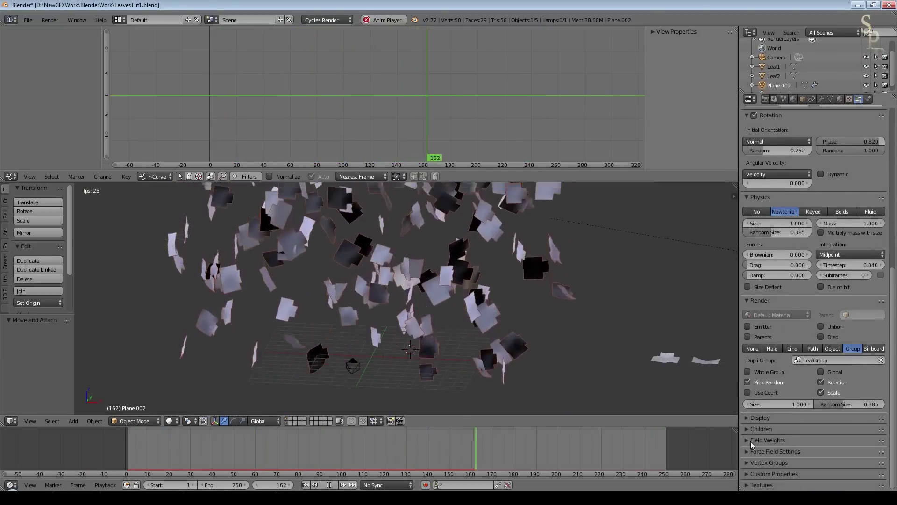
- Set rotation random 0.252, phase 0.820 and phase randomness 1.0 for the leaves
{"action": "left_click", "coordinate": [749, 442]}
{"action": "scroll", "scroll_direction": "down", "scroll_amount": 3}
{"action": "left_click", "coordinate": [786, 415]}
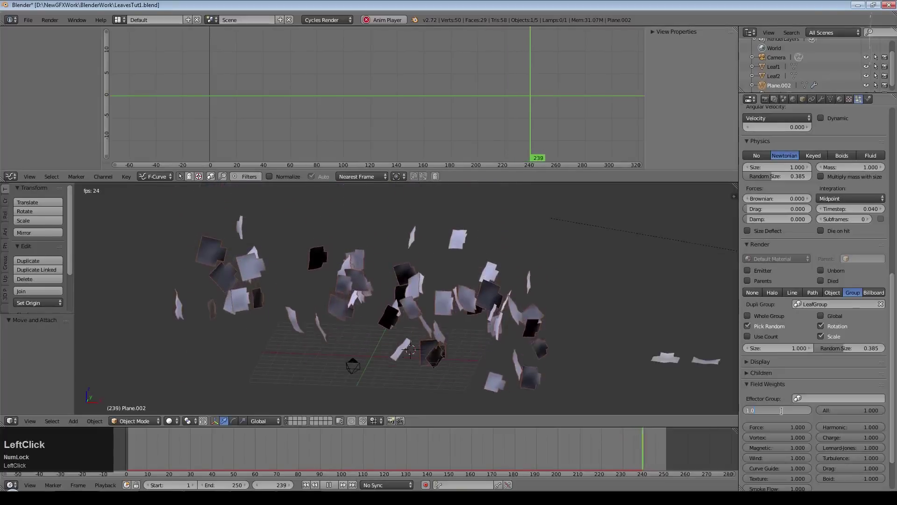
{"action": "key", "text": "KP_Decimal"}
{"action": "key", "text": "KP_1"}
{"action": "key", "text": "KP_Enter"}
{"action": "scroll", "scroll_direction": "down", "scroll_amount": 3}
{"action": "scroll", "scroll_direction": "up", "scroll_amount": 3}
{"action": "key", "text": "KP_Decimal"}
{"action": "key", "text": "KP_3"}
{"action": "key", "text": "KP_Enter"}
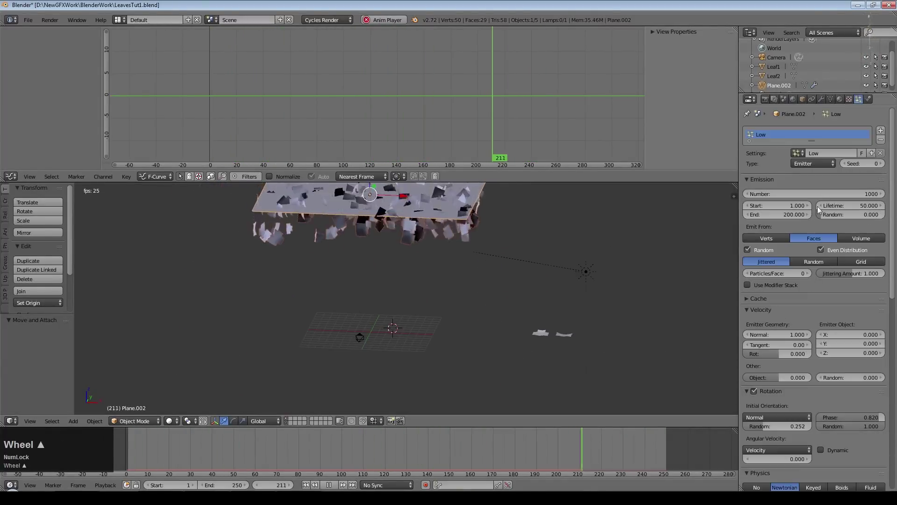
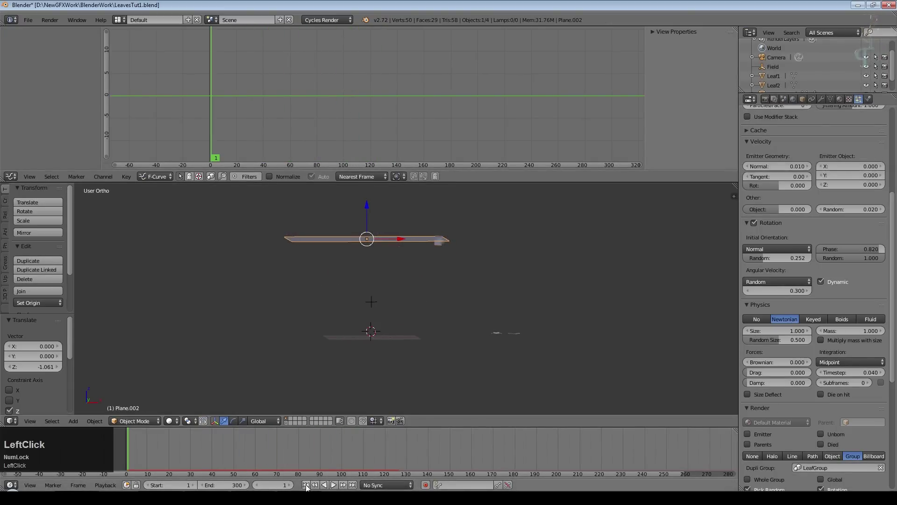
- Hide the emitter plane and other objects so only the two leaf meshes remain visible
{"action": "middle_click", "coordinate": [594, 339]}
{"action": "scroll", "scroll_direction": "up", "scroll_amount": 3}
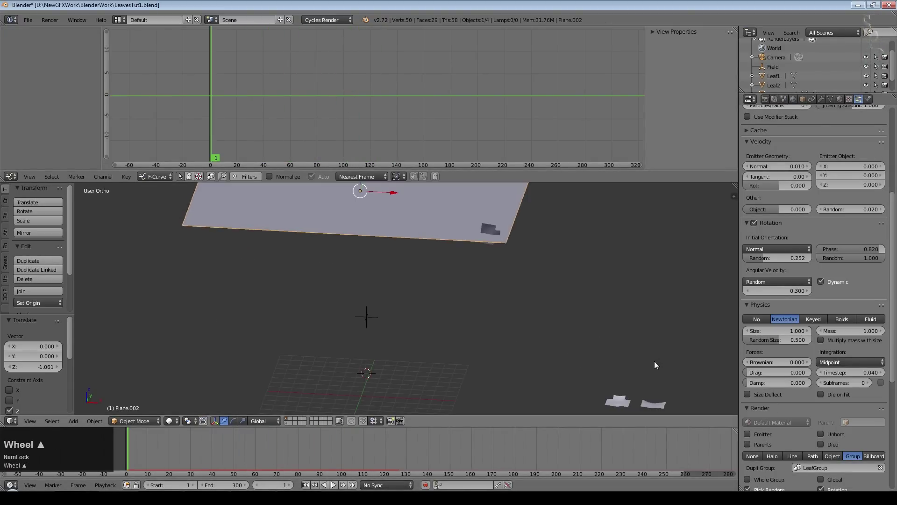
{"action": "middle_click", "coordinate": [620, 328]}
{"action": "right_click", "coordinate": [551, 338]}
{"action": "key", "text": "KP_Decimal"}
{"action": "middle_click", "coordinate": [603, 306]}
{"action": "scroll", "scroll_direction": "down", "scroll_amount": 3}
- Select Leaf1 and show its Object Data (mesh) properties
{"action": "right_click", "coordinate": [510, 321]}
{"action": "left_click", "coordinate": [499, 308]}
{"action": "right_click", "coordinate": [369, 311]}
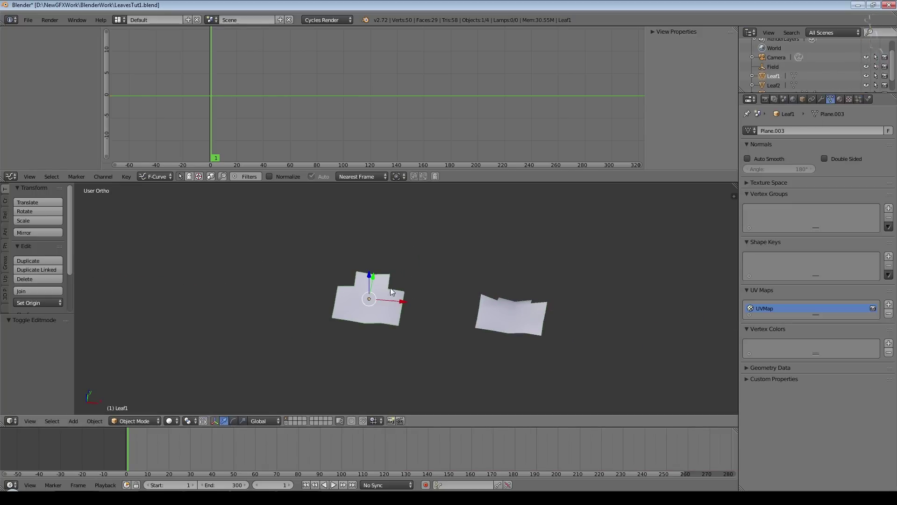
{"action": "right_click", "coordinate": [368, 313]}
- Add a Basis and Key 1 shape key to Leaf1 and deform its vertices in Edit Mode
{"action": "right_click", "coordinate": [416, 304]}
{"action": "left_click", "coordinate": [890, 258]}
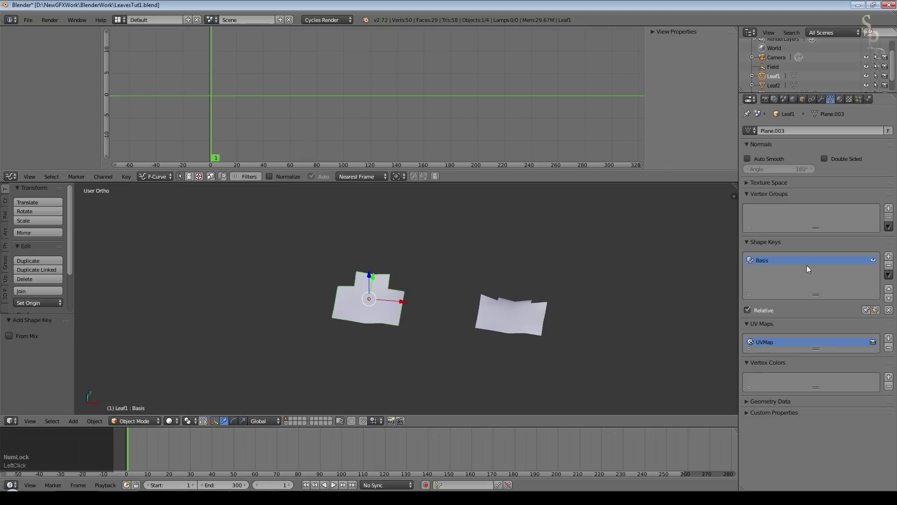
{"action": "left_click", "coordinate": [893, 257]}
{"action": "key", "text": "Tab"}
{"action": "middle_click", "coordinate": [430, 328]}
{"action": "left_click", "coordinate": [403, 299]}
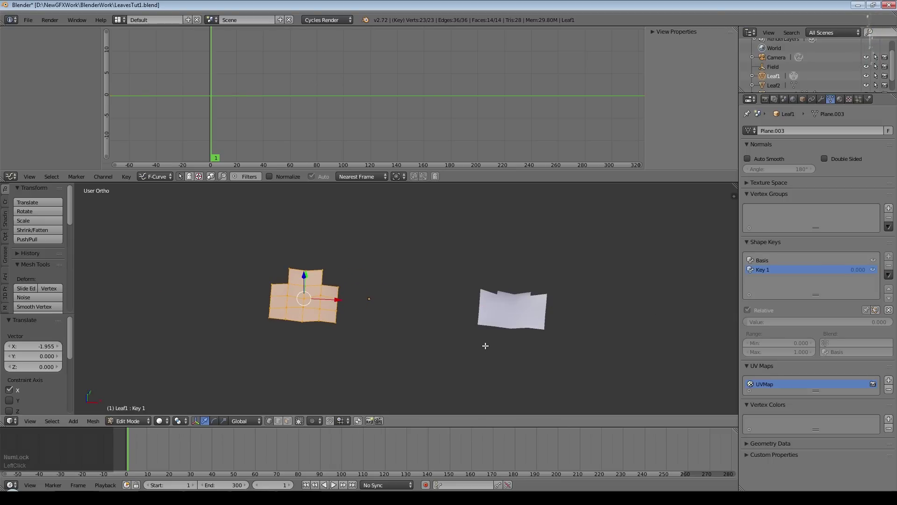
{"action": "key", "text": "Tab"}
- Set Key 1's Range Min to -1
{"action": "left_click", "coordinate": [750, 323]}
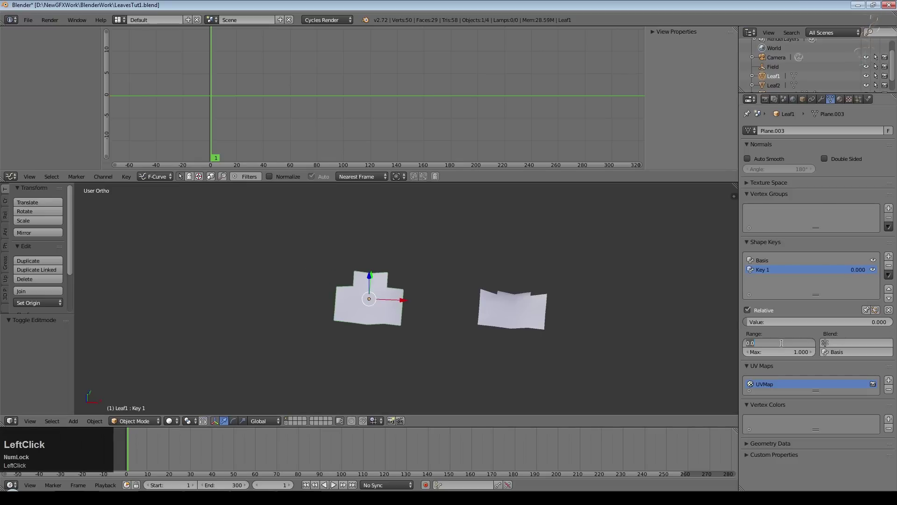
{"action": "key", "text": "KP_Subtract"}
{"action": "key", "text": "KP_1"}
{"action": "key", "text": "KP_Enter"}
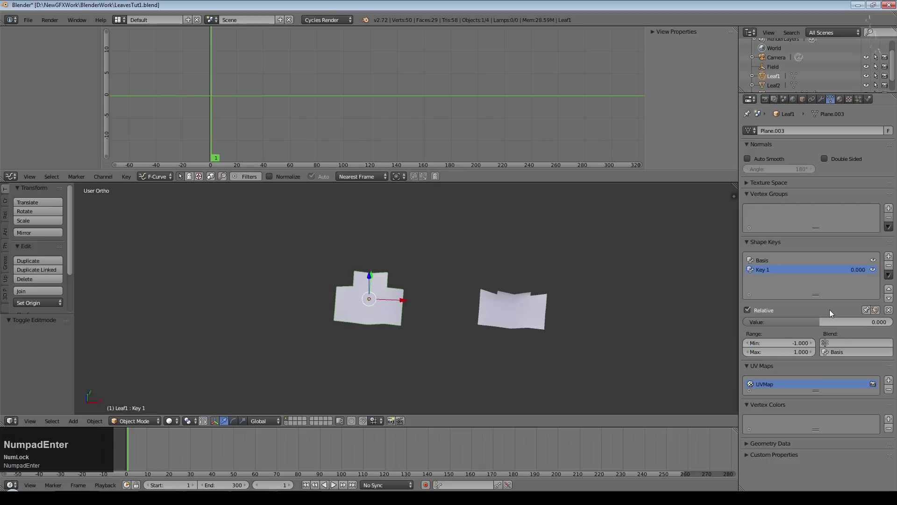
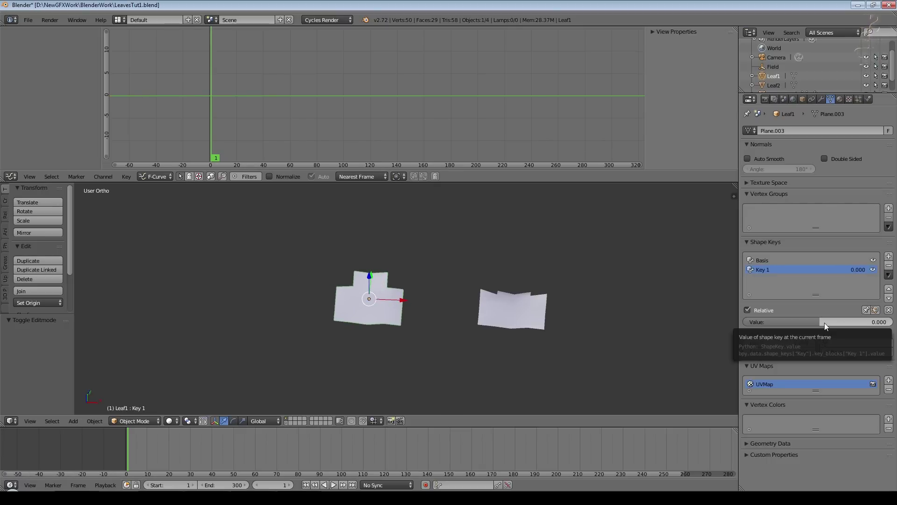
- Keyframe Key 1's value at 0 and add a Noise modifier to its F-curve in the Graph Editor
{"action": "key", "text": "i"}
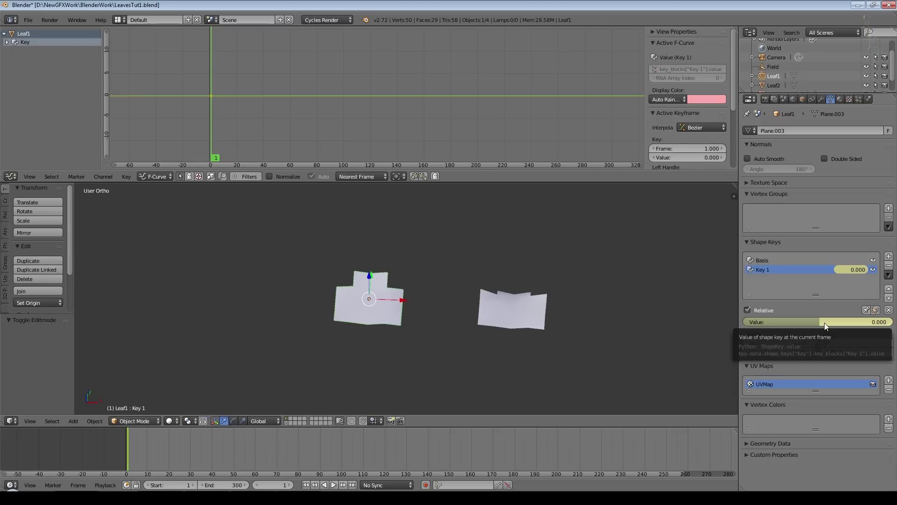
{"action": "scroll", "scroll_direction": "down", "scroll_amount": 3}
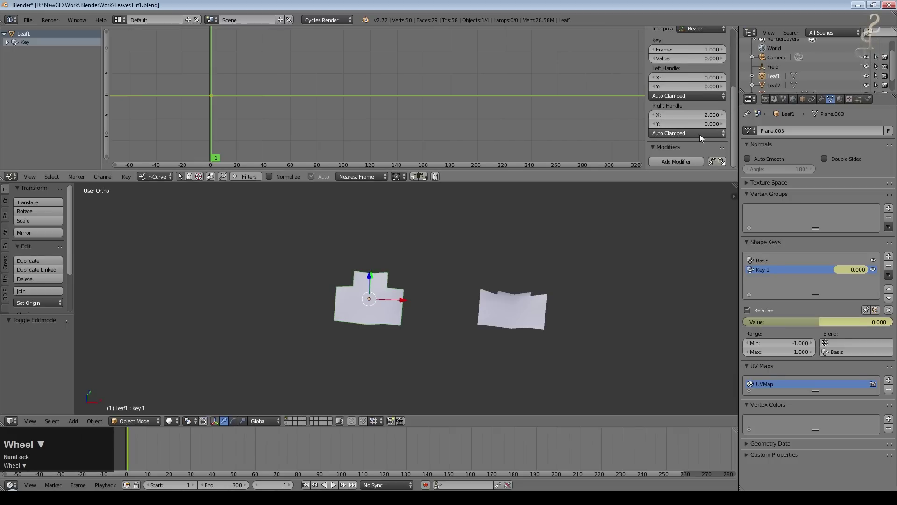
{"action": "key", "text": "n"}
{"action": "key", "text": "n"}
{"action": "scroll", "scroll_direction": "down", "scroll_amount": 3}
{"action": "left_click", "coordinate": [682, 165]}
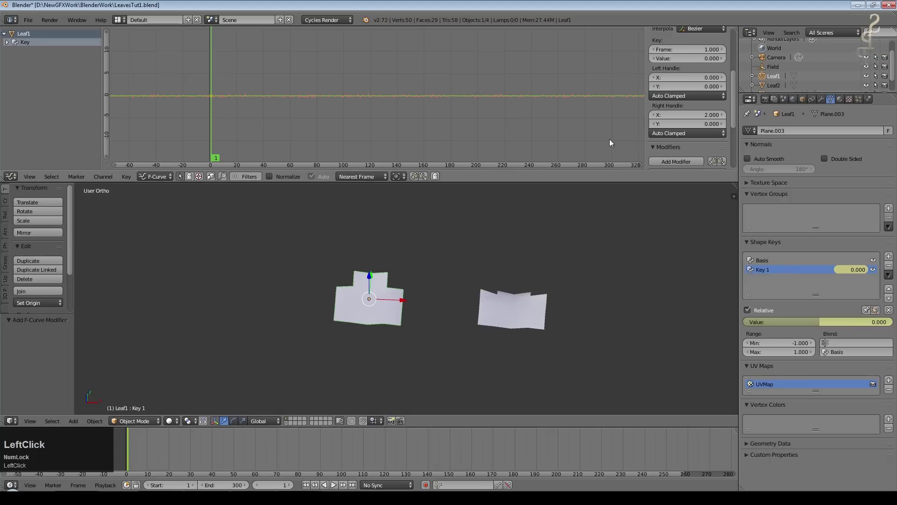
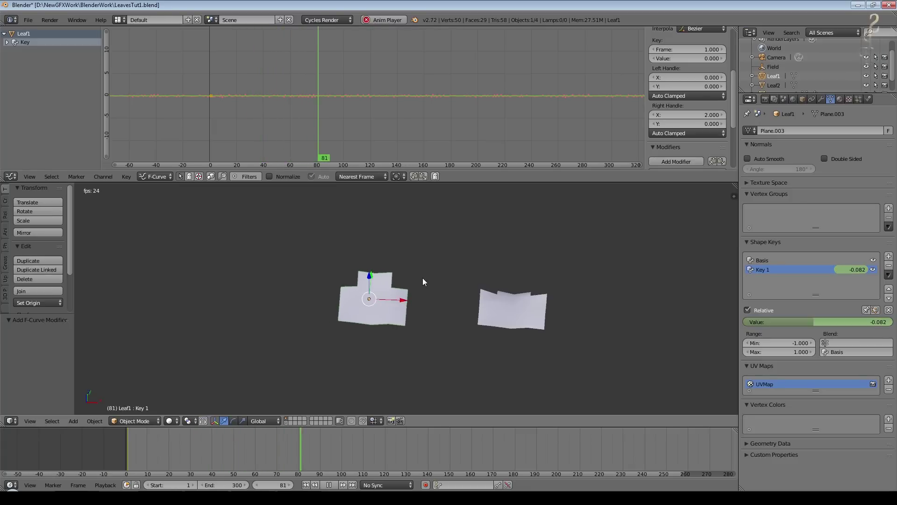
- Apply a Noise modifier to Key 1's value curve and play to preview the wobble
{"action": "left_click", "coordinate": [615, 109]}
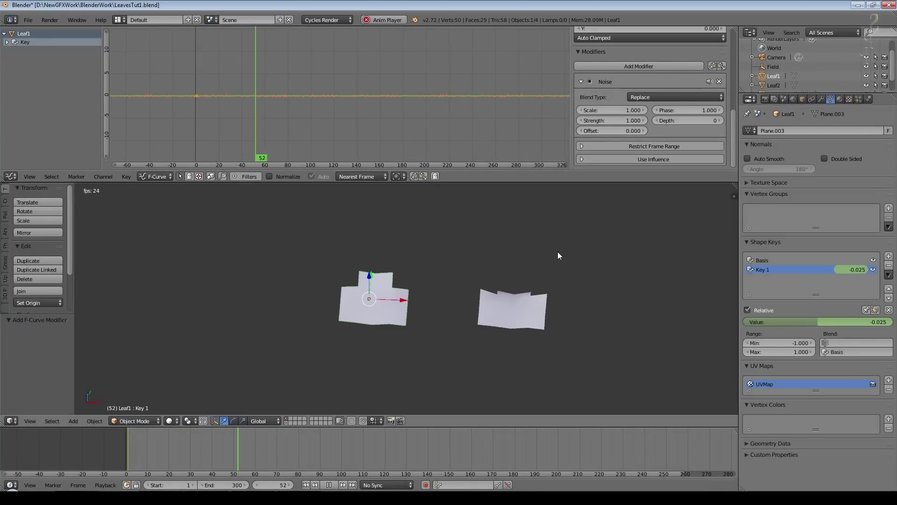
{"action": "key", "text": "KP_Enter"}
{"action": "left_click", "coordinate": [615, 124]}
{"action": "scroll", "scroll_direction": "up", "scroll_amount": 3}
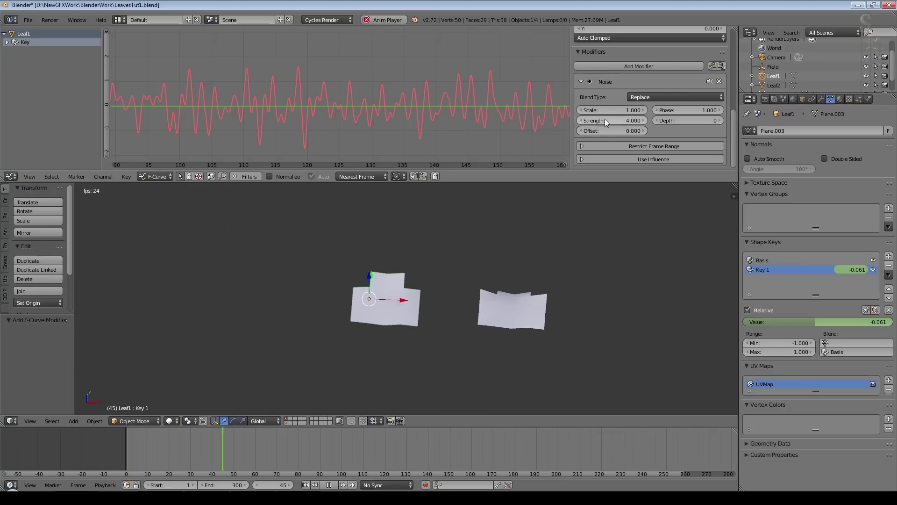
- Tune the noise to scale 15.5, strength 2.5 and offset 39.7
{"action": "left_click", "coordinate": [607, 114]}
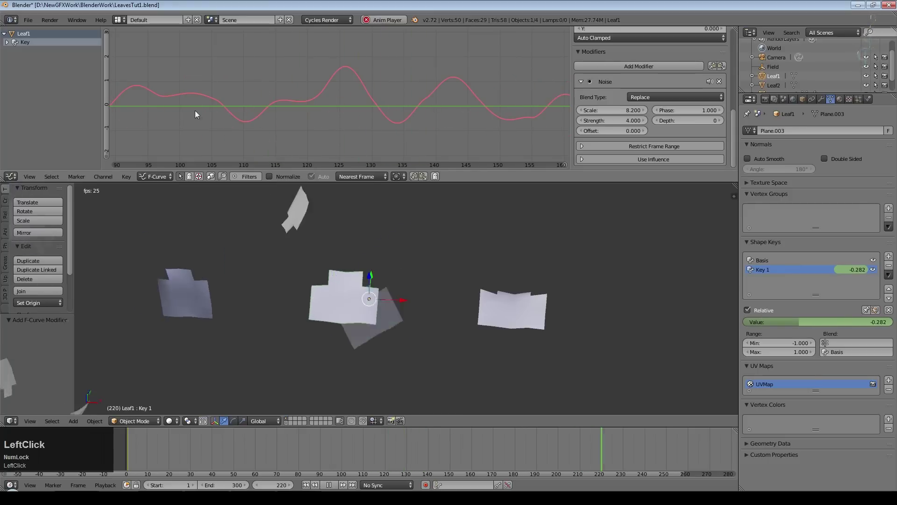
{"action": "left_click", "coordinate": [600, 124]}
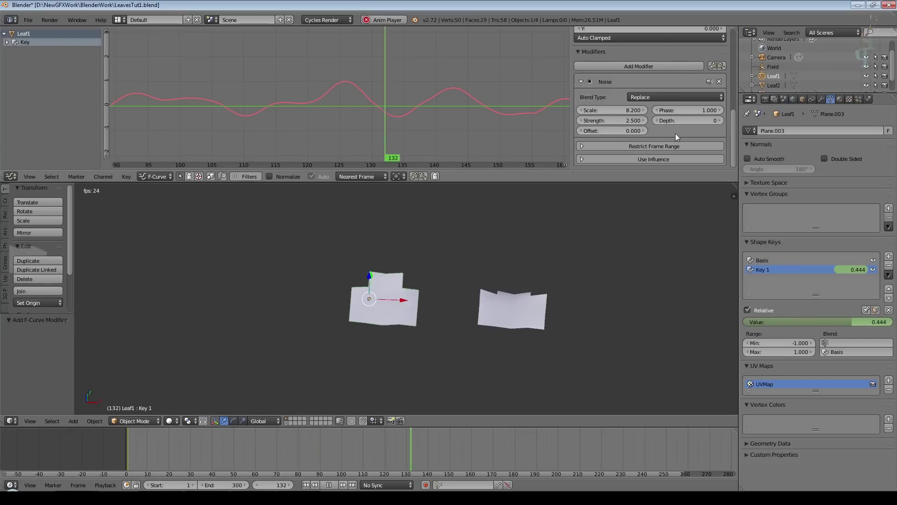
{"action": "scroll", "scroll_direction": "down", "scroll_amount": 3}
{"action": "left_click", "coordinate": [598, 134]}
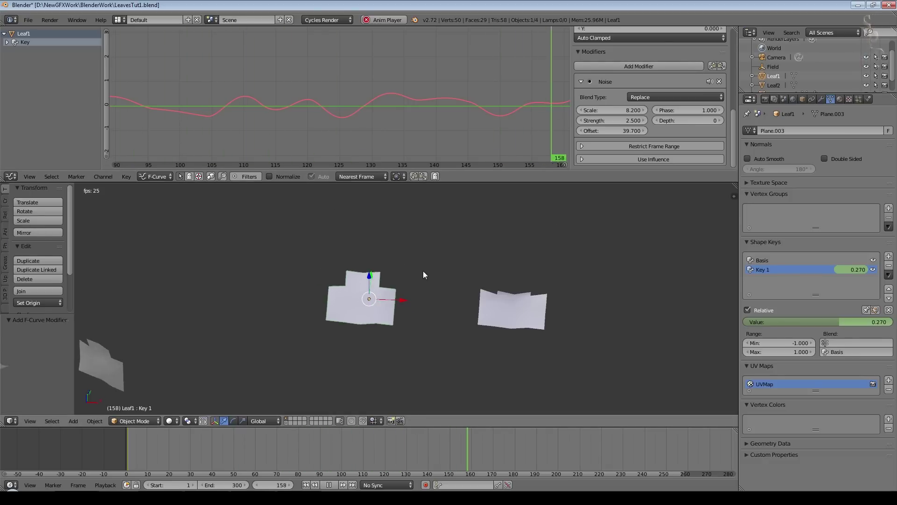
{"action": "left_click", "coordinate": [618, 116]}
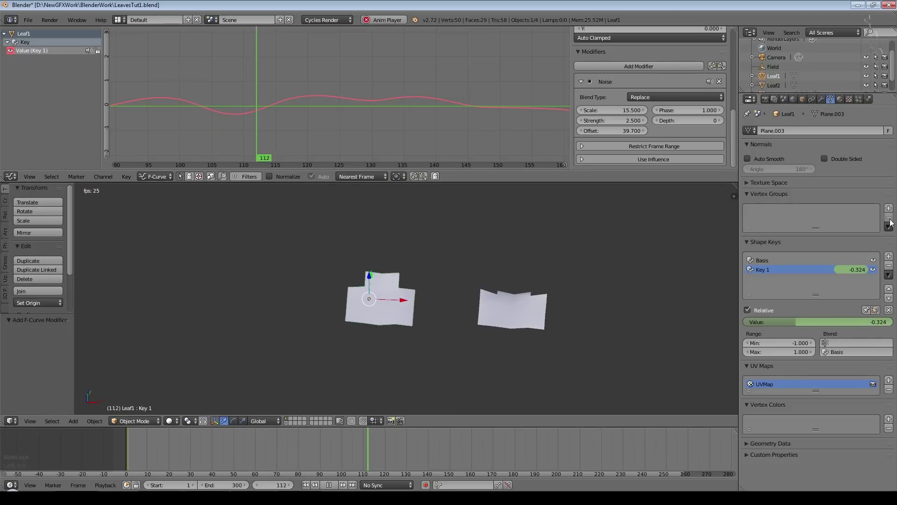
- Add Key 2 bending part of the leaf, set its minimum to -1 and keyframe its value
{"action": "left_click", "coordinate": [893, 260]}
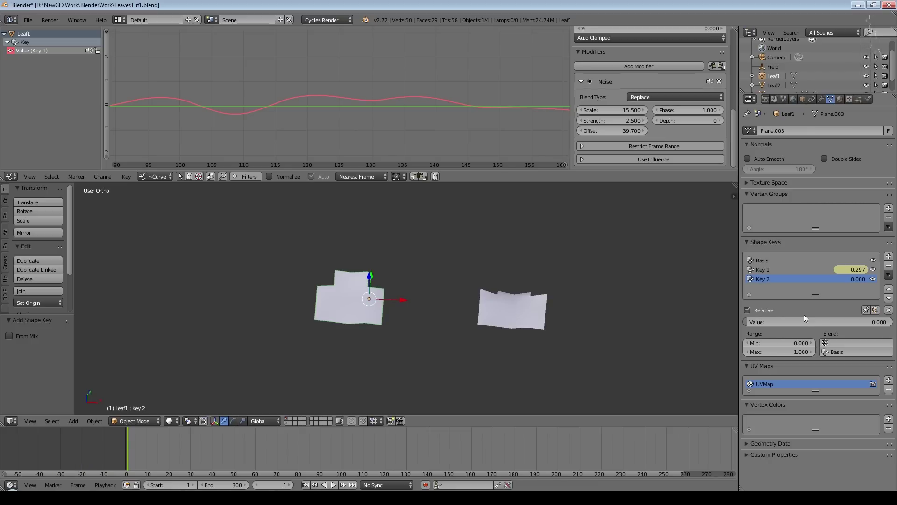
{"action": "key", "text": "Tab"}
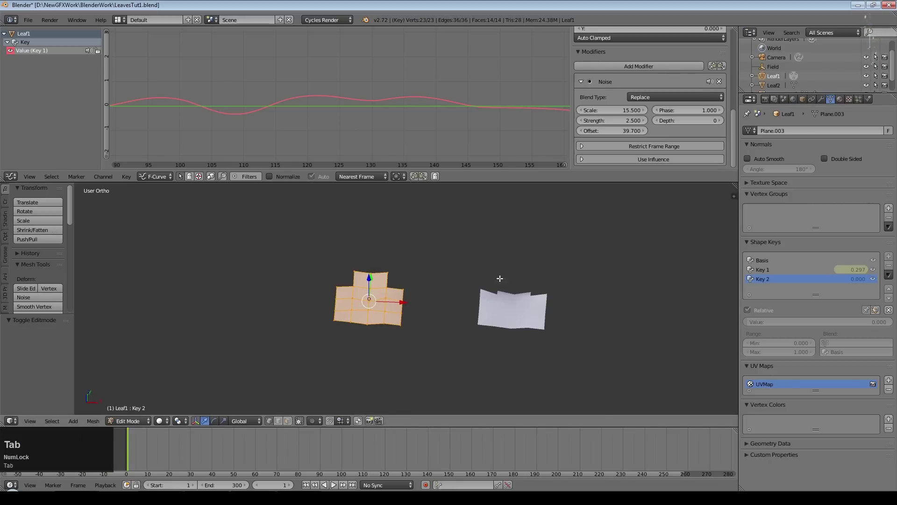
{"action": "middle_click", "coordinate": [441, 309]}
{"action": "left_click", "coordinate": [392, 284]}
{"action": "key", "text": "Tab"}
{"action": "left_click", "coordinate": [773, 343]}
{"action": "key", "text": "KP_Subtract"}
{"action": "key", "text": "KP_1"}
{"action": "key", "text": "KP_Enter"}
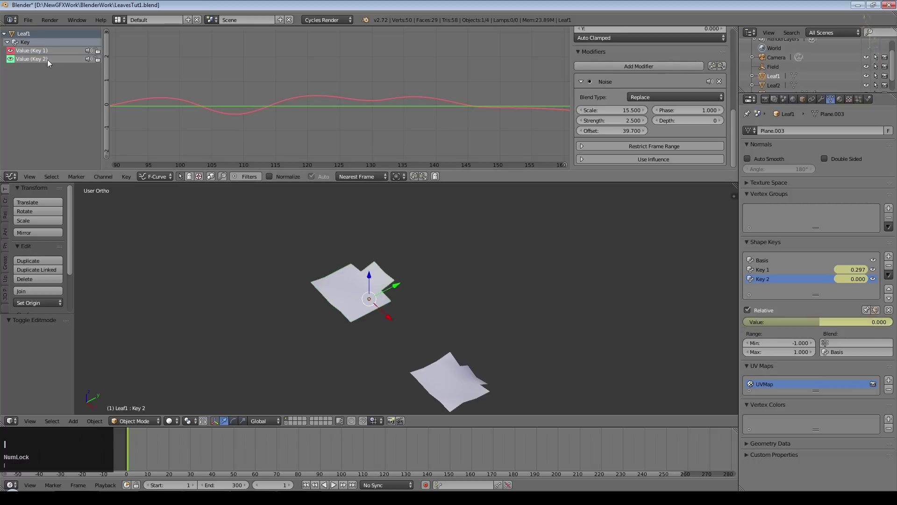
- Give Key 2's curve a Noise modifier with scale 52.4, strength 2.5 and offset 41.3
{"action": "left_click", "coordinate": [40, 64]}
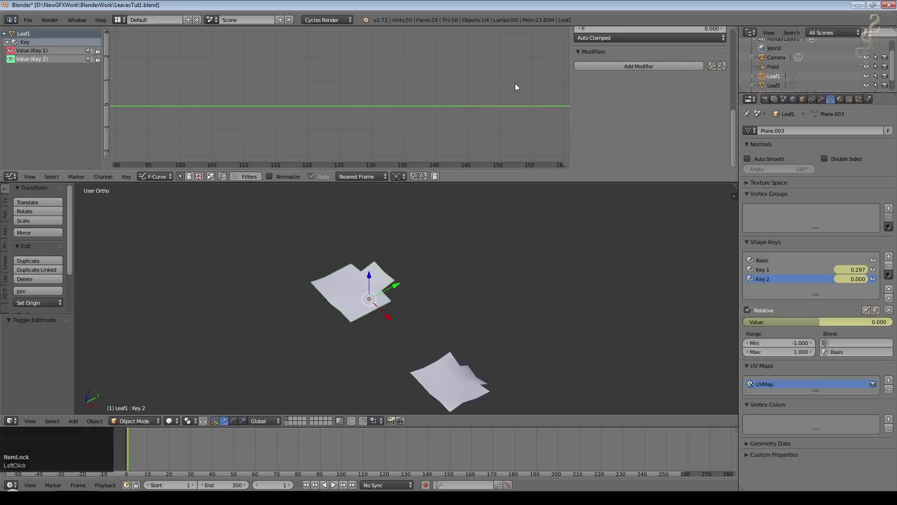
{"action": "left_click", "coordinate": [635, 68]}
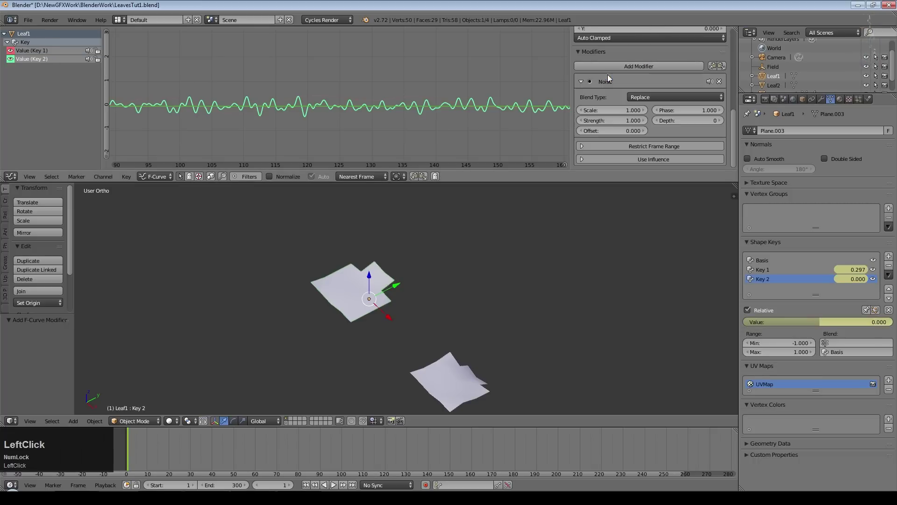
{"action": "scroll", "scroll_direction": "down", "scroll_amount": 3}
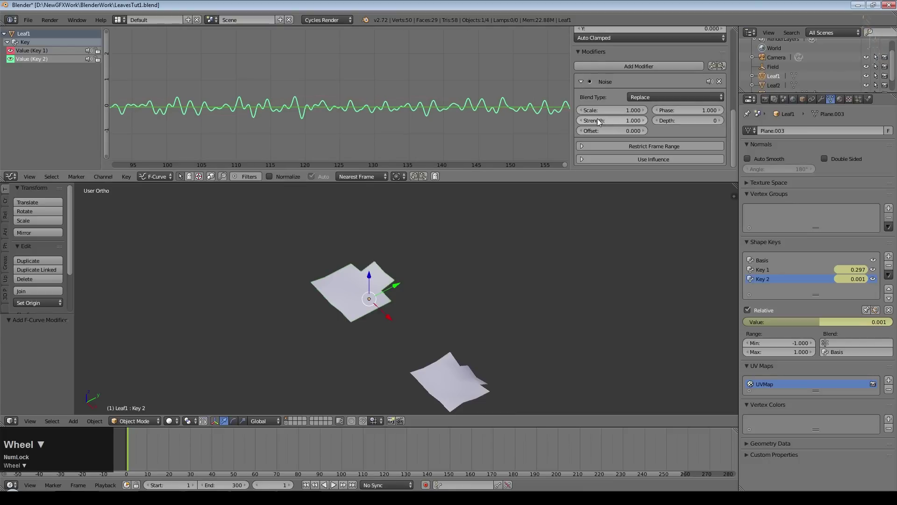
{"action": "left_click", "coordinate": [607, 122]}
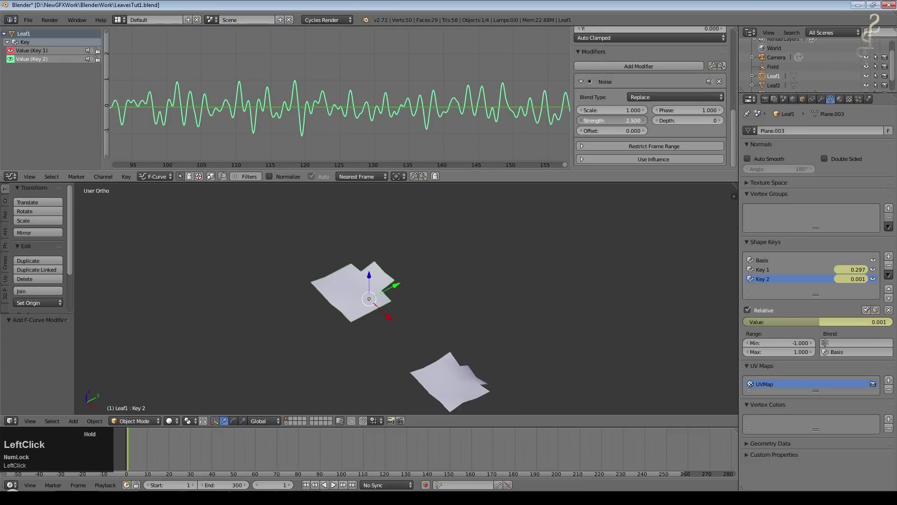
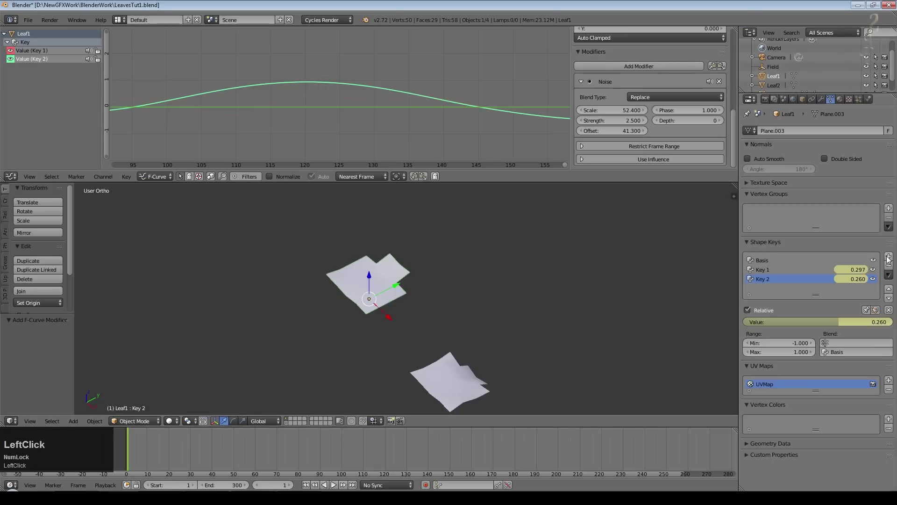
- Add Key 3 with another leaf bend and a -1 minimum range
{"action": "left_click", "coordinate": [889, 258]}
{"action": "middle_click", "coordinate": [438, 298]}
{"action": "left_click", "coordinate": [370, 267]}
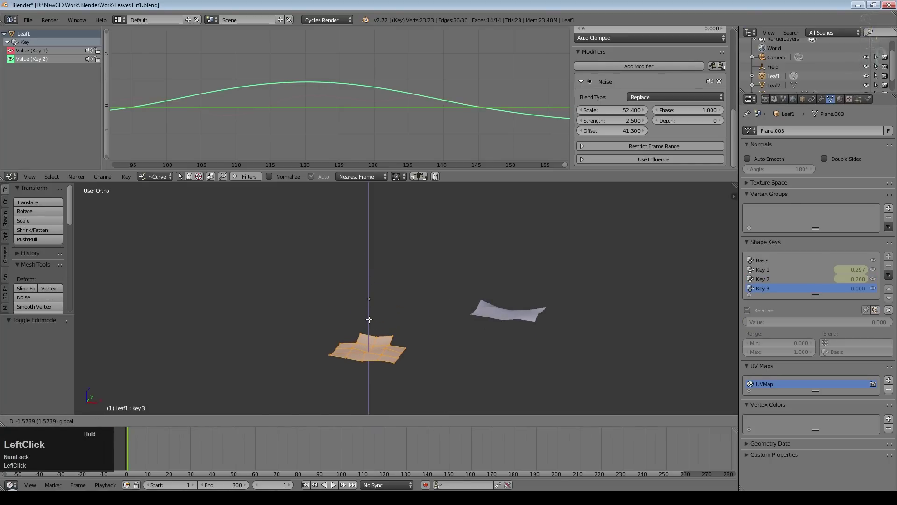
{"action": "key", "text": "KP_Subtract"}
{"action": "key", "text": "KP_1"}
{"action": "key", "text": "KP_Enter"}
- Keyframe Key 3's value and add noise of scale 27.2, strength 1.9, offset -40.1
{"action": "key", "text": "i"}
{"action": "left_click", "coordinate": [27, 68]}
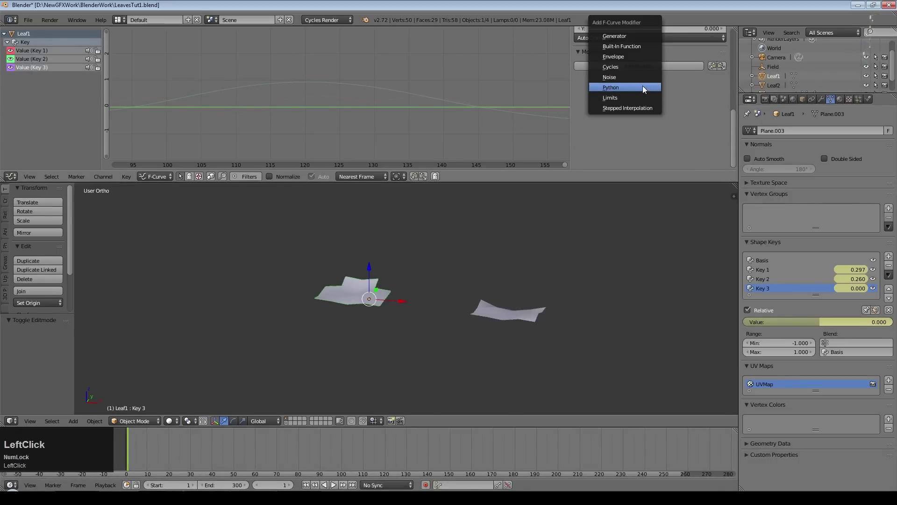
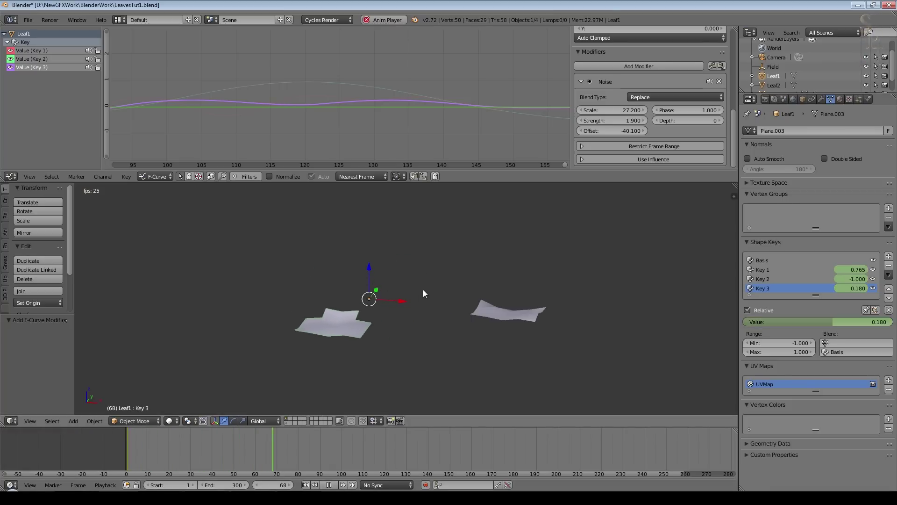
{"action": "scroll", "scroll_direction": "down", "scroll_amount": 3}
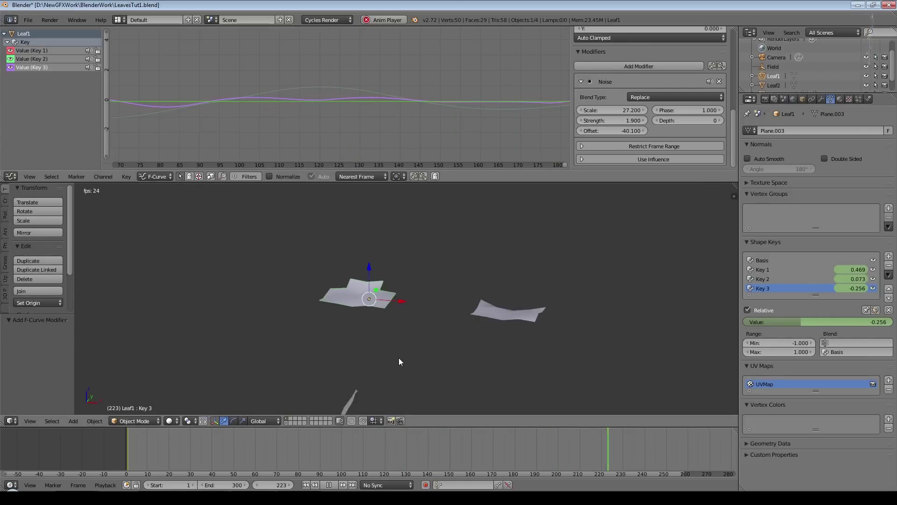
- Add Key 4 and fold the leaf by rotating vertices in Edit Mode
{"action": "left_click", "coordinate": [400, 360]}
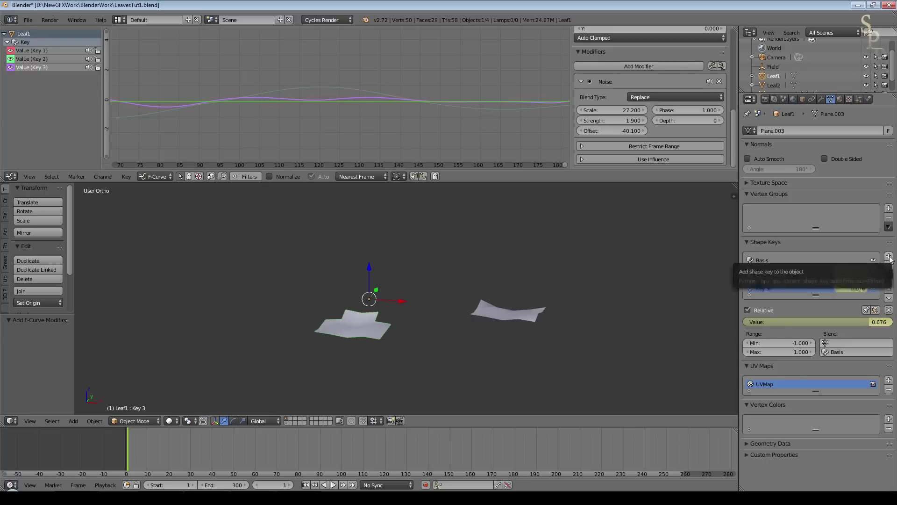
{"action": "left_click", "coordinate": [890, 260]}
{"action": "scroll", "scroll_direction": "up", "scroll_amount": 3}
{"action": "middle_click", "coordinate": [479, 350]}
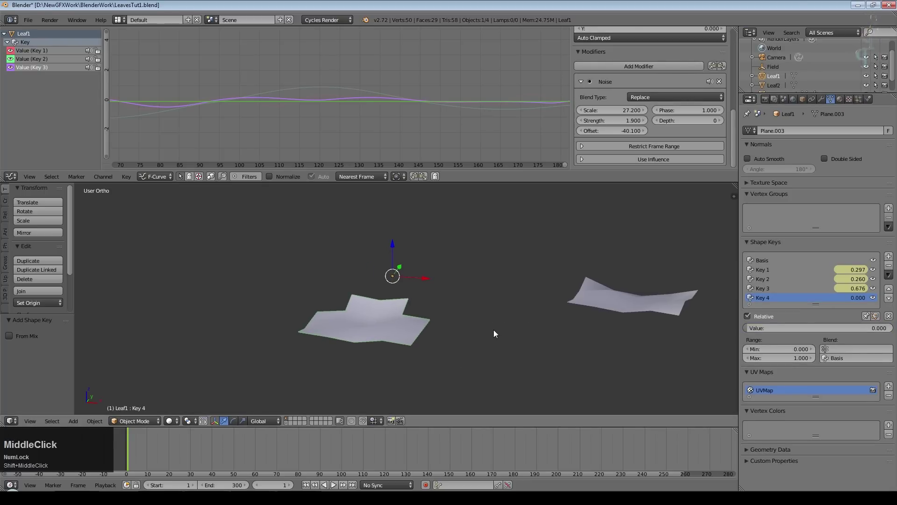
{"action": "key", "text": "Tab"}
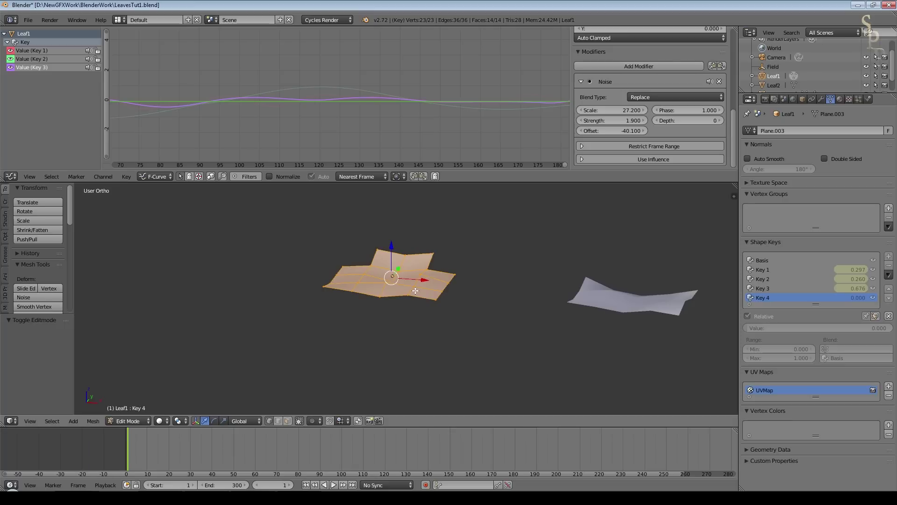
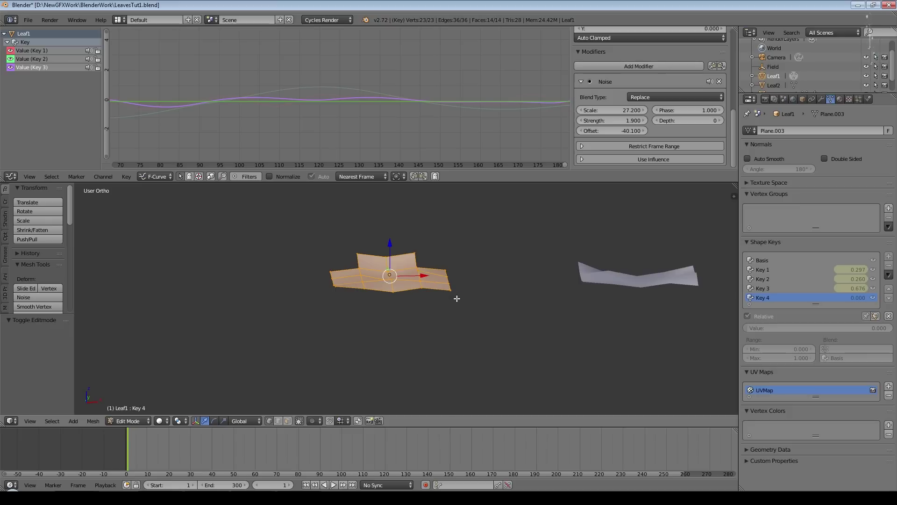
{"action": "key", "text": "r"}
{"action": "left_click", "coordinate": [451, 270]}
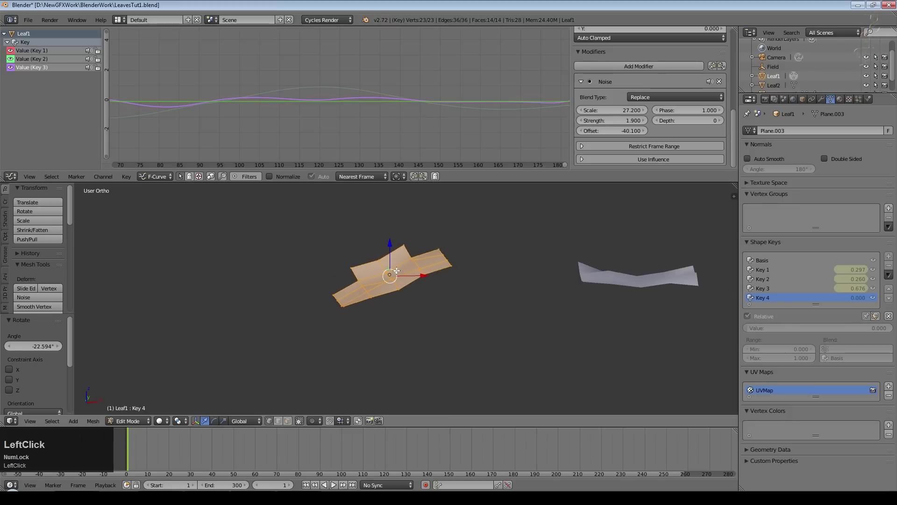
{"action": "left_click", "coordinate": [569, 288]}
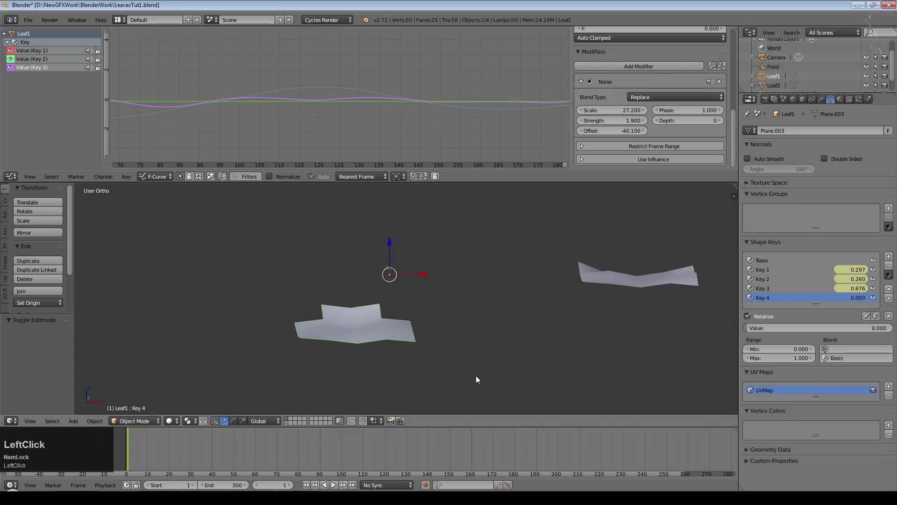
- Inspect the fold and preview Key 4 partway and at full influence
{"action": "middle_click", "coordinate": [476, 369]}
{"action": "middle_click", "coordinate": [475, 363]}
{"action": "scroll", "scroll_direction": "up", "scroll_amount": 3}
{"action": "middle_click", "coordinate": [583, 326]}
{"action": "left_click", "coordinate": [752, 333]}
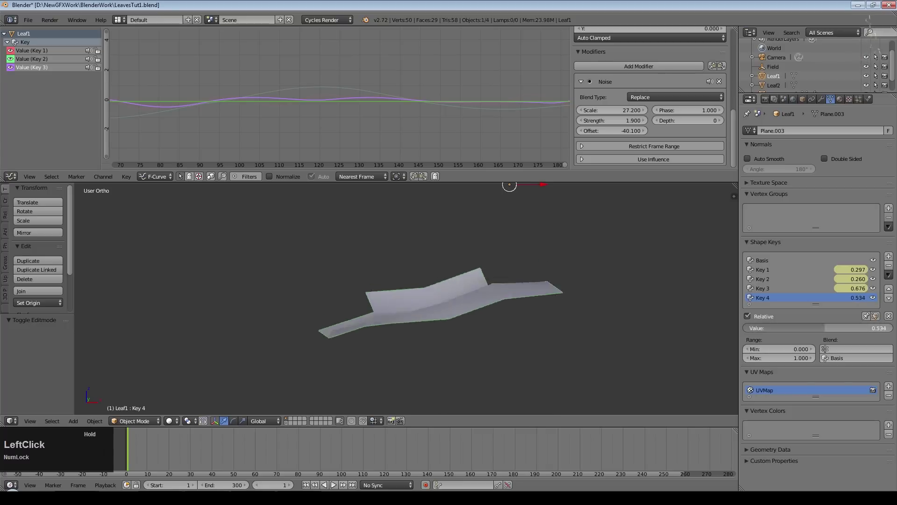
{"action": "middle_click", "coordinate": [524, 365]}
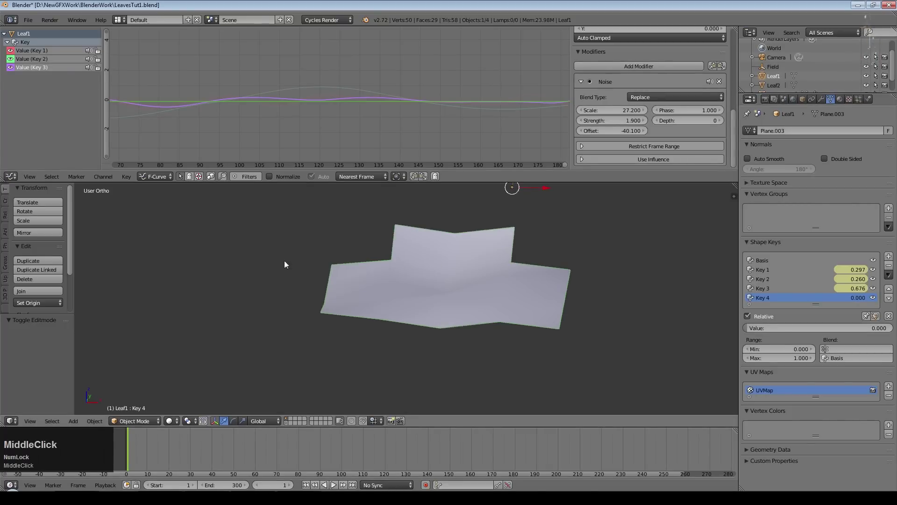
{"action": "left_click", "coordinate": [746, 330]}
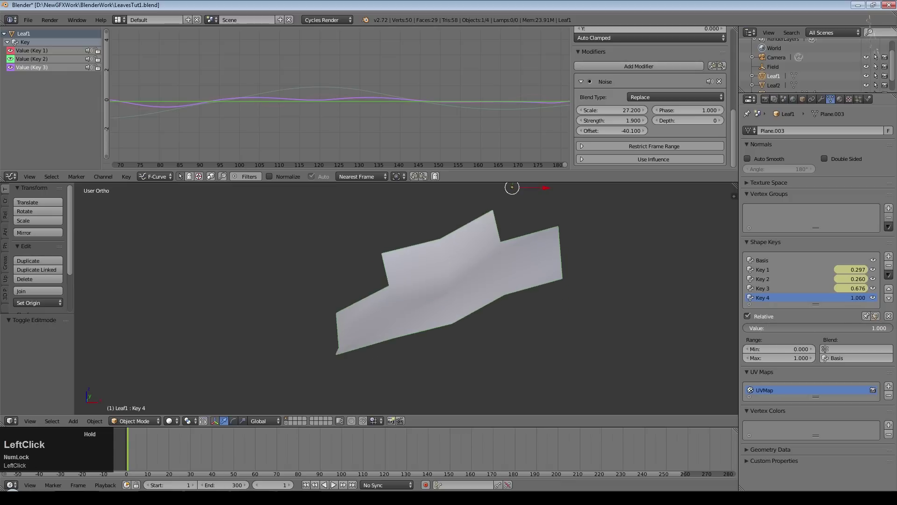
- Set Key 4's Range Min to -1 and keyframe its value
{"action": "scroll", "scroll_direction": "down", "scroll_amount": 3}
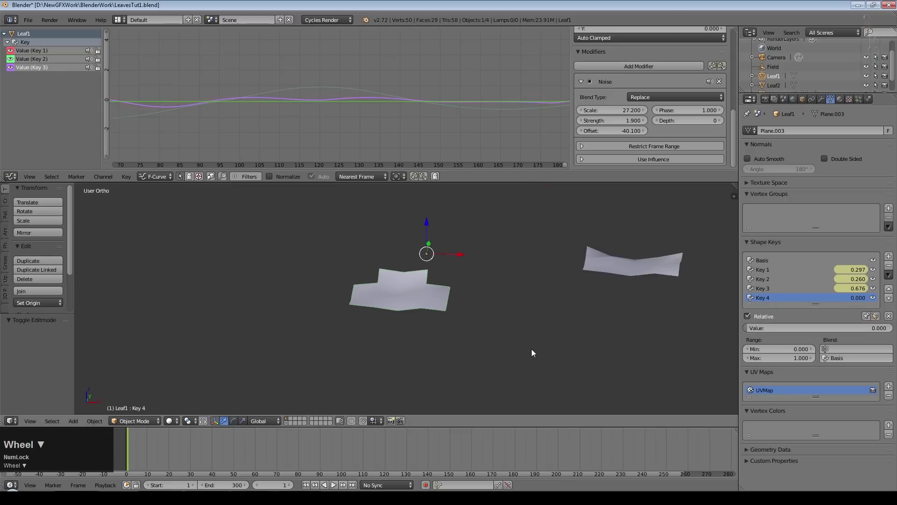
{"action": "left_click", "coordinate": [786, 353]}
{"action": "key", "text": "KP_1"}
{"action": "key", "text": "KP_Enter"}
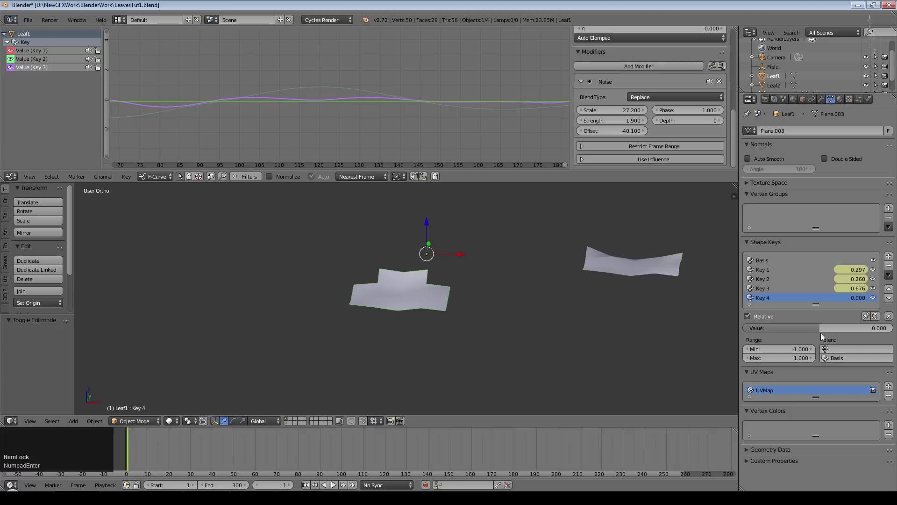